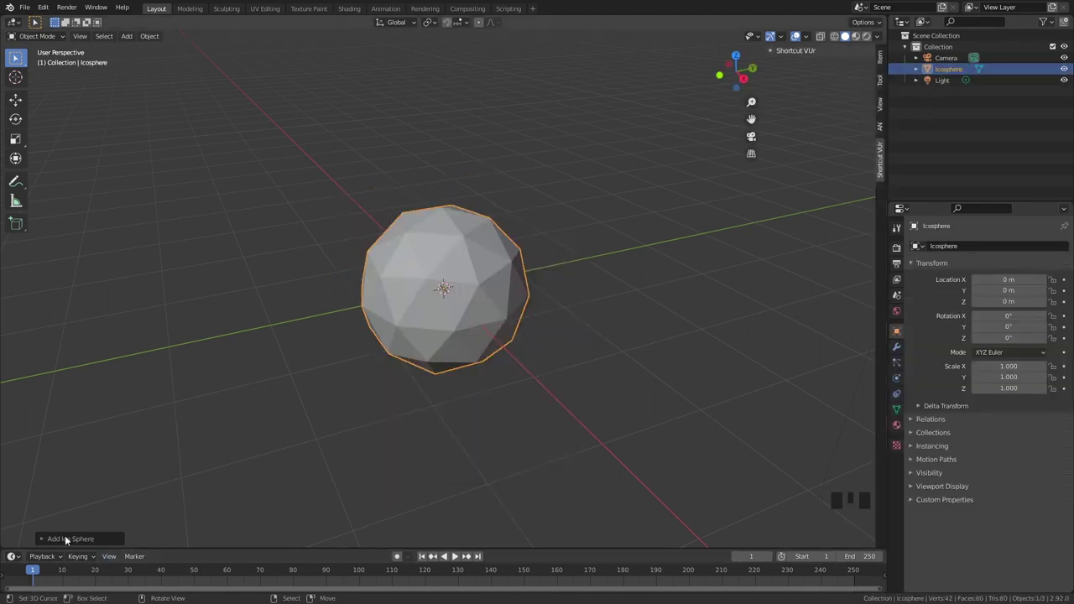
Raise the new ico sphere's subdivisions to 3 and bring up the modifier list.
{"action": "left_click_drag", "start_coordinate": [66, 535], "coordinate": [511, 321]}
{"action": "scroll", "scroll_direction": "up", "scroll_amount": 3}
{"action": "left_click_drag", "start_coordinate": [902, 347], "coordinate": [923, 325]}
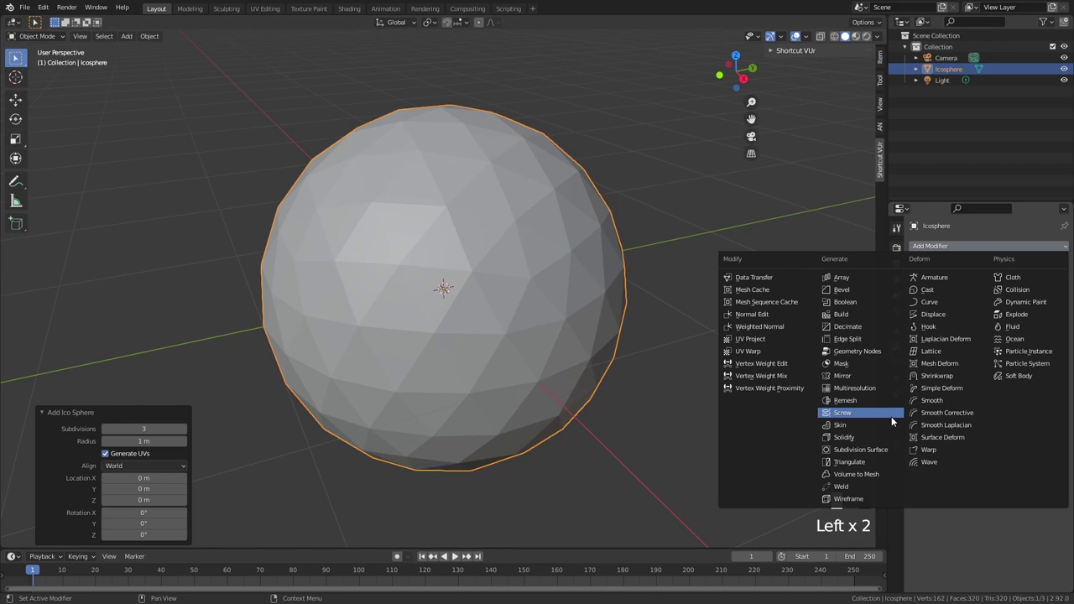
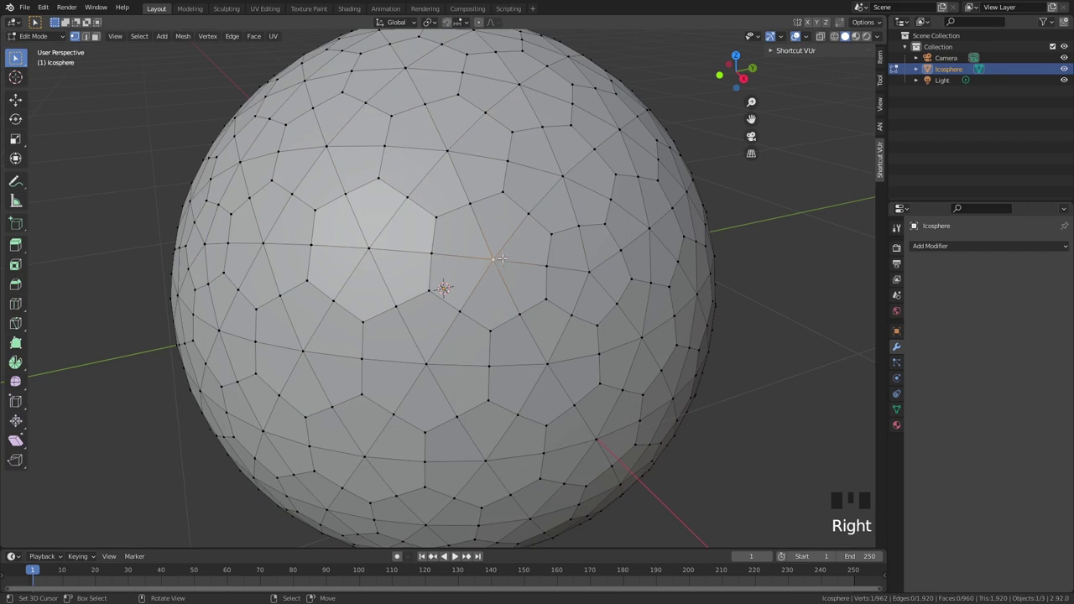
Select vertices by amount of connecting edges and dissolve them into hexagon and pentagon cells.
{"action": "left_click_drag", "start_coordinate": [146, 36], "coordinate": [307, 202]}
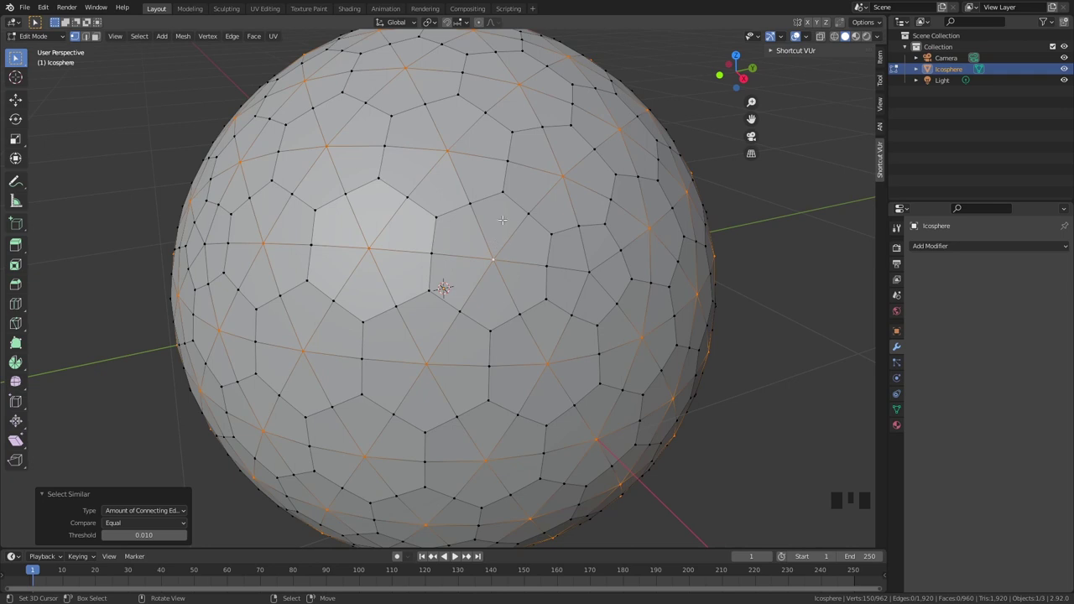
{"action": "key", "text": "x"}
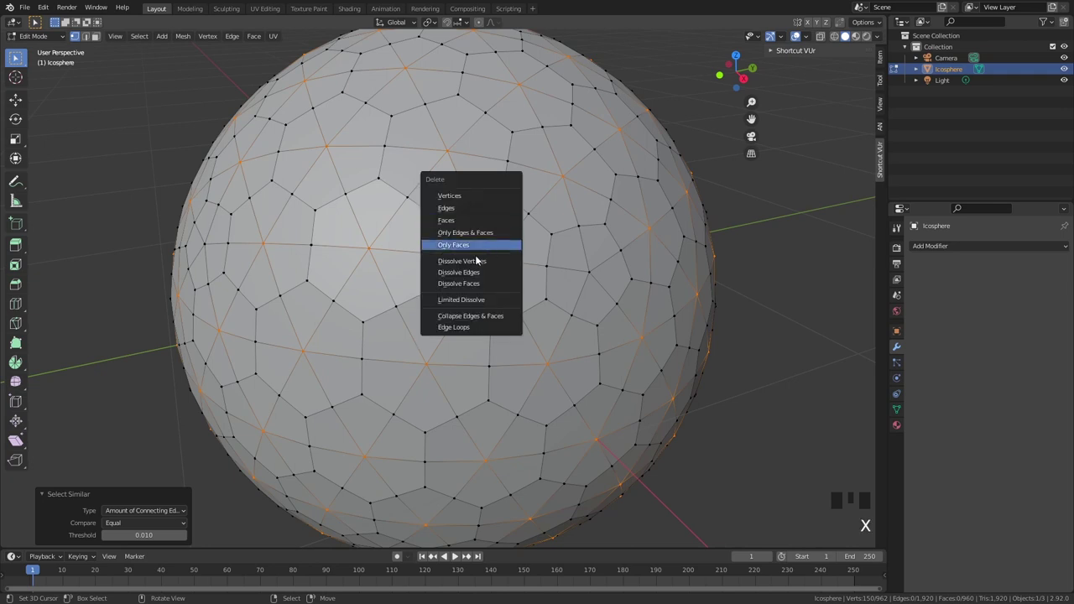
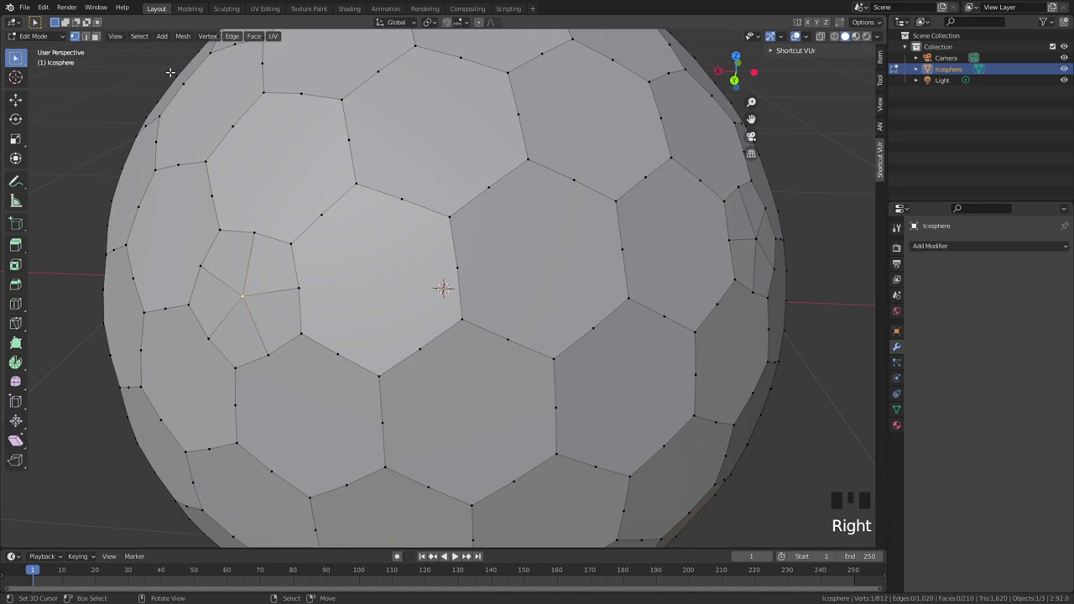
{"action": "left_click_drag", "start_coordinate": [147, 32], "coordinate": [223, 154]}
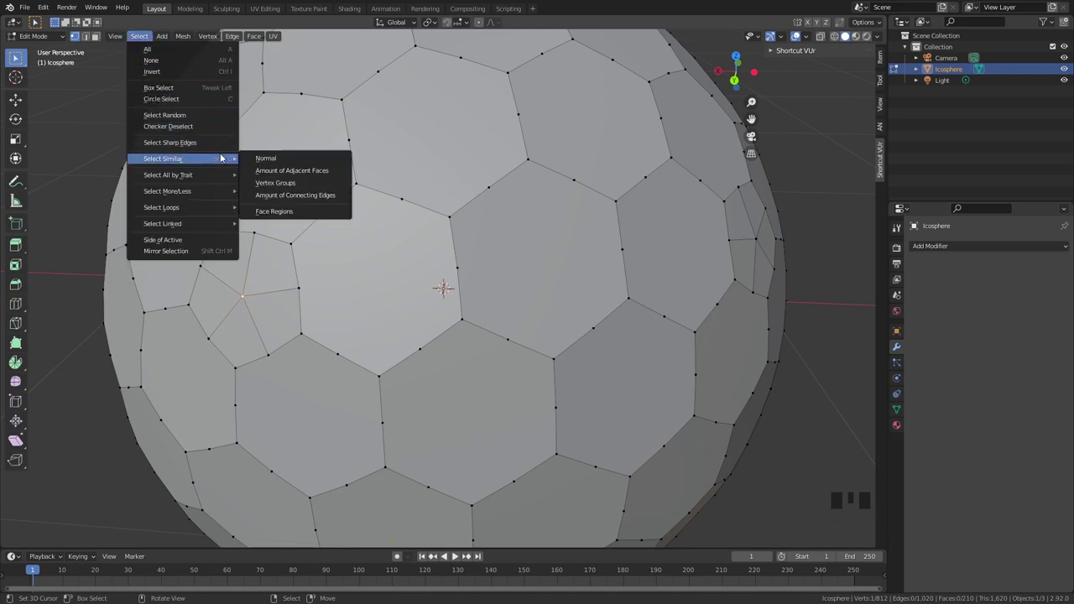
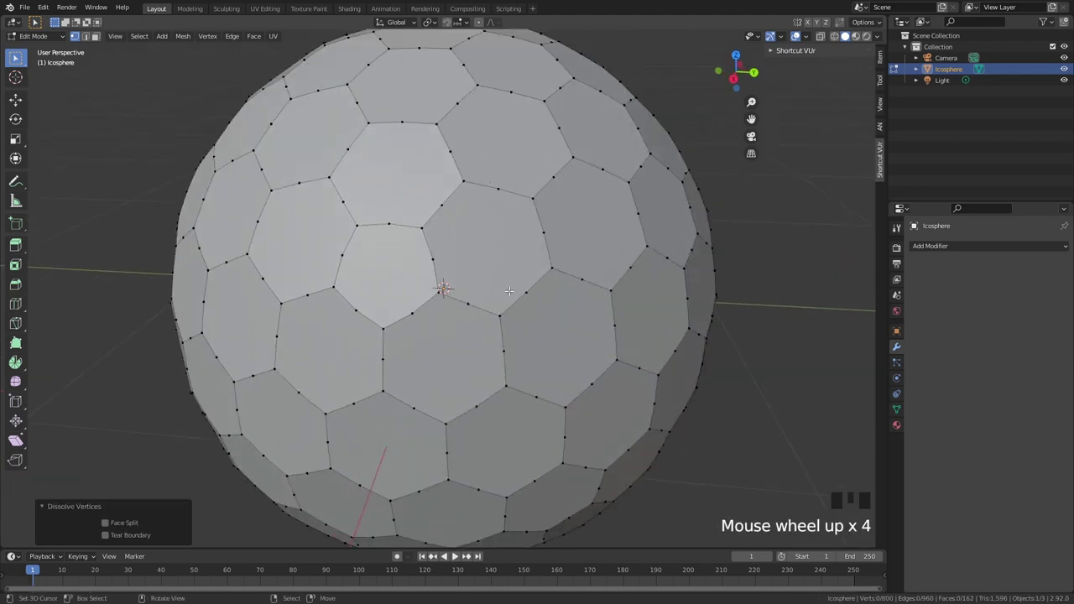
Select the whole mesh and run a limited dissolve to clear the leftover mid-edge vertices.
{"action": "scroll", "scroll_direction": "up", "scroll_amount": 3}
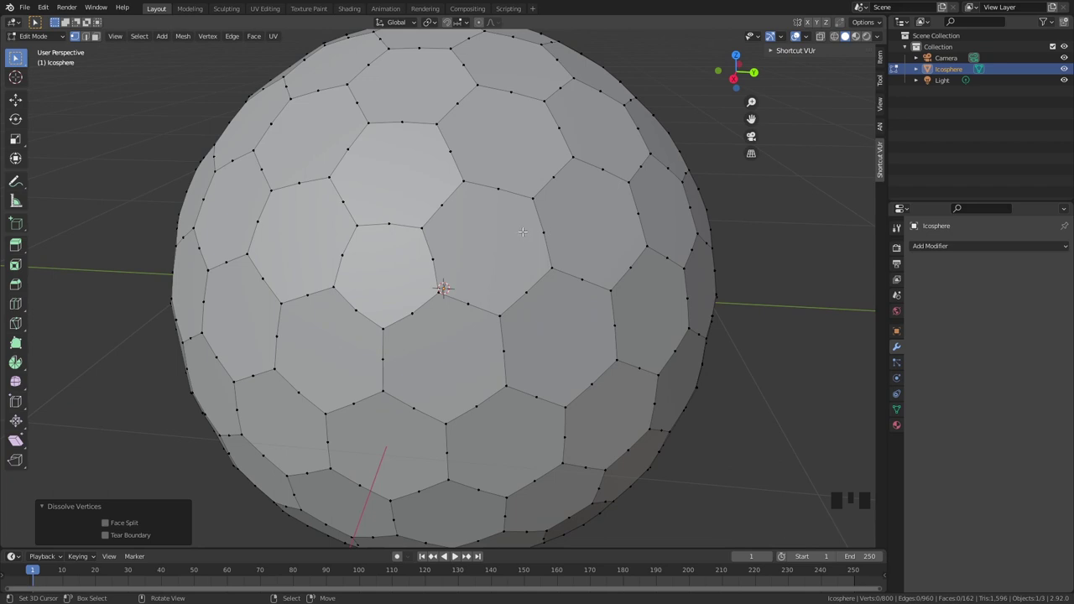
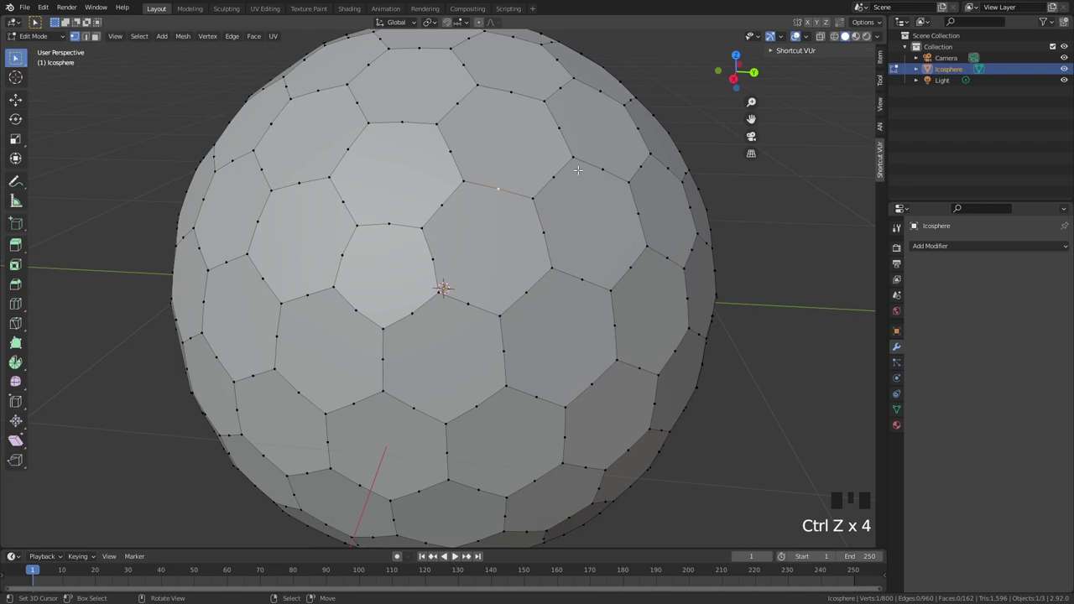
{"action": "key", "text": "a"}
{"action": "key", "text": "x"}
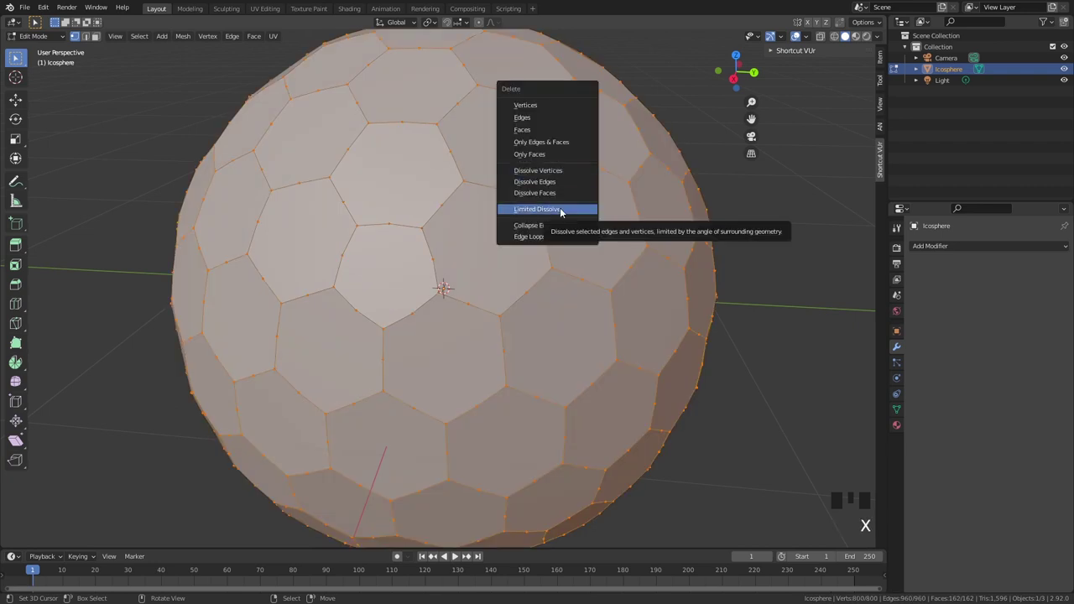
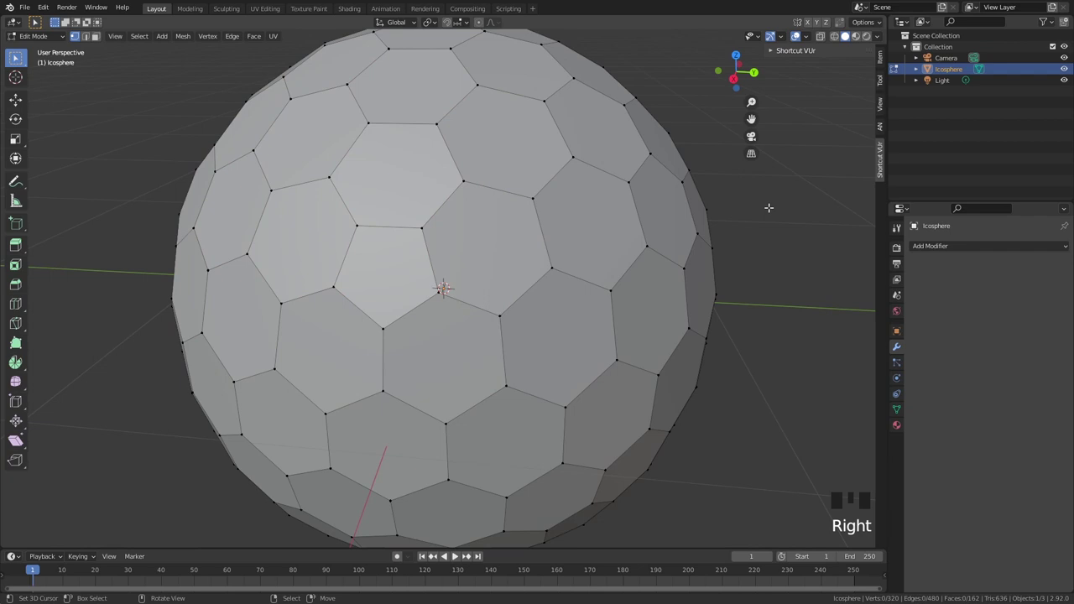
Inset every cell face individually, extrude and scale it inward, then inset again.
{"action": "key", "text": "a"}
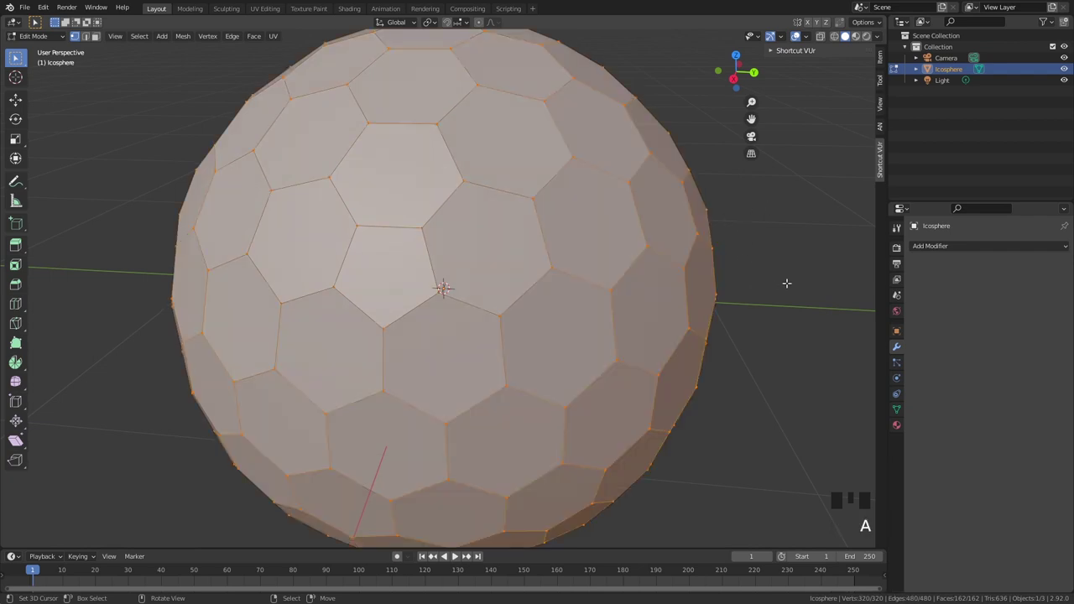
{"action": "key", "text": "i"}
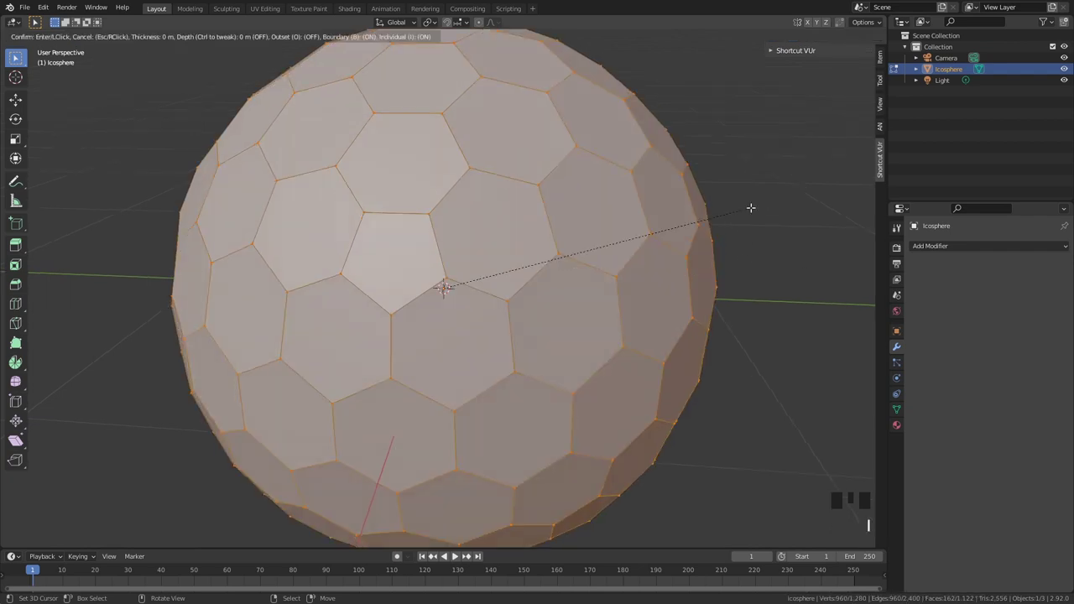
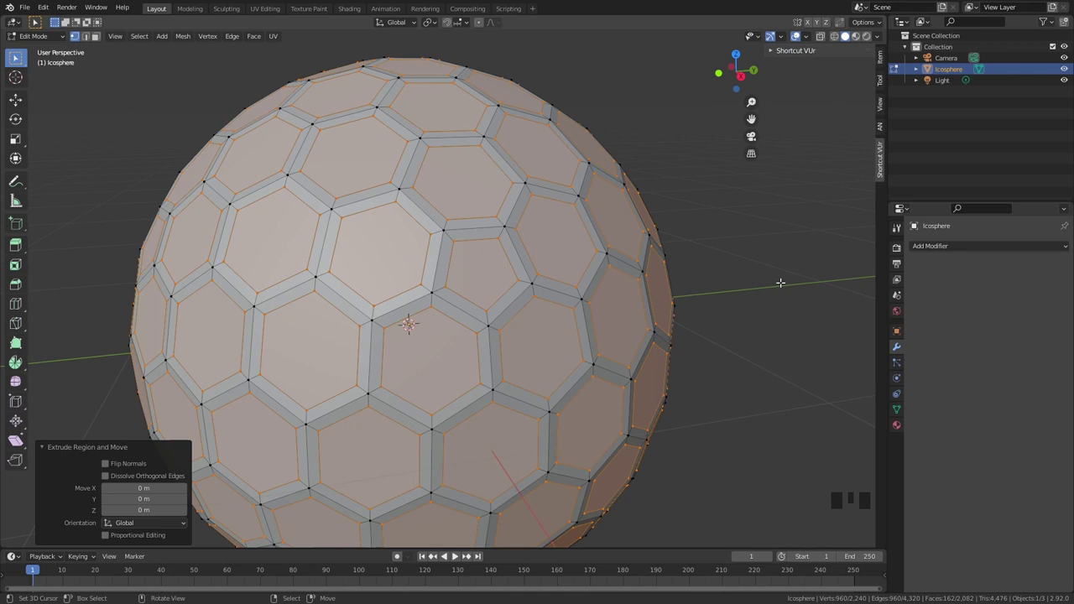
{"action": "key", "text": "s"}
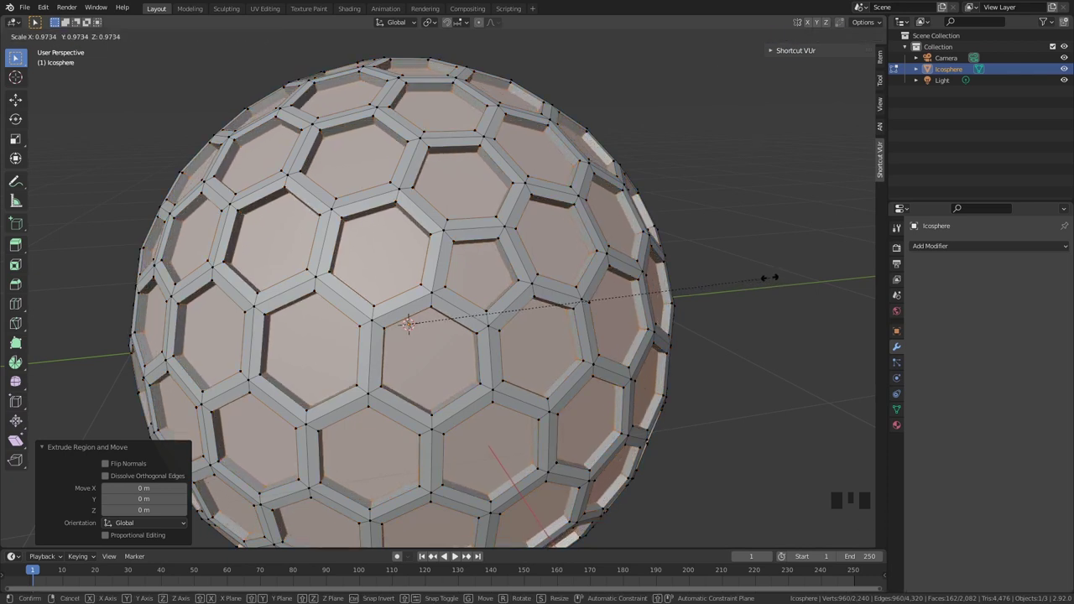
{"action": "key", "text": "i"}
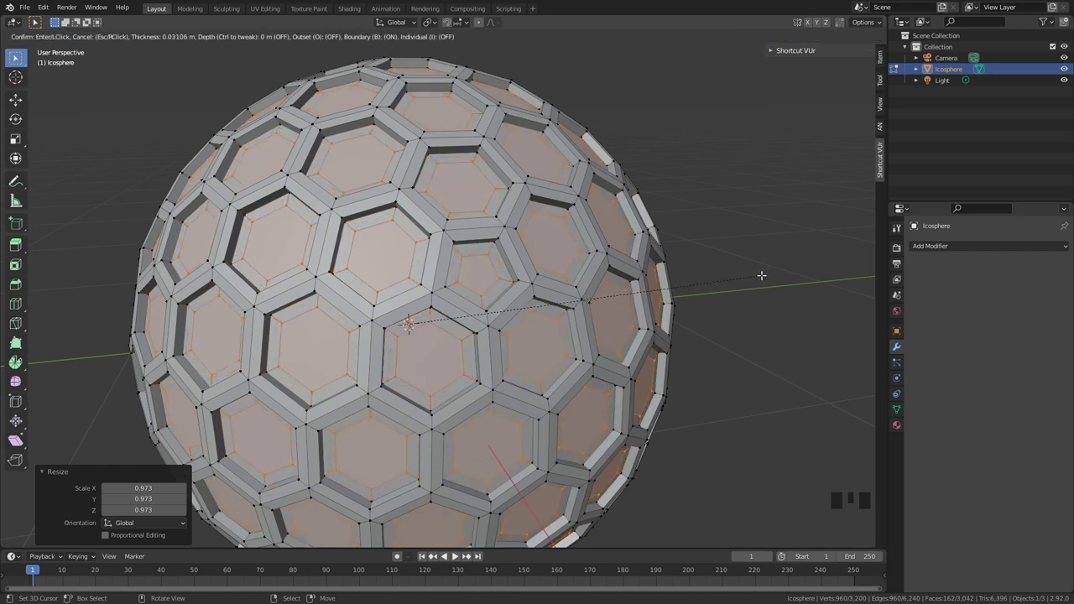
Delete the inner cell faces to open holes and return to Object Mode.
{"action": "key", "text": "x"}
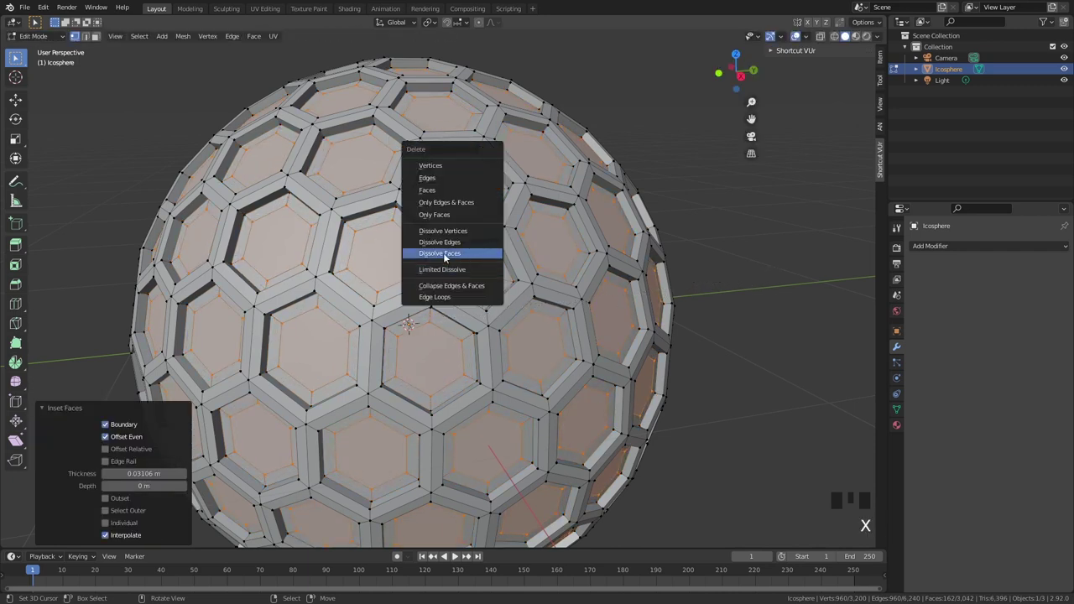
{"action": "scroll", "scroll_direction": "down", "scroll_amount": 3}
{"action": "key", "text": "Tab"}
{"action": "left_click_drag", "start_coordinate": [484, 253], "coordinate": [444, 320]}
{"action": "scroll", "scroll_direction": "up", "scroll_amount": 3}
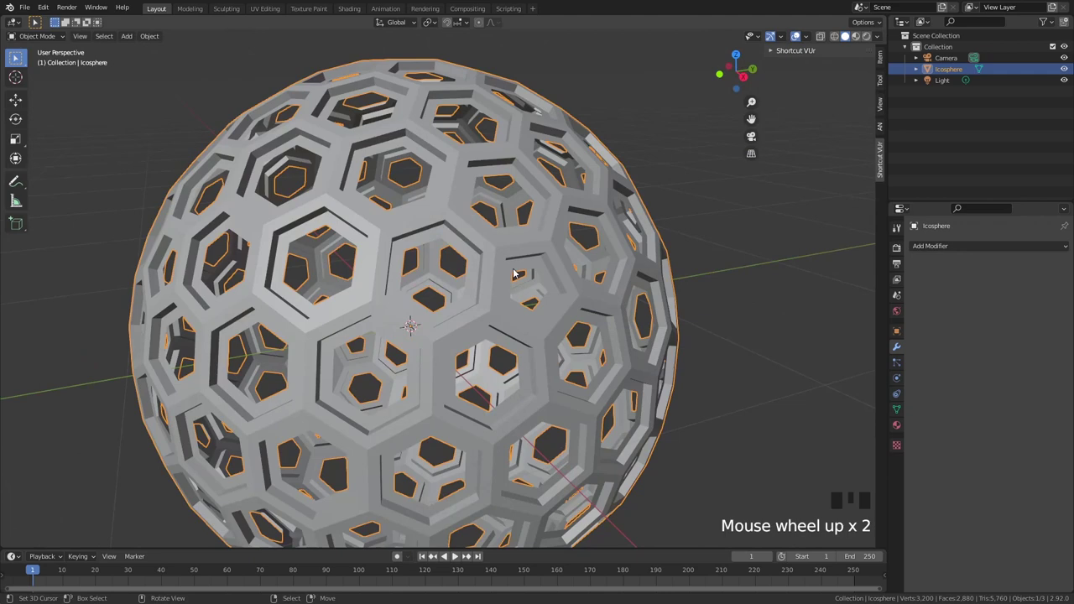
Add a Subdivision Surface modifier with viewport level 2.
{"action": "left_click", "coordinate": [931, 245]}
{"action": "left_click_drag", "start_coordinate": [719, 408], "coordinate": [551, 290]}
{"action": "scroll", "scroll_direction": "down", "scroll_amount": 3}
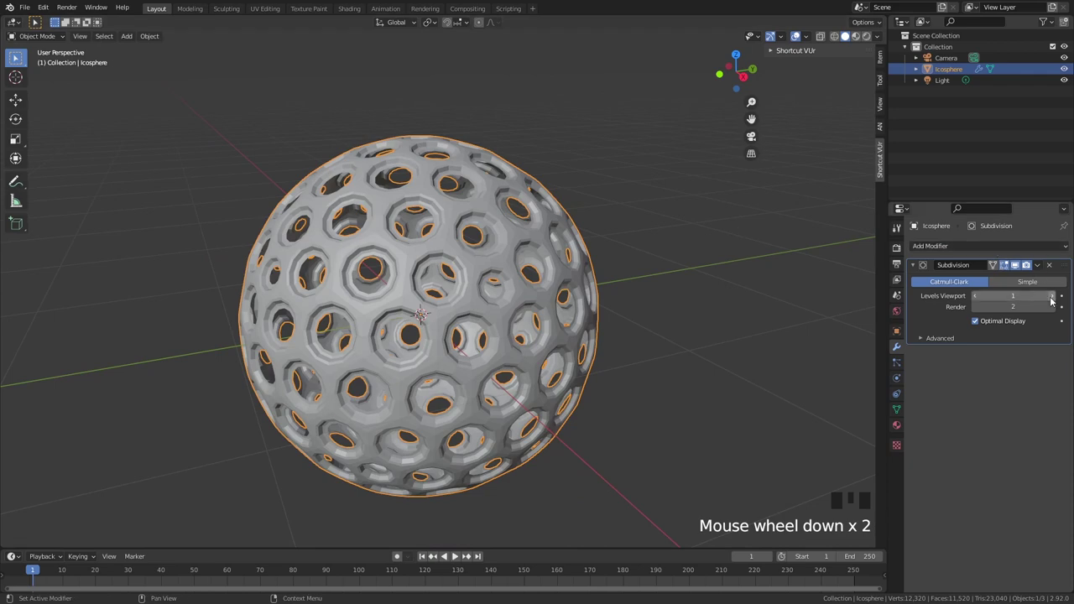
{"action": "left_click_drag", "start_coordinate": [1053, 297], "coordinate": [403, 252]}
{"action": "left_click_drag", "start_coordinate": [404, 252], "coordinate": [472, 250]}
{"action": "scroll", "scroll_direction": "up", "scroll_amount": 3}
{"action": "scroll", "scroll_direction": "down", "scroll_amount": 3}
Shade the lattice sphere smooth and view it from the front.
{"action": "key", "text": "w"}
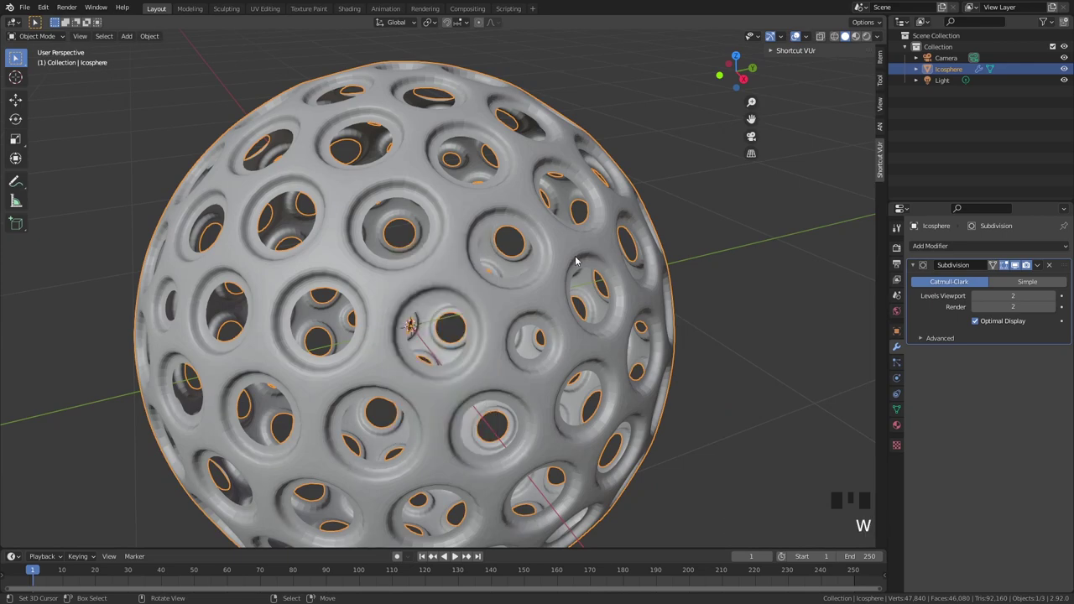
{"action": "scroll", "scroll_direction": "down", "scroll_amount": 3}
{"action": "left_click_drag", "start_coordinate": [558, 252], "coordinate": [512, 207]}
{"action": "key", "text": "KP_1"}
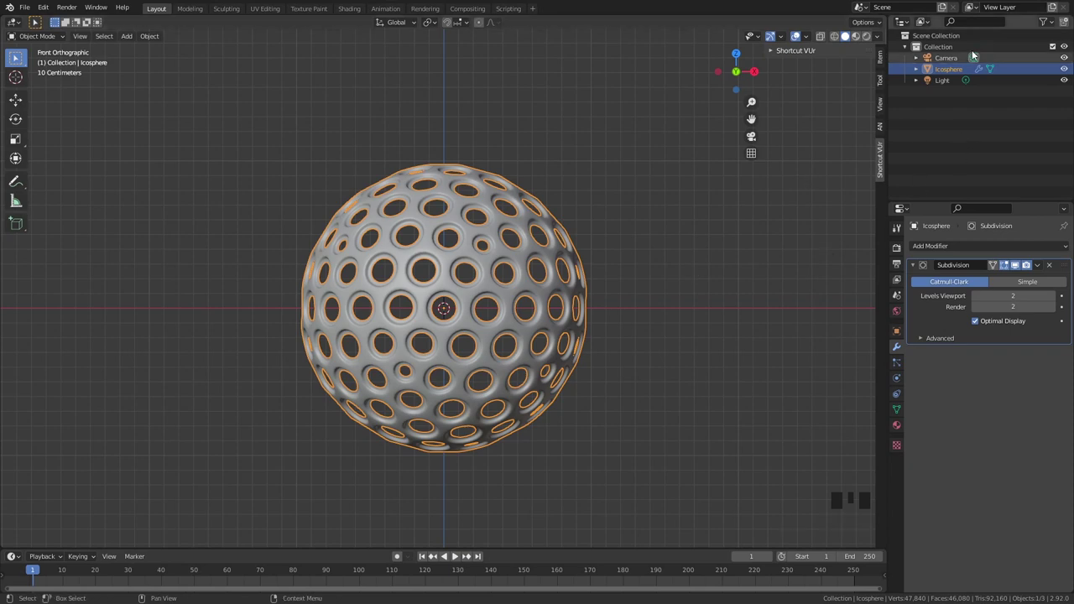
Duplicate the lattice sphere and scale the copy to 0.545 as the inner sphere.
{"action": "key", "text": "shift+d"}
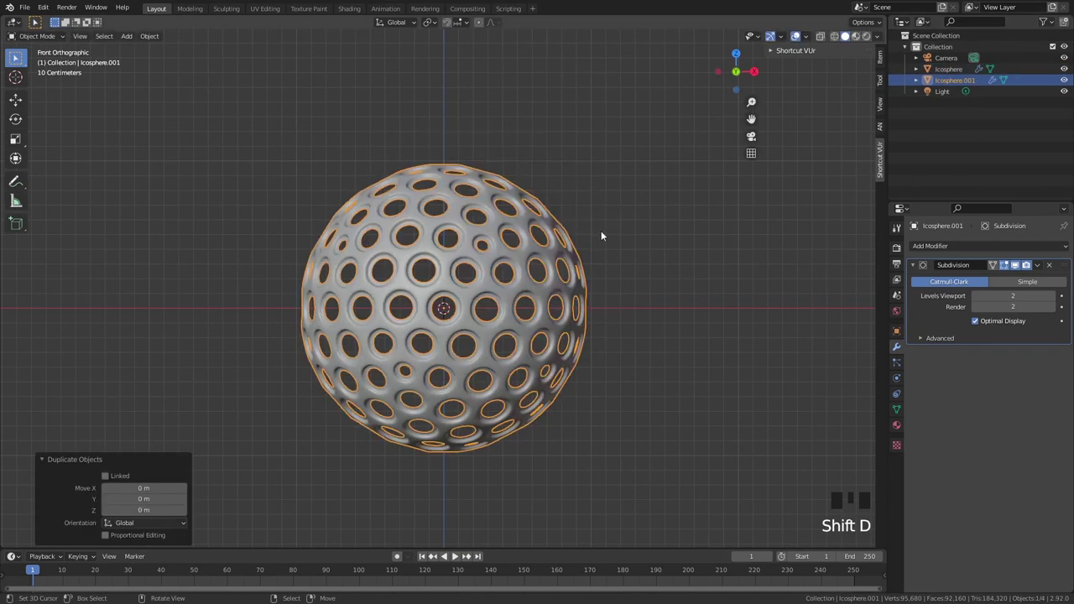
{"action": "key", "text": "s"}
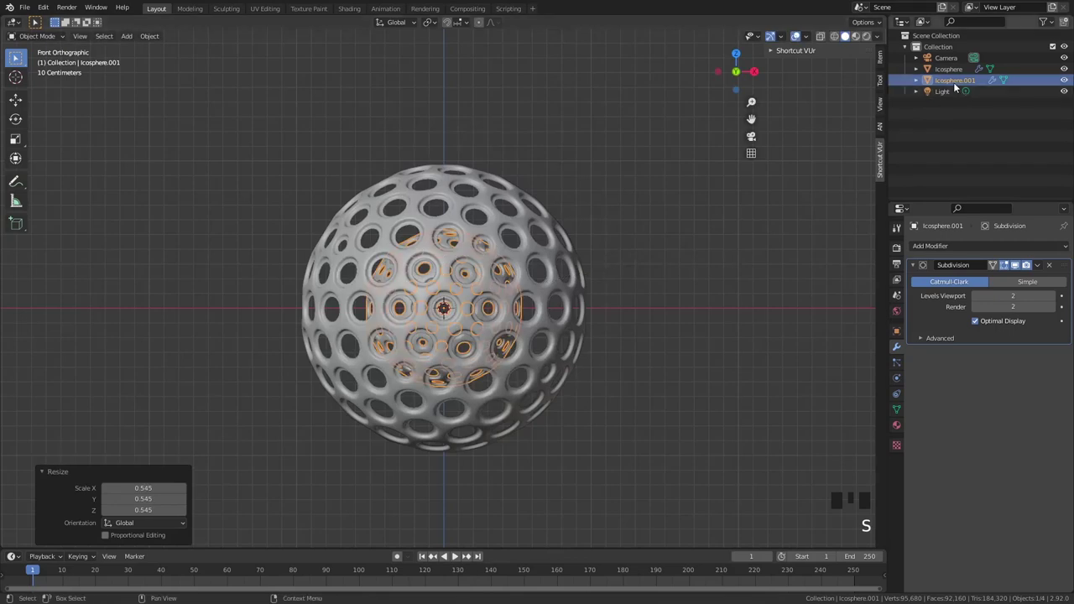
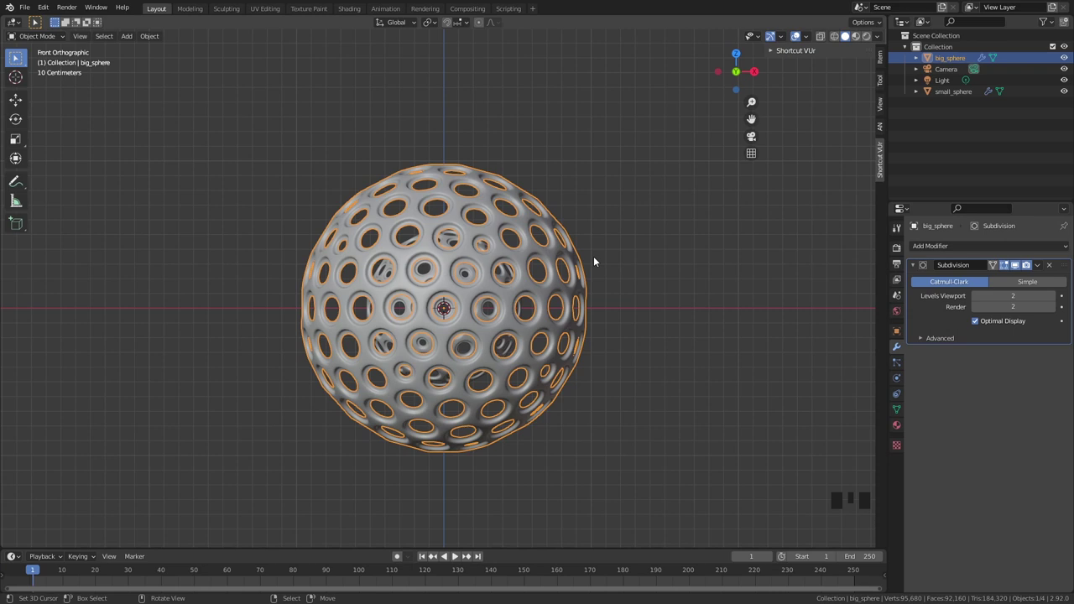
{"action": "scroll", "scroll_direction": "up", "scroll_amount": 3}
Try an edge-ring cut on the big sphere, then go back to Object Mode.
{"action": "key", "text": "Tab"}
{"action": "key", "text": "ctrl+r"}
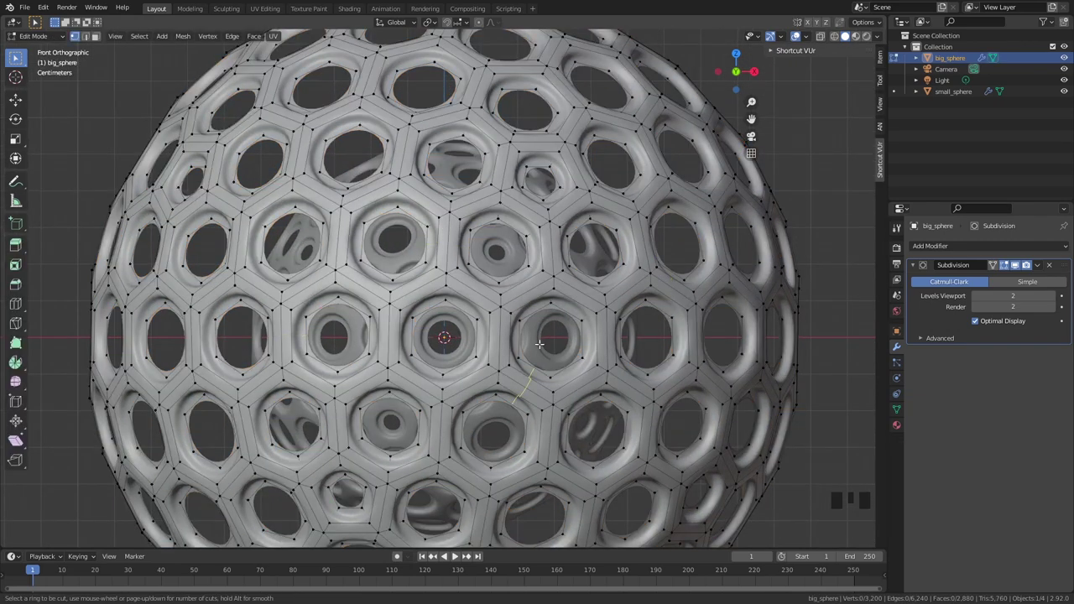
{"action": "key", "text": "Tab"}
{"action": "scroll", "scroll_direction": "down", "scroll_amount": 3}
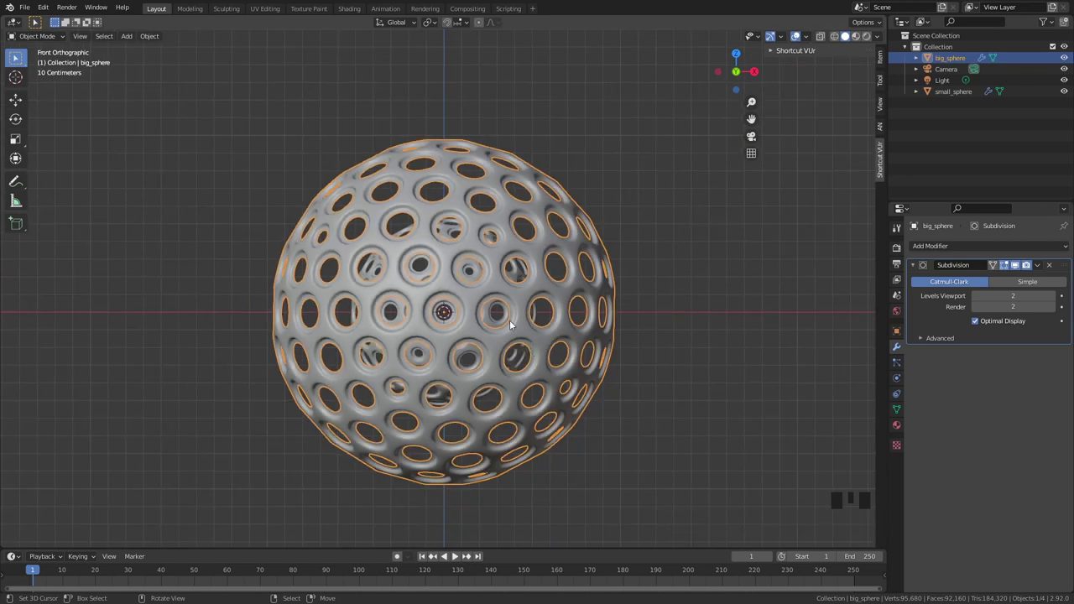
{"action": "scroll", "scroll_direction": "down", "scroll_amount": 3}
Add a cube moved 1 m along X over half the sphere and reselect the big sphere for a Boolean cut.
{"action": "key", "text": "shift+a"}
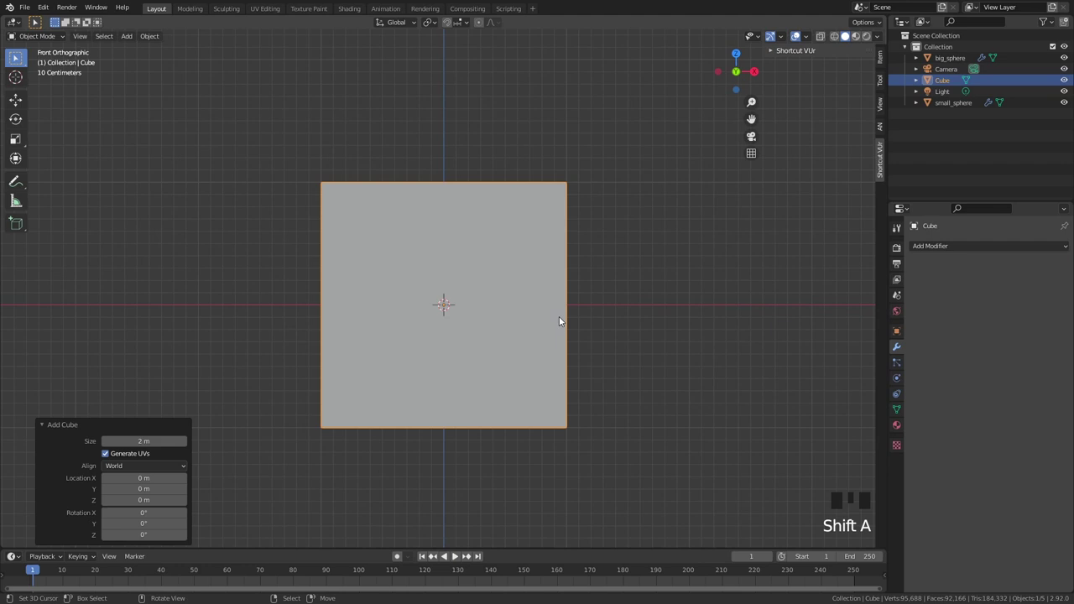
{"action": "key", "text": "g"}
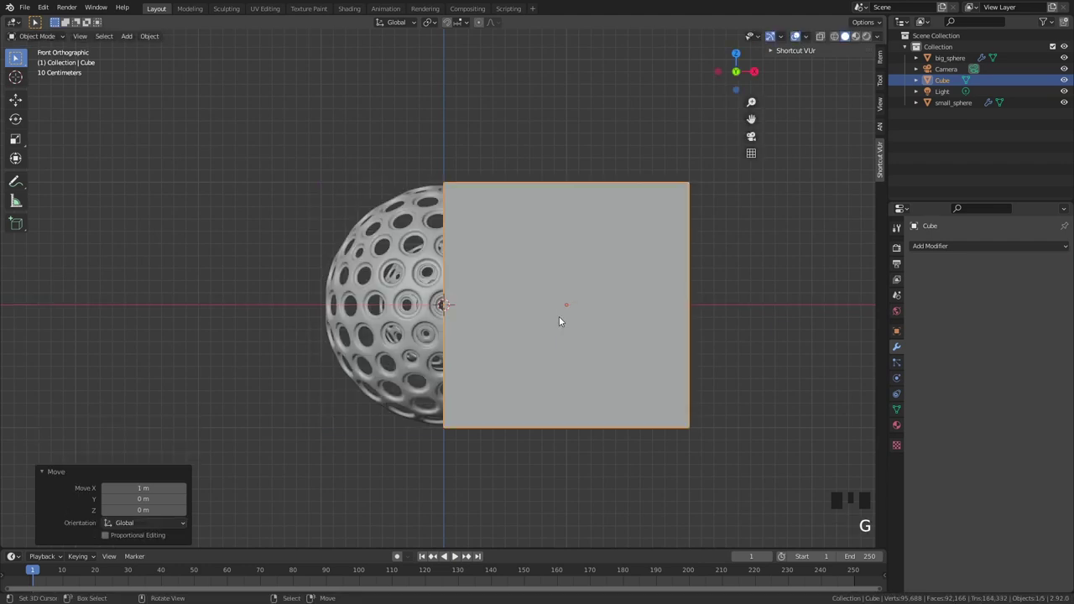
{"action": "left_click_drag", "start_coordinate": [528, 325], "coordinate": [541, 326]}
{"action": "scroll", "scroll_direction": "up", "scroll_amount": 3}
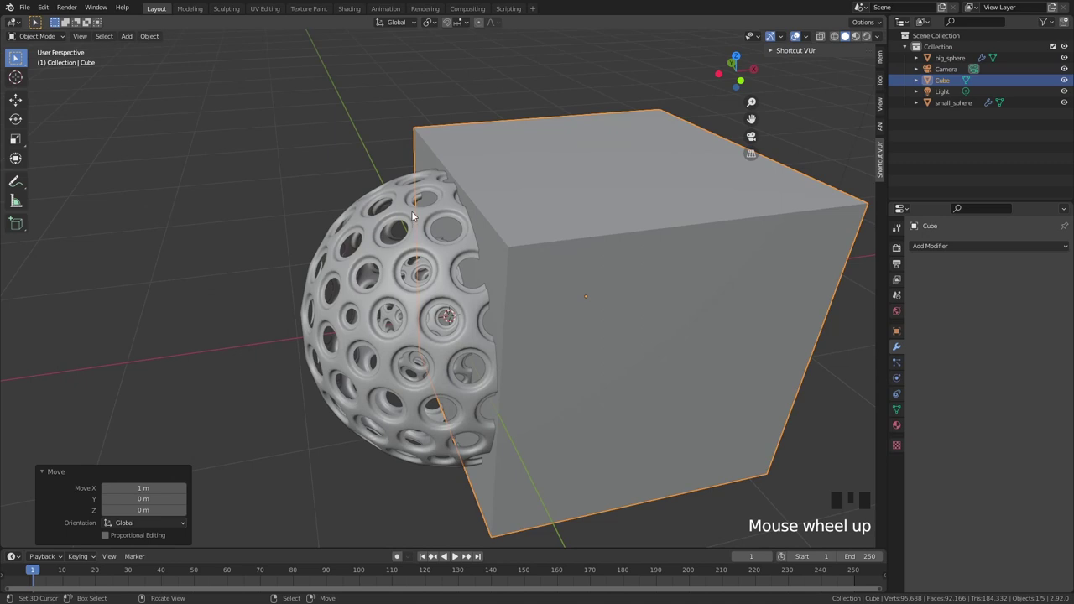
{"action": "right_click", "coordinate": [411, 217]}
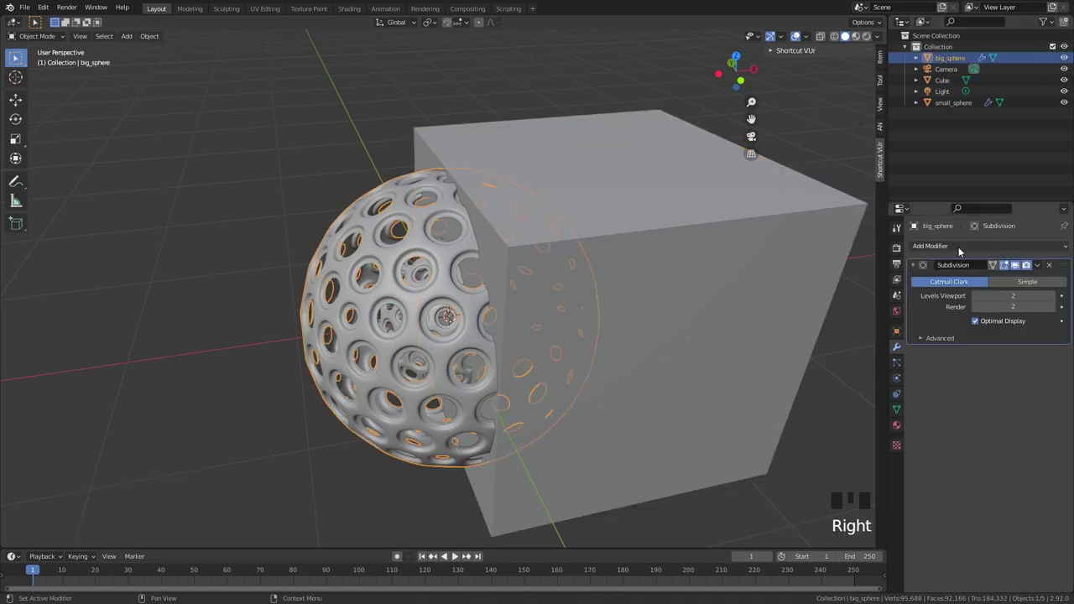
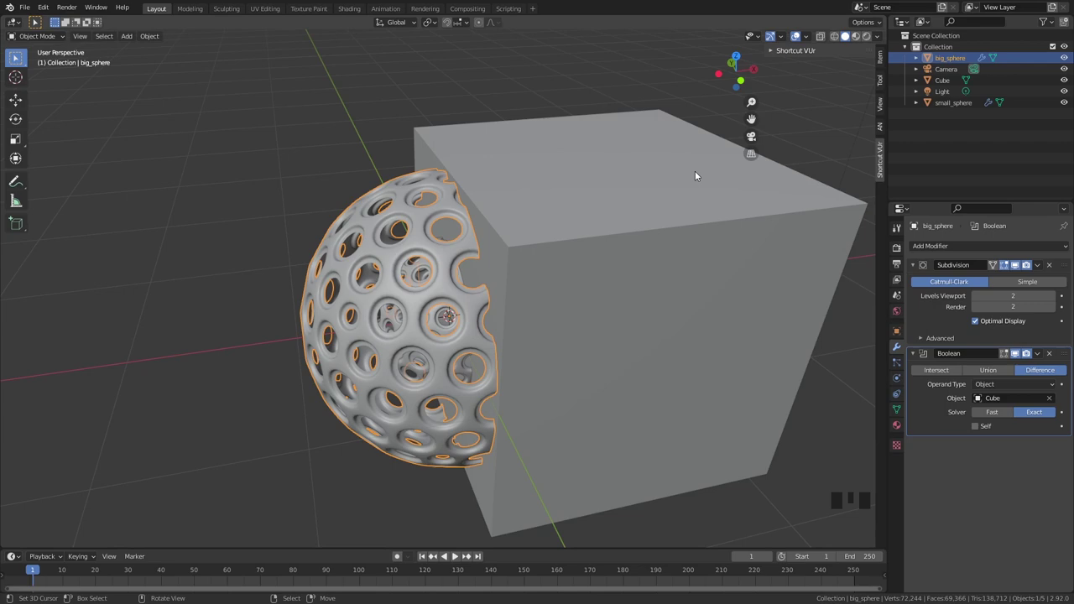
Hide the cutting cube and orbit around the half shell to inspect the cut edge.
{"action": "right_click", "coordinate": [698, 175]}
{"action": "key", "text": "h"}
{"action": "left_click_drag", "start_coordinate": [649, 209], "coordinate": [514, 242]}
{"action": "scroll", "scroll_direction": "up", "scroll_amount": 3}
{"action": "left_click_drag", "start_coordinate": [477, 171], "coordinate": [488, 225]}
{"action": "scroll", "scroll_direction": "up", "scroll_amount": 3}
{"action": "scroll", "scroll_direction": "down", "scroll_amount": 3}
{"action": "left_click_drag", "start_coordinate": [513, 230], "coordinate": [492, 297]}
{"action": "scroll", "scroll_direction": "up", "scroll_amount": 3}
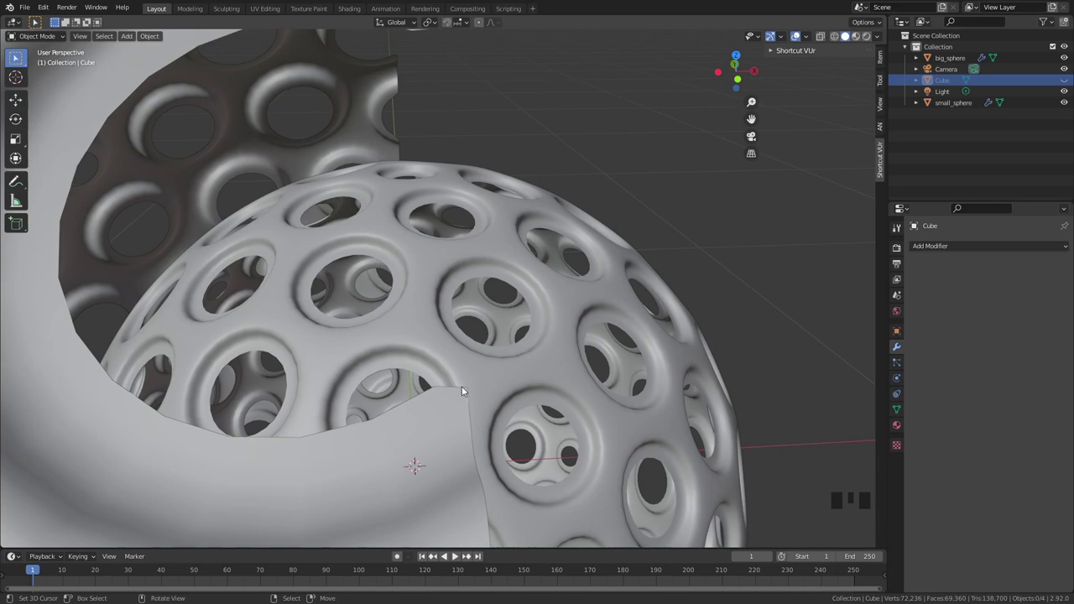
{"action": "scroll", "scroll_direction": "down", "scroll_amount": 3}
{"action": "left_click_drag", "start_coordinate": [435, 177], "coordinate": [462, 315]}
{"action": "scroll", "scroll_direction": "up", "scroll_amount": 3}
{"action": "left_click_drag", "start_coordinate": [426, 317], "coordinate": [610, 376]}
{"action": "scroll", "scroll_direction": "down", "scroll_amount": 3}
Switch to an orthographic view and select the half sphere for renaming to big_sphere_left.
{"action": "key", "text": "KP_3"}
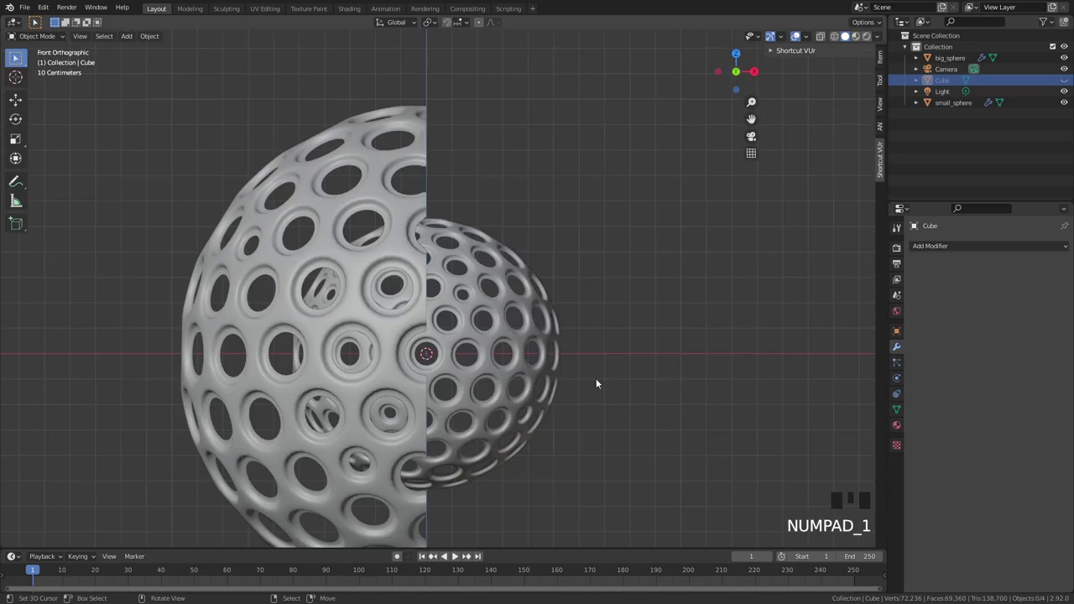
{"action": "scroll", "scroll_direction": "down", "scroll_amount": 3}
{"action": "left_click_drag", "start_coordinate": [507, 347], "coordinate": [381, 236]}
{"action": "right_click", "coordinate": [378, 236]}
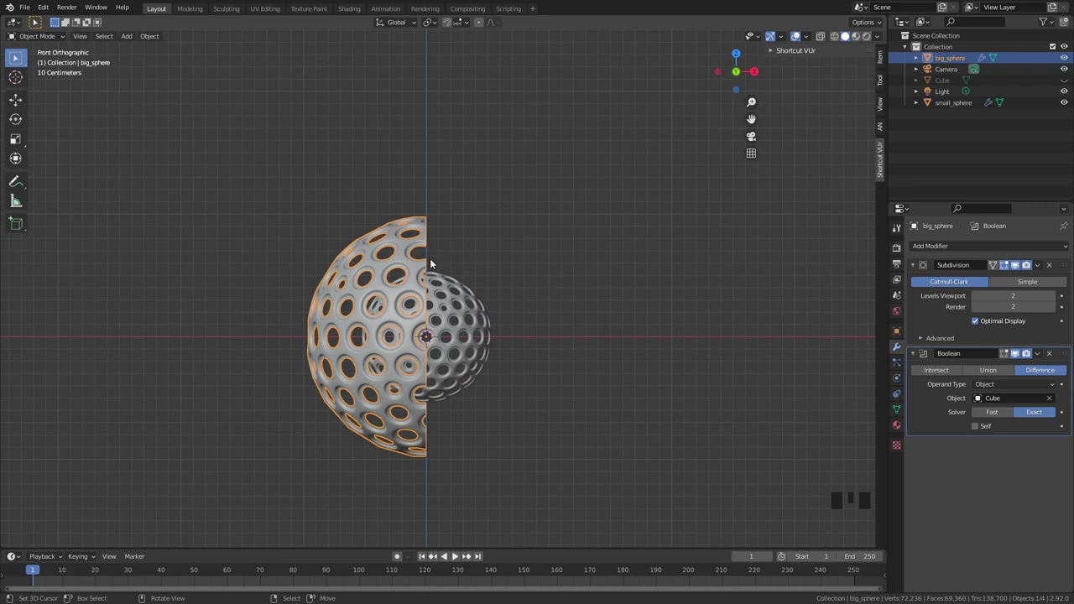
{"action": "scroll", "scroll_direction": "up", "scroll_amount": 3}
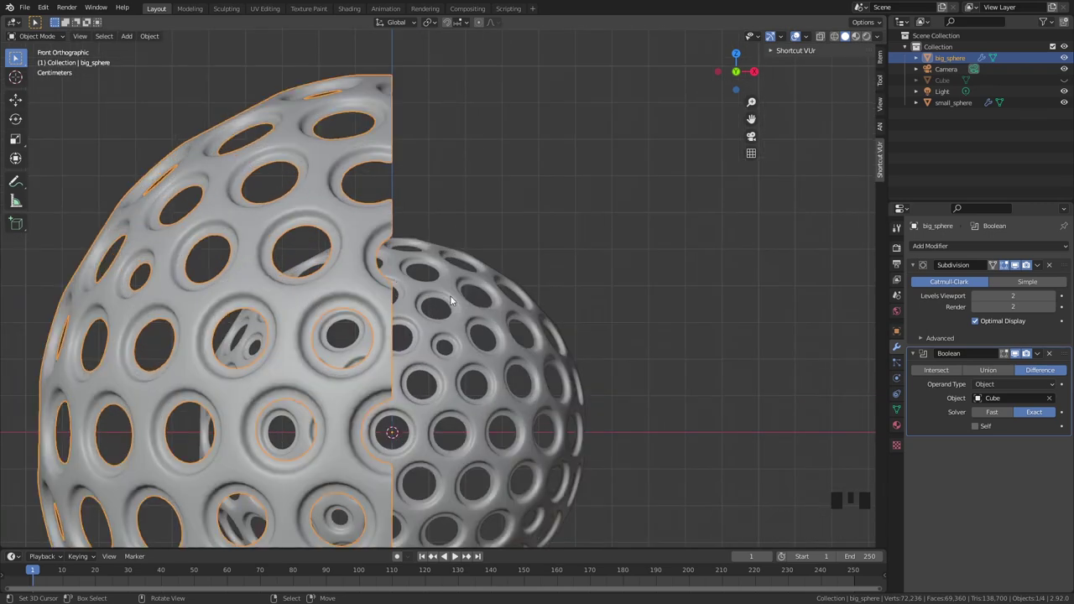
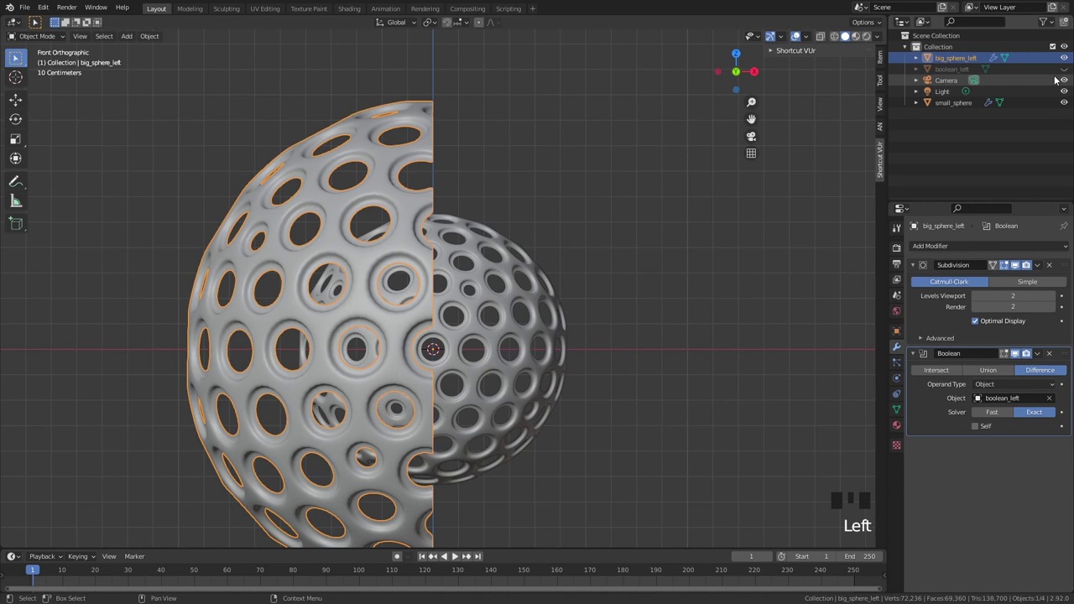
Unhide boolean_left, duplicate the half and its cutter, then hide the left pair.
{"action": "left_click", "coordinate": [1067, 73]}
{"action": "left_click", "coordinate": [958, 71]}
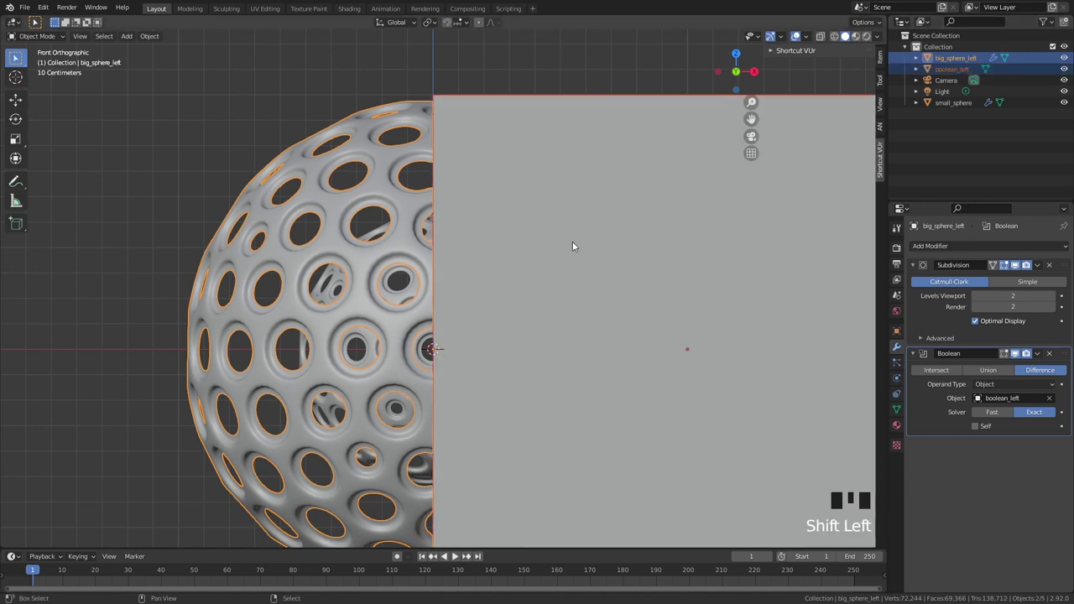
{"action": "key", "text": "shift+d"}
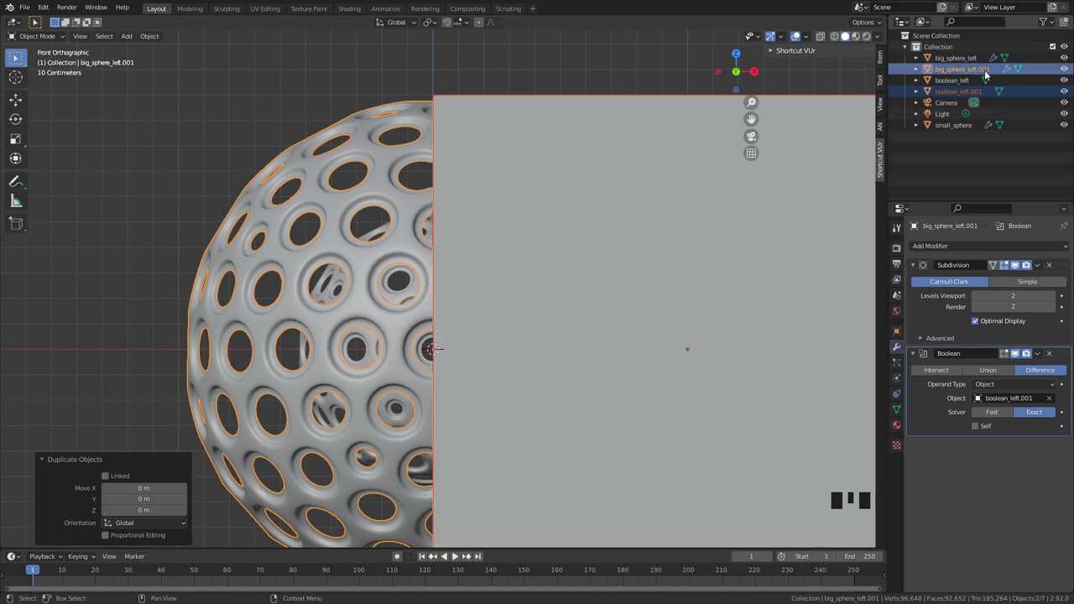
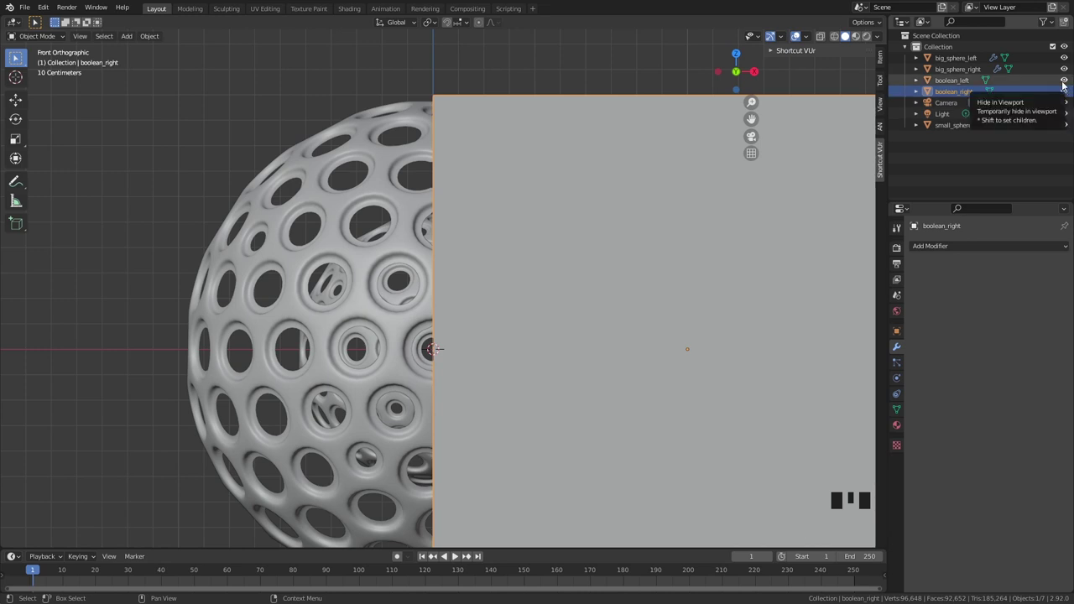
{"action": "left_click", "coordinate": [1064, 85]}
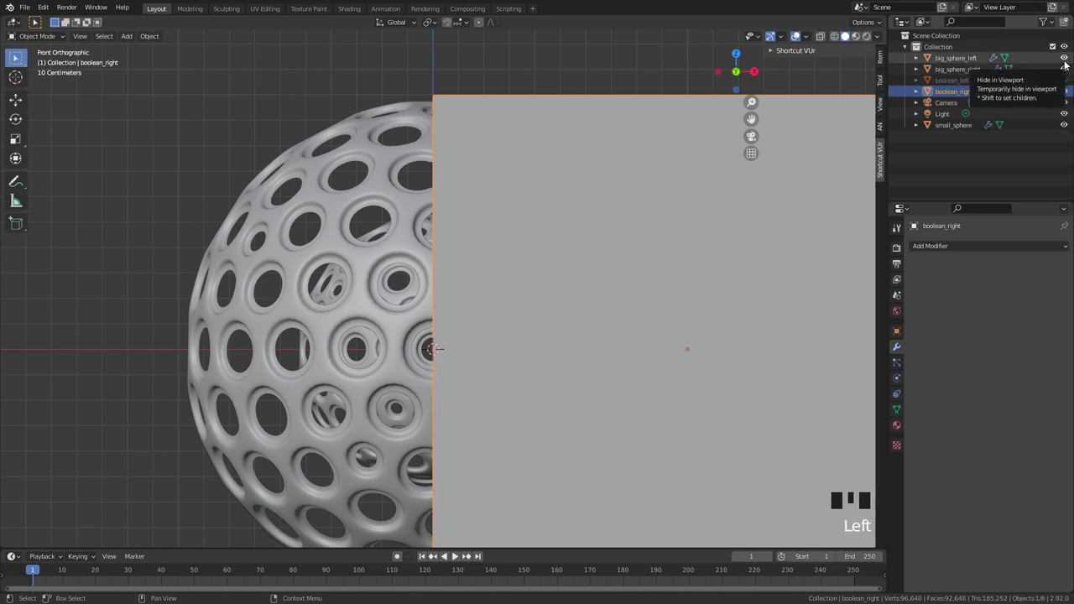
{"action": "left_click", "coordinate": [1064, 65]}
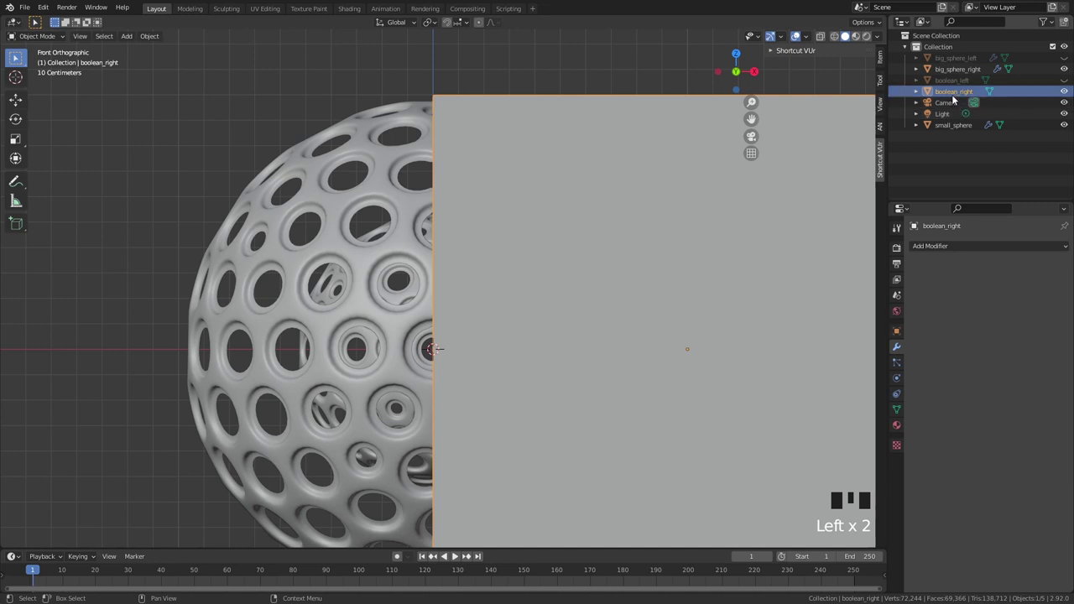
Move the boolean_right cube along X to the opposite side of the sphere.
{"action": "left_click", "coordinate": [957, 92]}
{"action": "left_click_drag", "start_coordinate": [643, 135], "coordinate": [643, 135]}
{"action": "key", "text": "g"}
{"action": "scroll", "scroll_direction": "down", "scroll_amount": 3}
{"action": "key", "text": "g"}
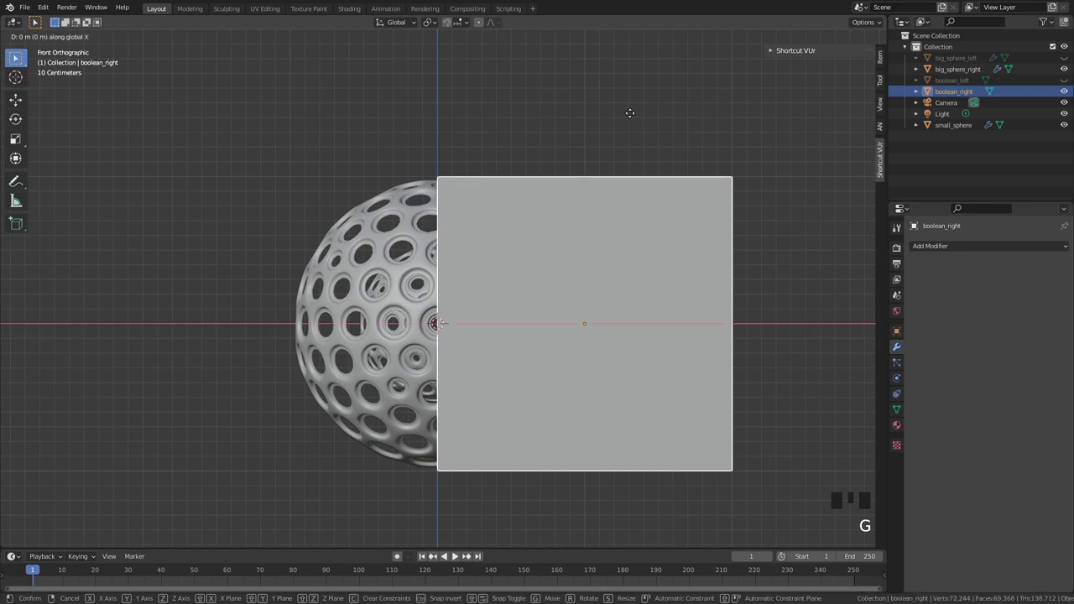
{"action": "scroll", "scroll_direction": "down", "scroll_amount": 3}
{"action": "left_click_drag", "start_coordinate": [410, 200], "coordinate": [414, 143]}
Hide the right cutter and select the big_sphere_right half.
{"action": "right_click", "coordinate": [414, 143]}
{"action": "right_click", "coordinate": [403, 148]}
{"action": "key", "text": "h"}
{"action": "right_click", "coordinate": [473, 226]}
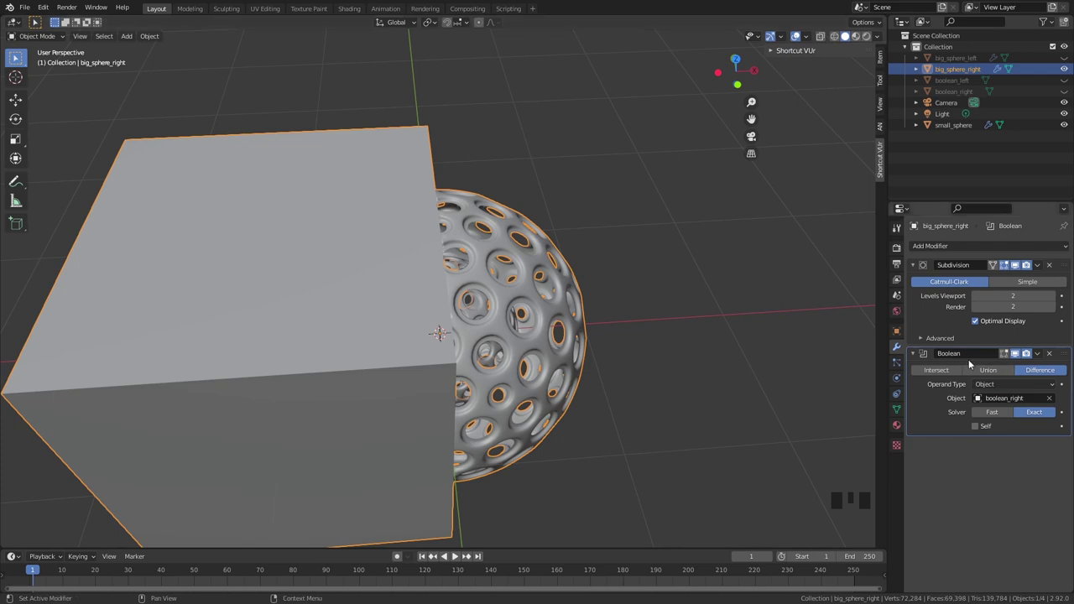
Switch big_sphere_right's Boolean to Union and show big_sphere_left again.
{"action": "left_click", "coordinate": [950, 373]}
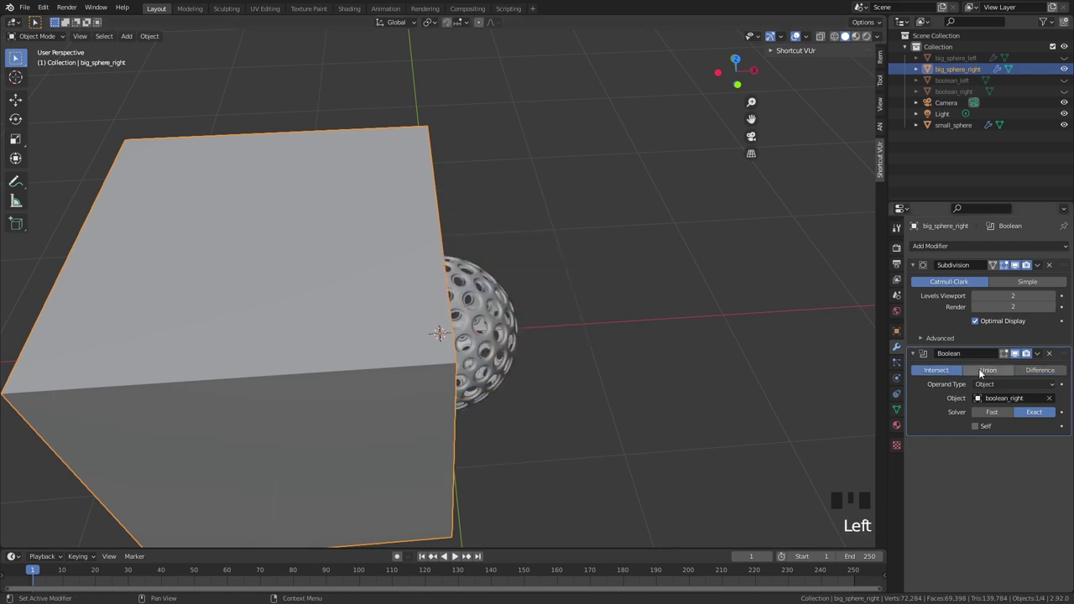
{"action": "left_click", "coordinate": [1005, 371]}
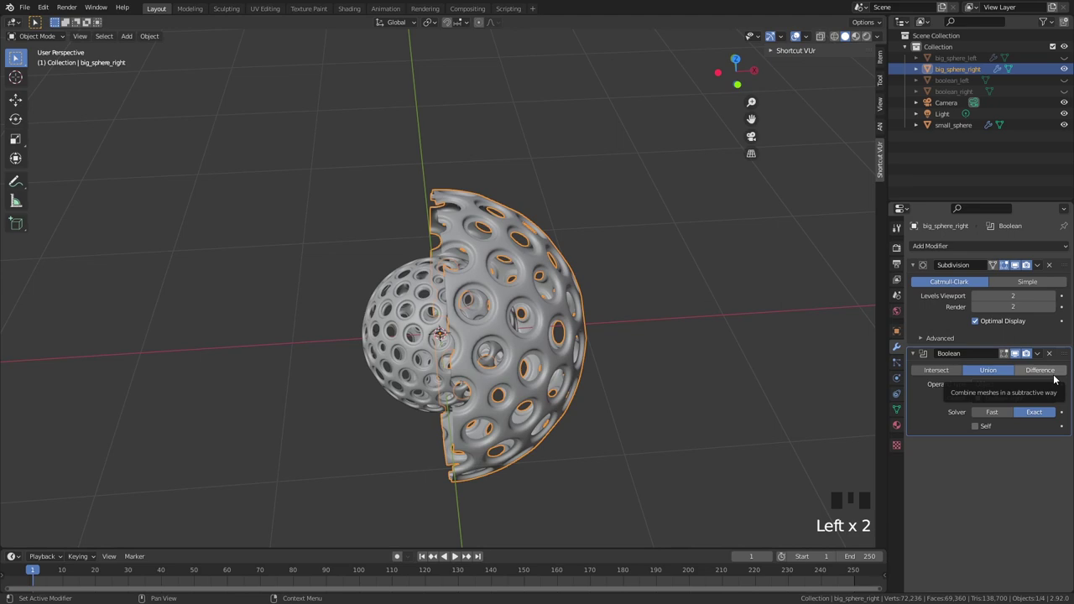
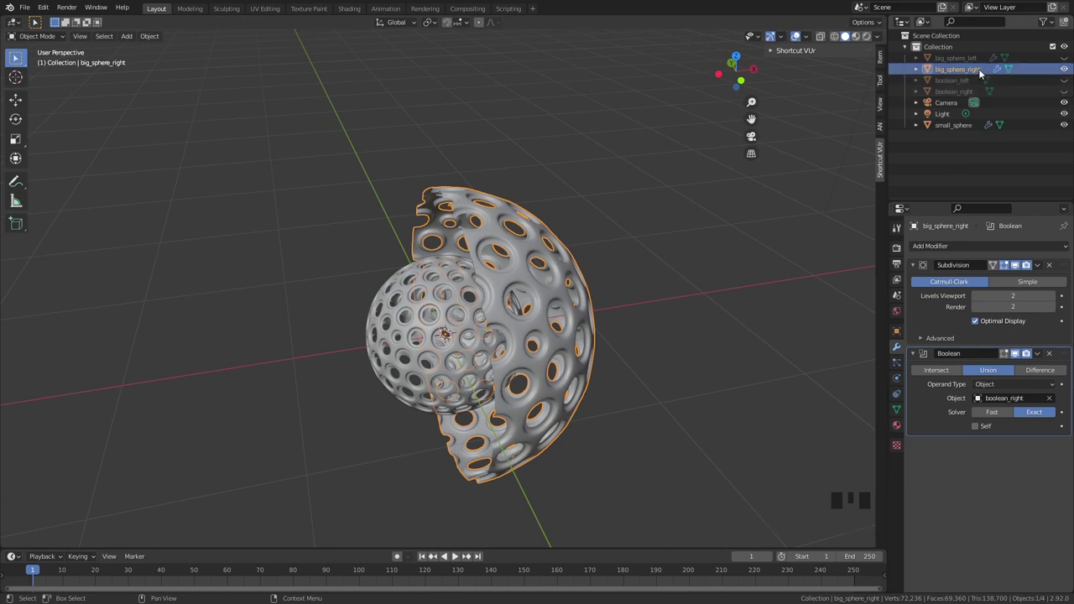
{"action": "left_click", "coordinate": [1063, 98]}
{"action": "left_click", "coordinate": [941, 93]}
{"action": "right_click", "coordinate": [387, 170]}
{"action": "key", "text": "s"}
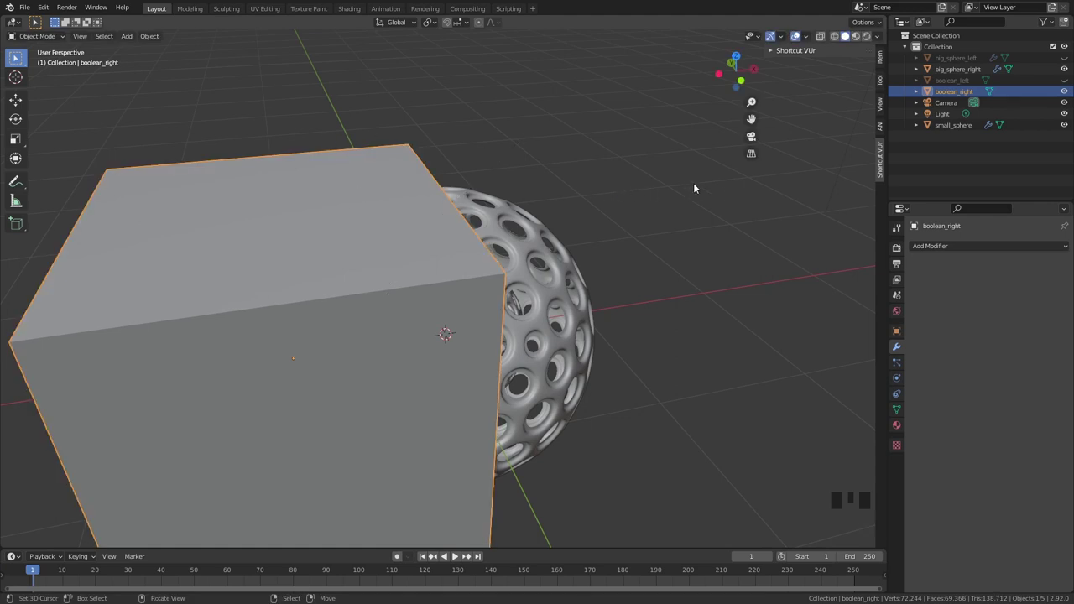
Hide boolean_right and orbit in close to check the seam where the two halves meet.
{"action": "left_click_drag", "start_coordinate": [571, 214], "coordinate": [1070, 60]}
{"action": "left_click", "coordinate": [1068, 58]}
{"action": "left_click_drag", "start_coordinate": [476, 299], "coordinate": [480, 332]}
{"action": "scroll", "scroll_direction": "up", "scroll_amount": 3}
{"action": "left_click_drag", "start_coordinate": [550, 356], "coordinate": [532, 323]}
{"action": "scroll", "scroll_direction": "up", "scroll_amount": 3}
{"action": "scroll", "scroll_direction": "down", "scroll_amount": 3}
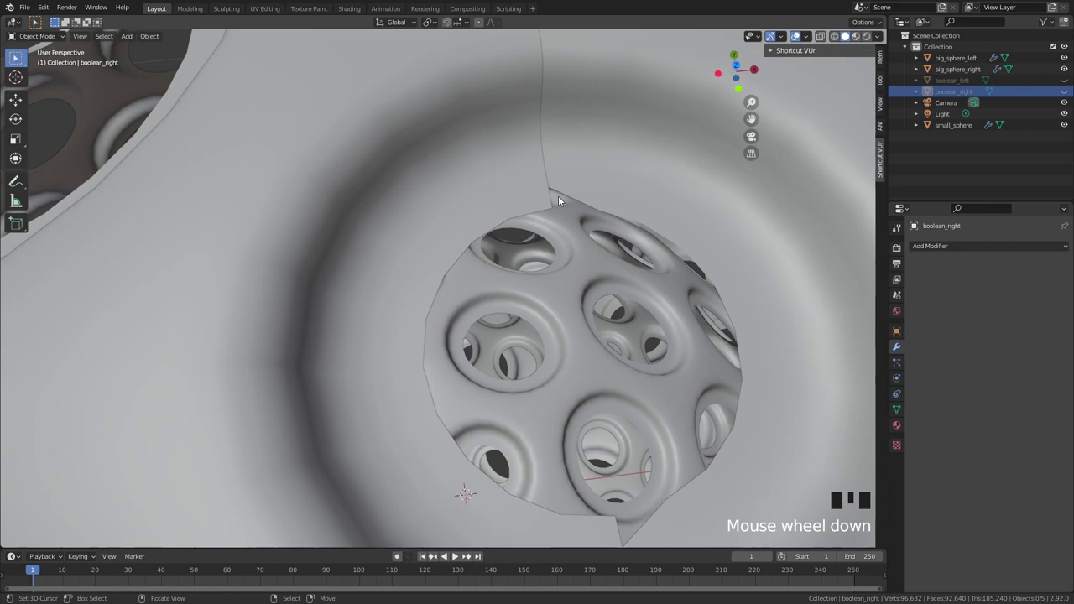
{"action": "scroll", "scroll_direction": "up", "scroll_amount": 3}
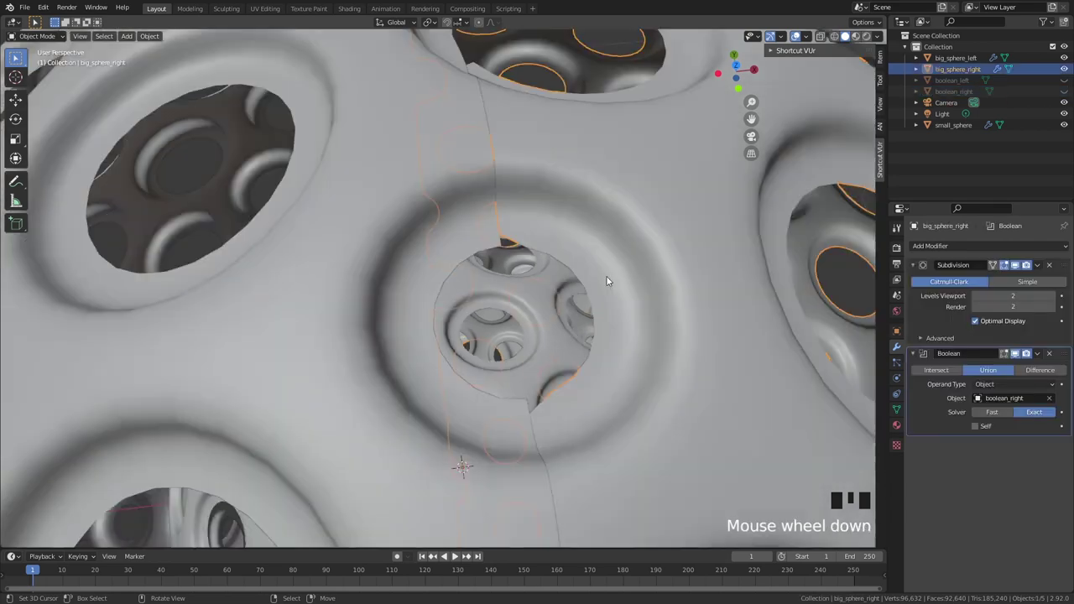
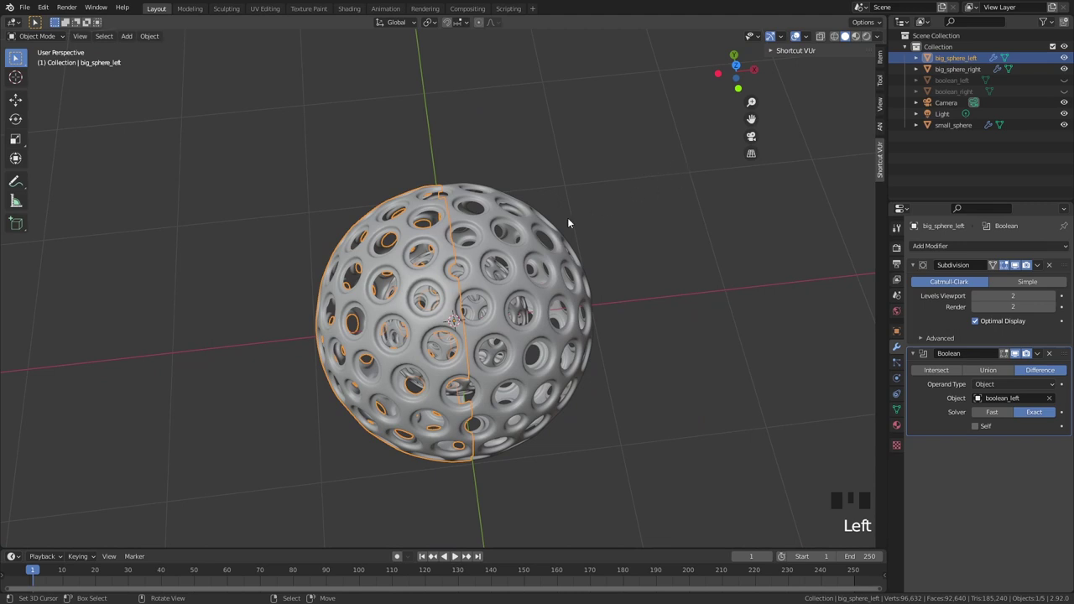
Duplicate big_sphere_left as spare big_sphere, hide the others and set viewport subdivision to 0.
{"action": "key", "text": "shift+d"}
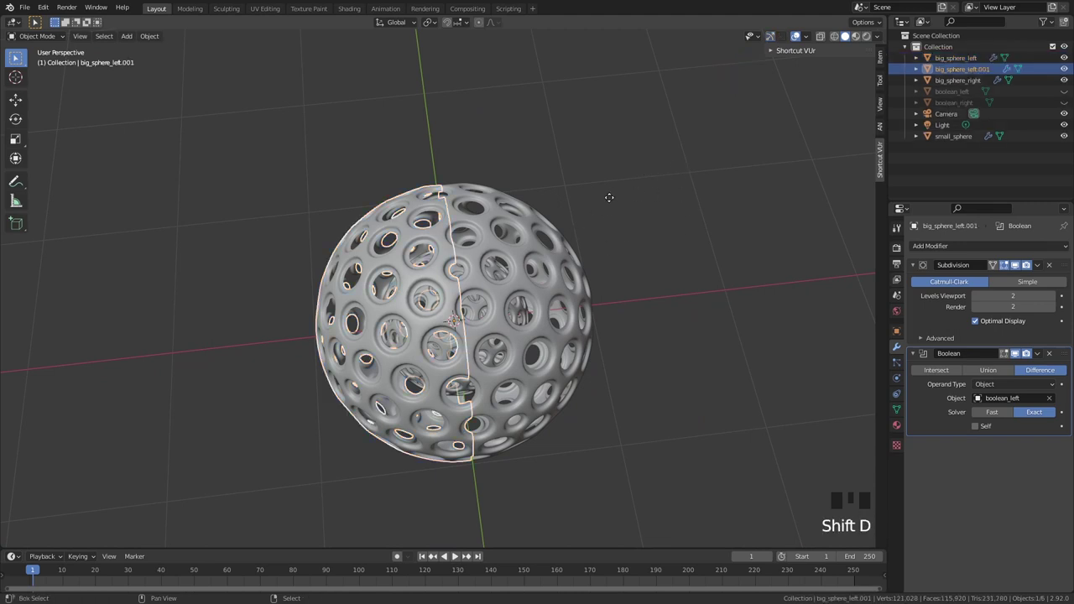
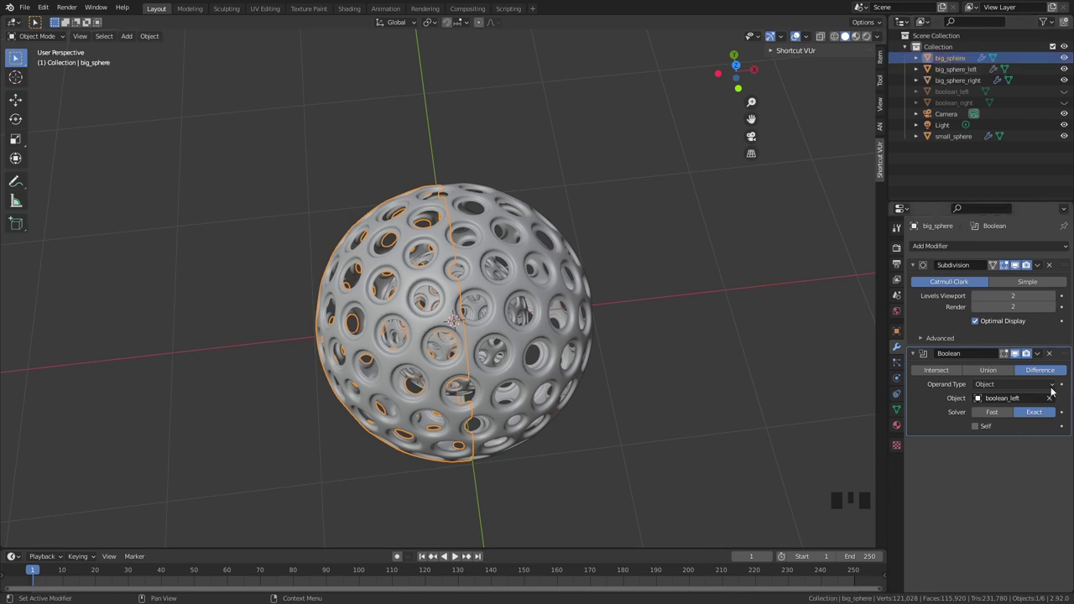
{"action": "left_click", "coordinate": [1053, 351]}
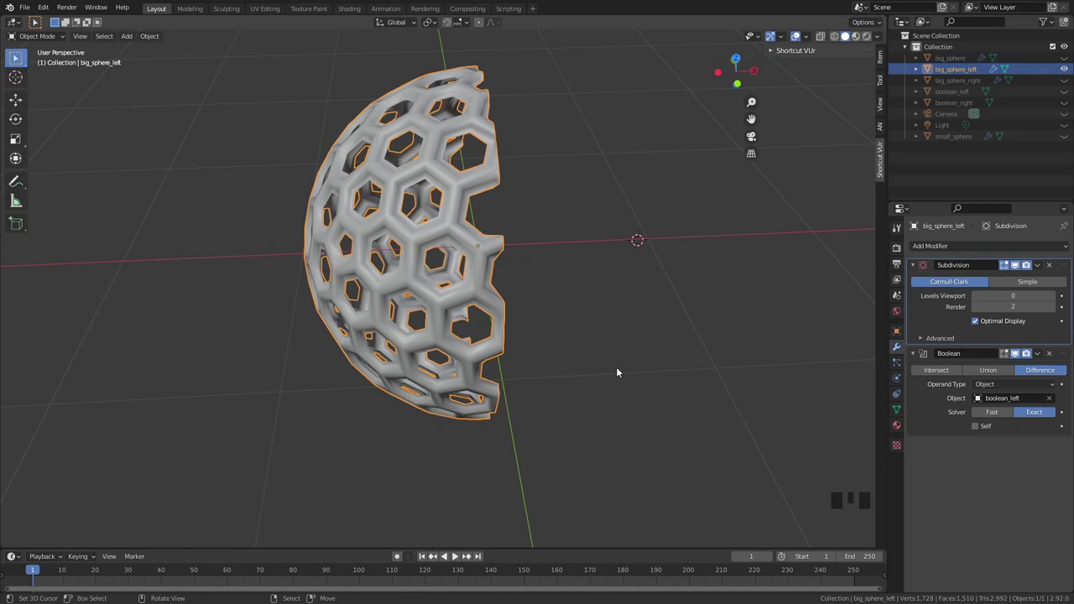
{"action": "left_click_drag", "start_coordinate": [1037, 267], "coordinate": [598, 288]}
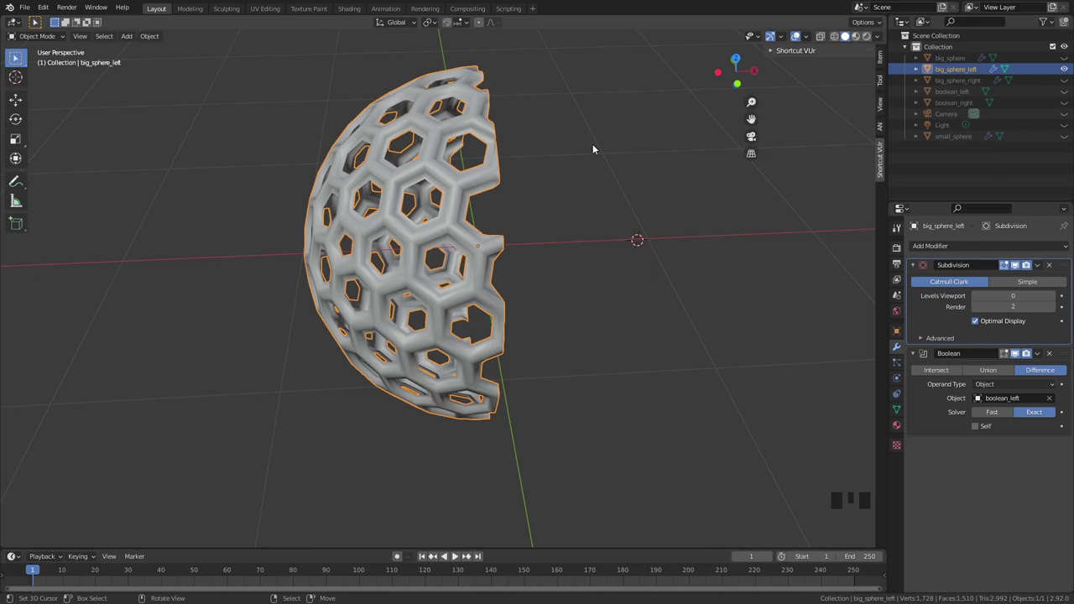
Unhide boolean_left and parent it to big_sphere_left as an object child.
{"action": "right_click", "coordinate": [565, 226]}
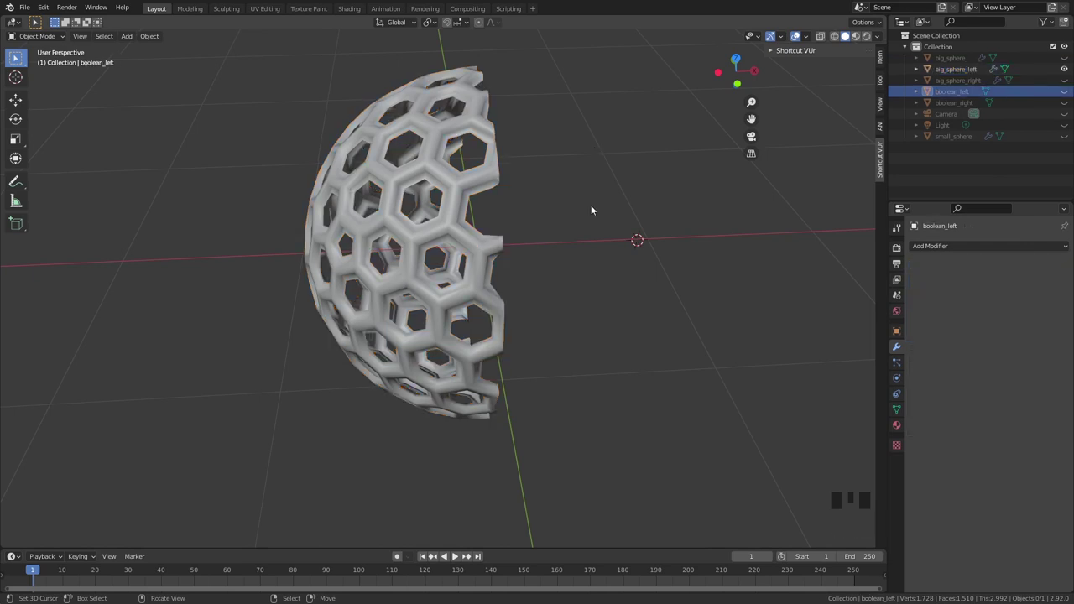
{"action": "left_click", "coordinate": [1067, 96]}
{"action": "left_click", "coordinate": [1066, 93]}
{"action": "right_click", "coordinate": [678, 137]}
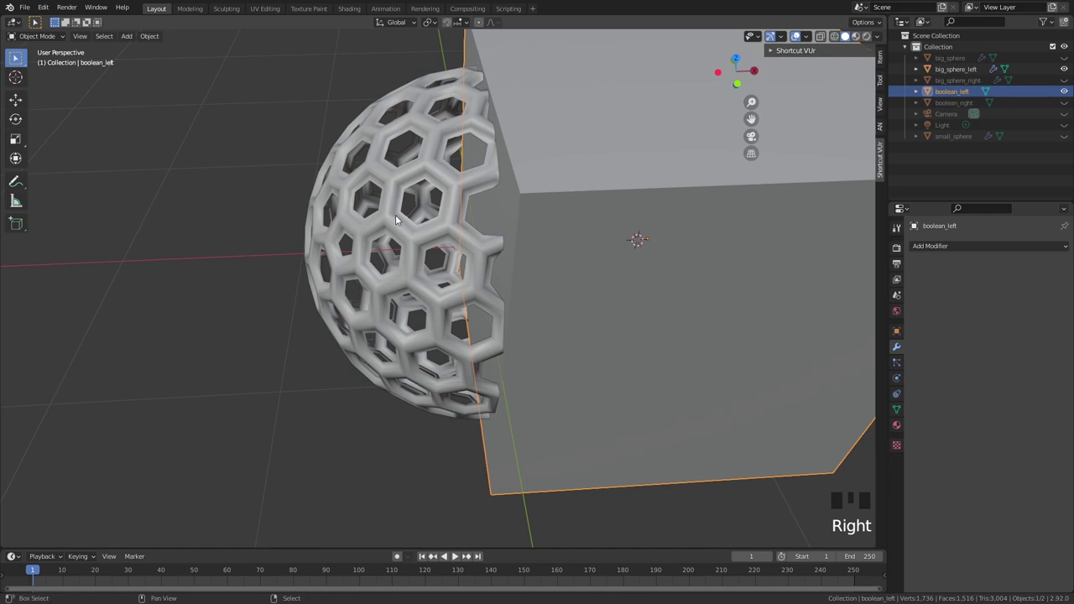
{"action": "right_click", "coordinate": [375, 199]}
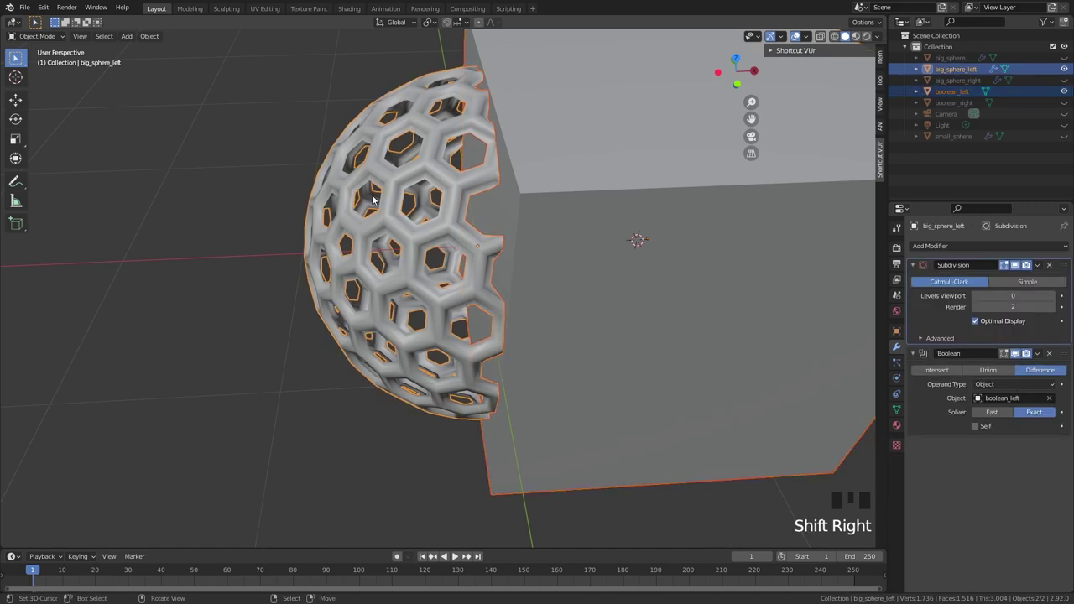
{"action": "key", "text": "ctrl+p"}
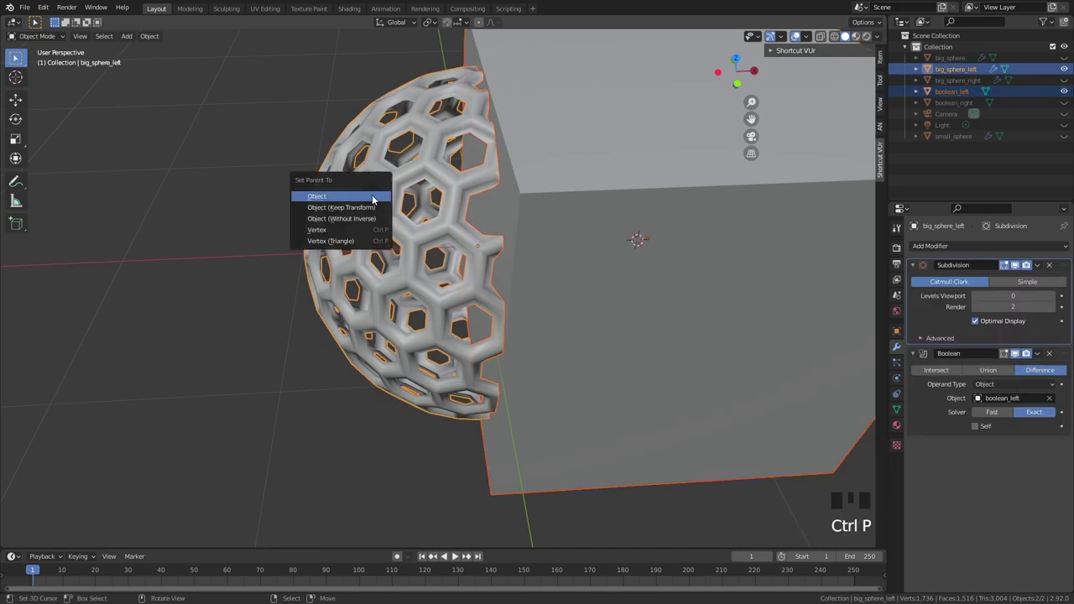
{"action": "right_click", "coordinate": [375, 199]}
Test-move the pair with G, then hide the boolean_left cutter cube again.
{"action": "key", "text": "g"}
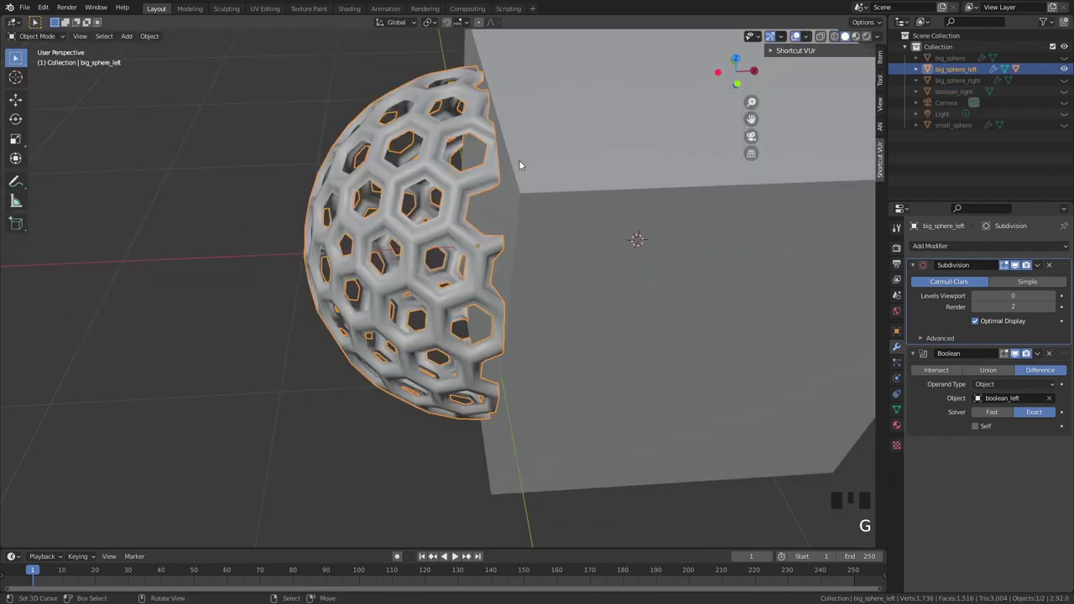
{"action": "right_click", "coordinate": [582, 141]}
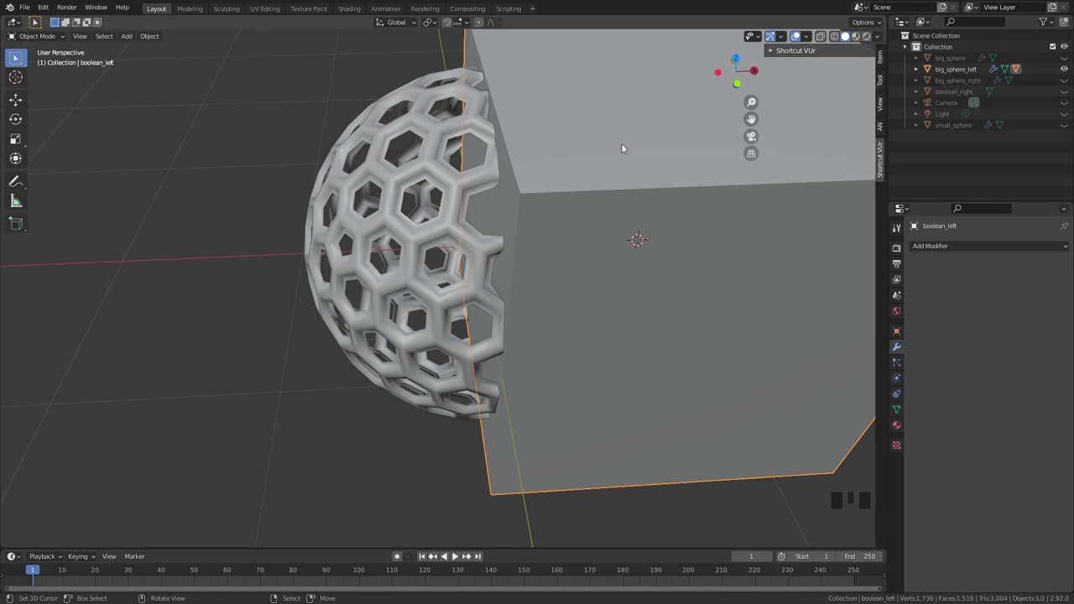
{"action": "right_click", "coordinate": [401, 201]}
{"action": "key", "text": "g"}
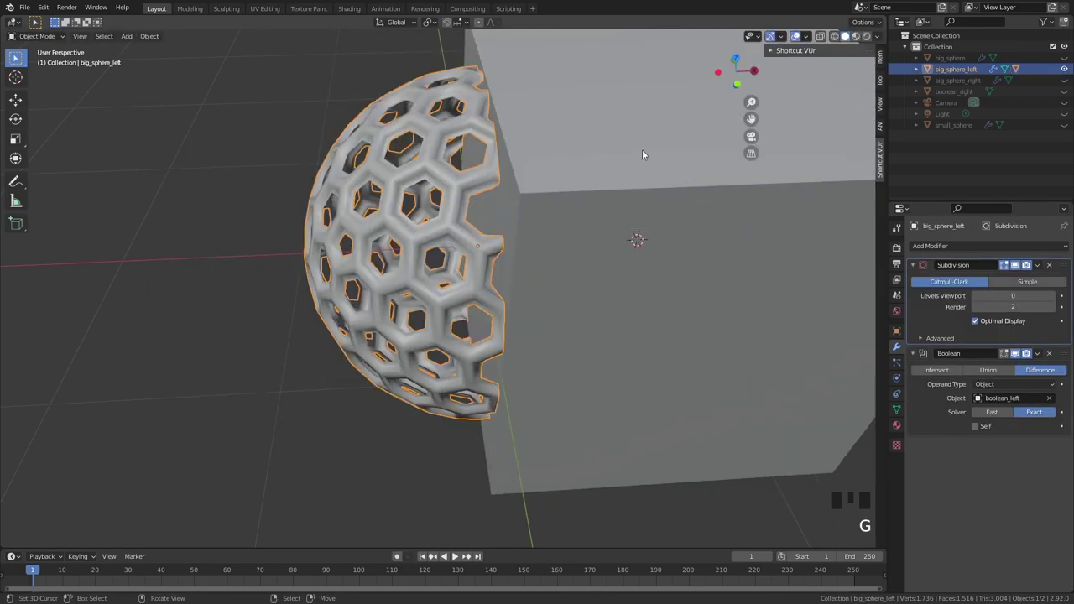
{"action": "right_click", "coordinate": [702, 161]}
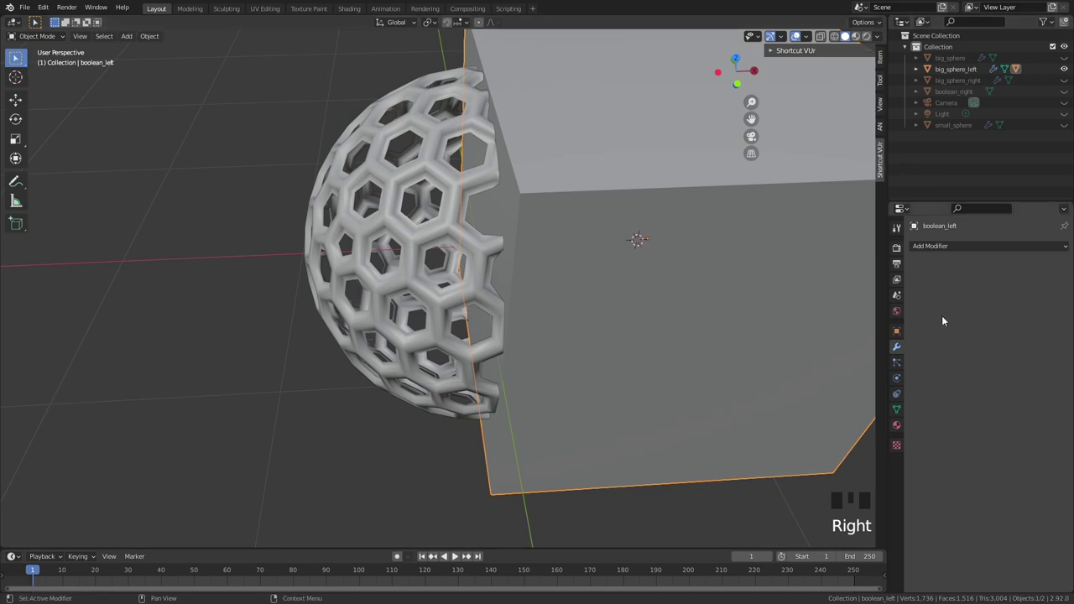
{"action": "left_click", "coordinate": [899, 332]}
{"action": "left_click_drag", "start_coordinate": [942, 476], "coordinate": [980, 504]}
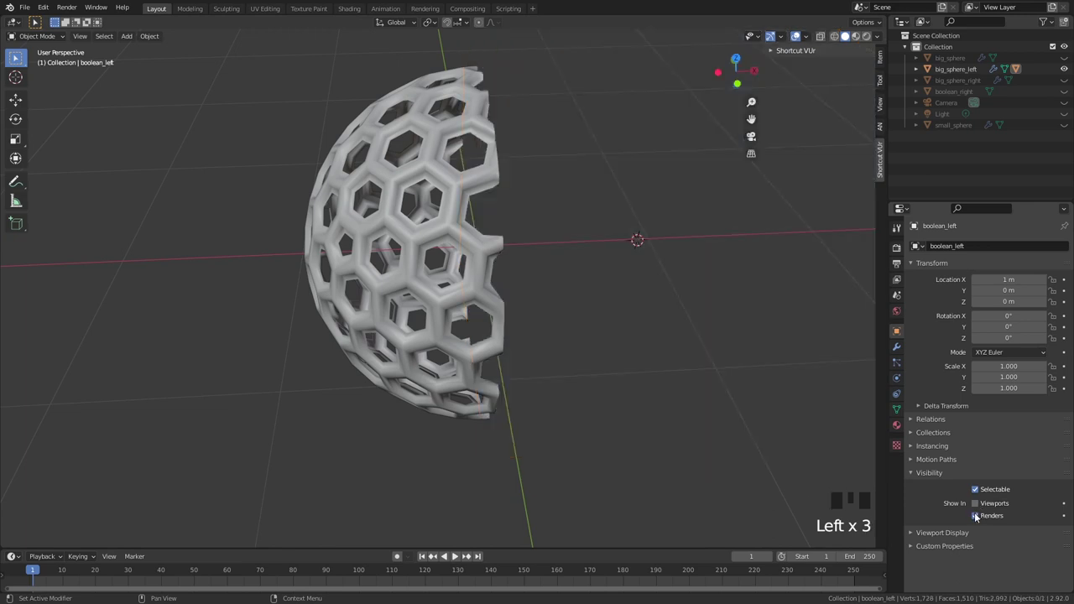
{"action": "left_click", "coordinate": [977, 514]}
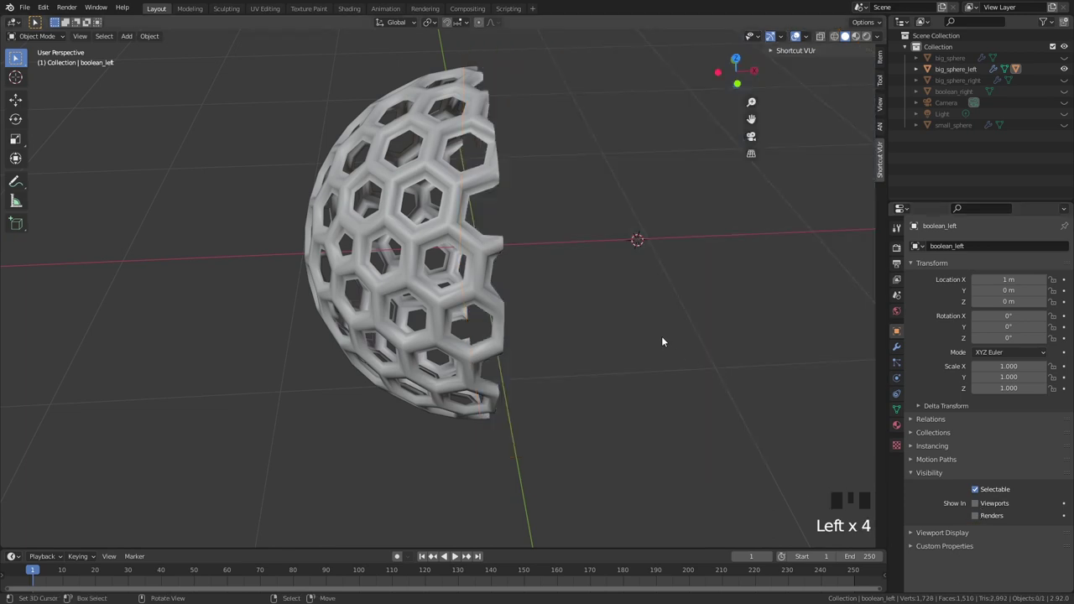
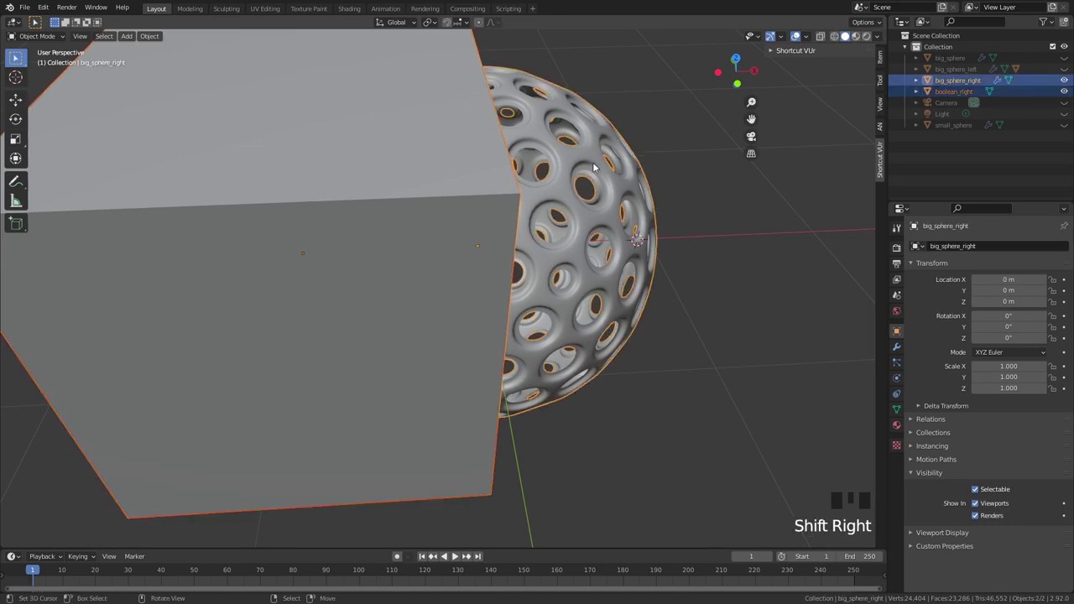
Parent boolean_right to big_sphere_right as an object child and hide the cutter cube.
{"action": "key", "text": "ctrl+p"}
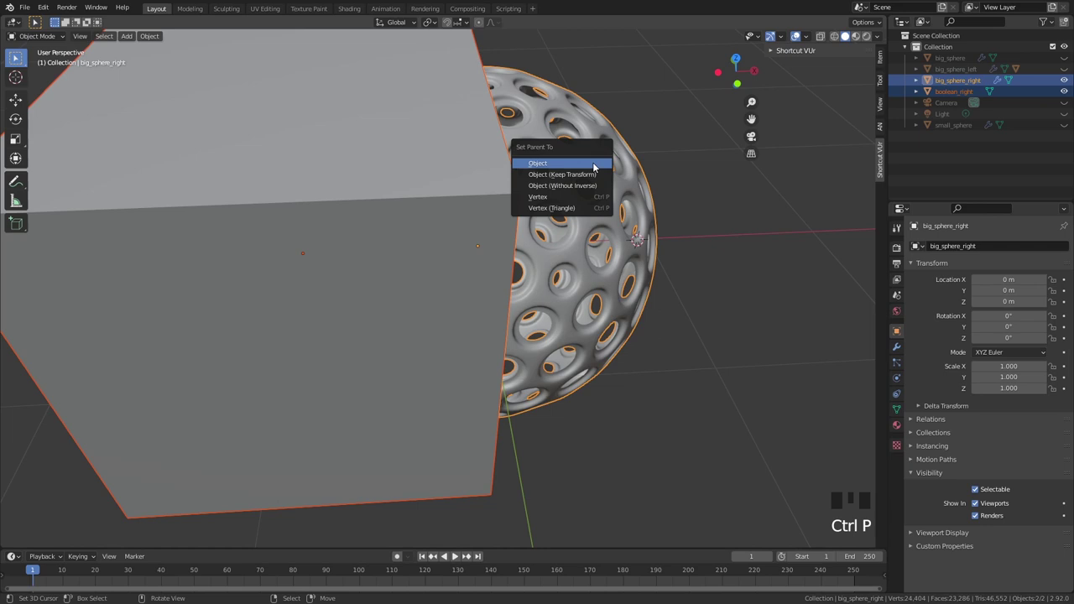
{"action": "right_click", "coordinate": [234, 101]}
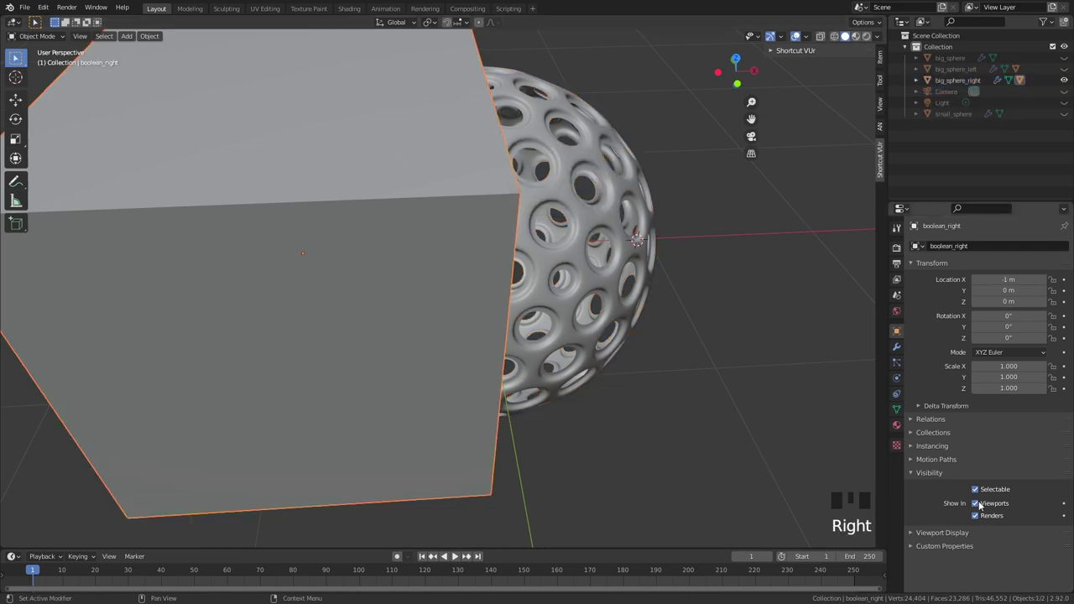
{"action": "left_click", "coordinate": [979, 507]}
{"action": "left_click", "coordinate": [975, 519]}
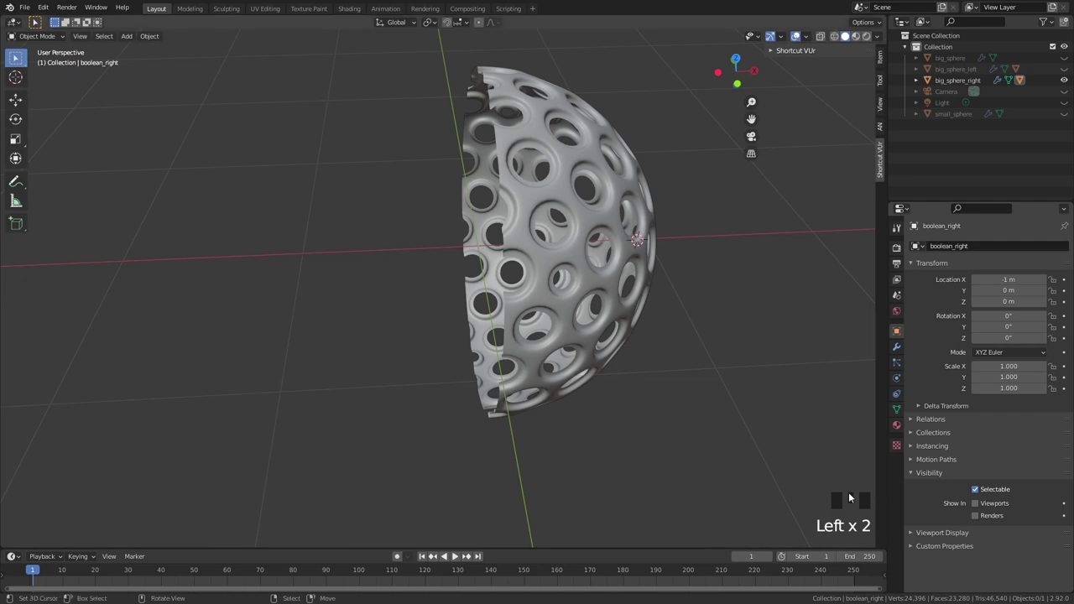
Unhide big_sphere_left and test-move it apart with G, cancelling back into place.
{"action": "left_click", "coordinate": [629, 264]}
{"action": "right_click", "coordinate": [370, 221]}
{"action": "key", "text": "g"}
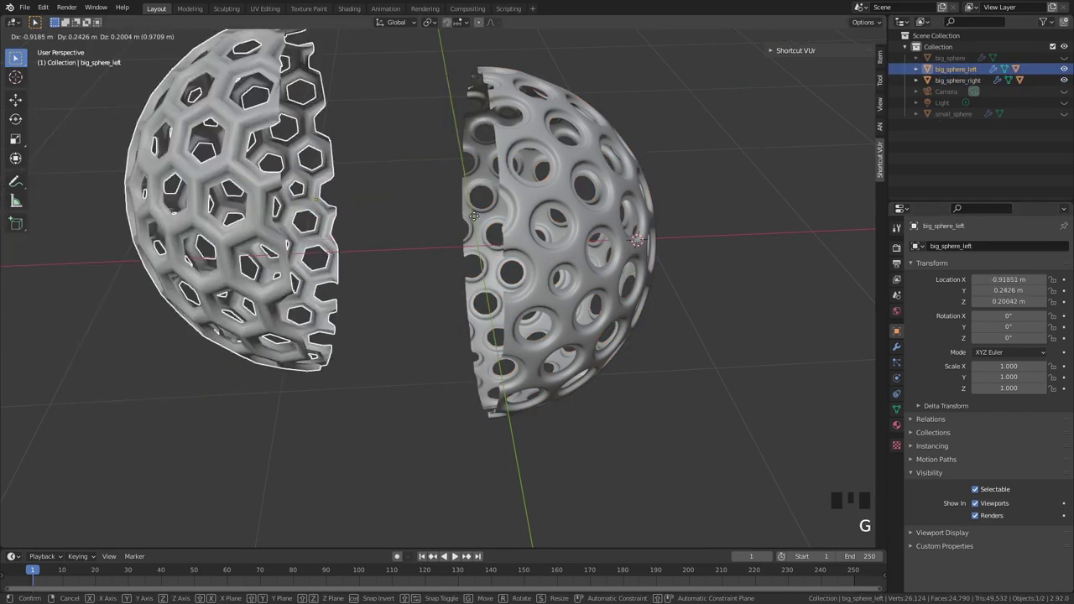
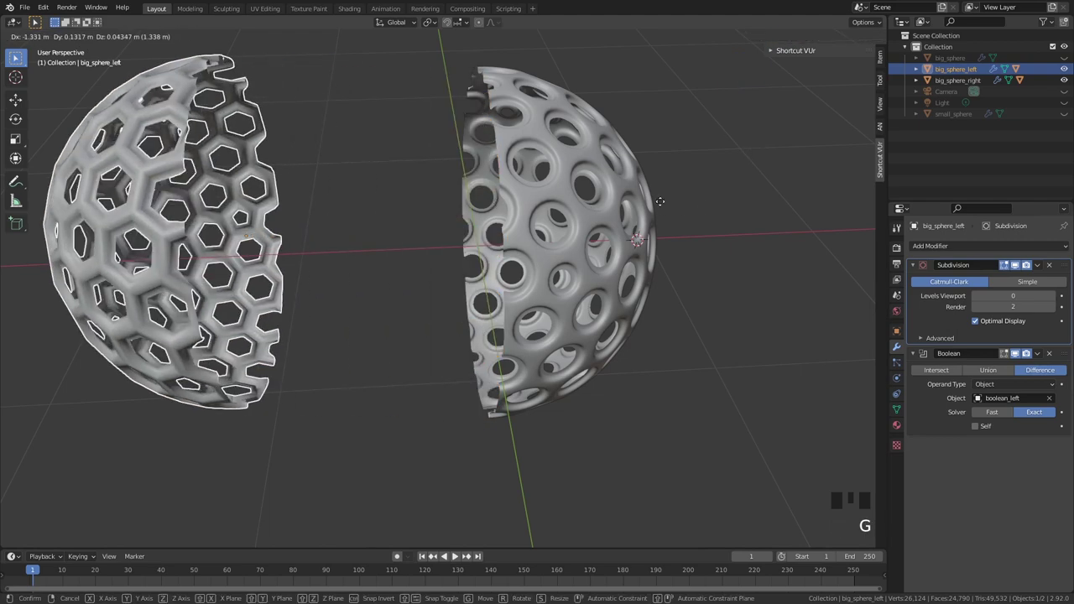
{"action": "right_click", "coordinate": [578, 192]}
{"action": "key", "text": "g"}
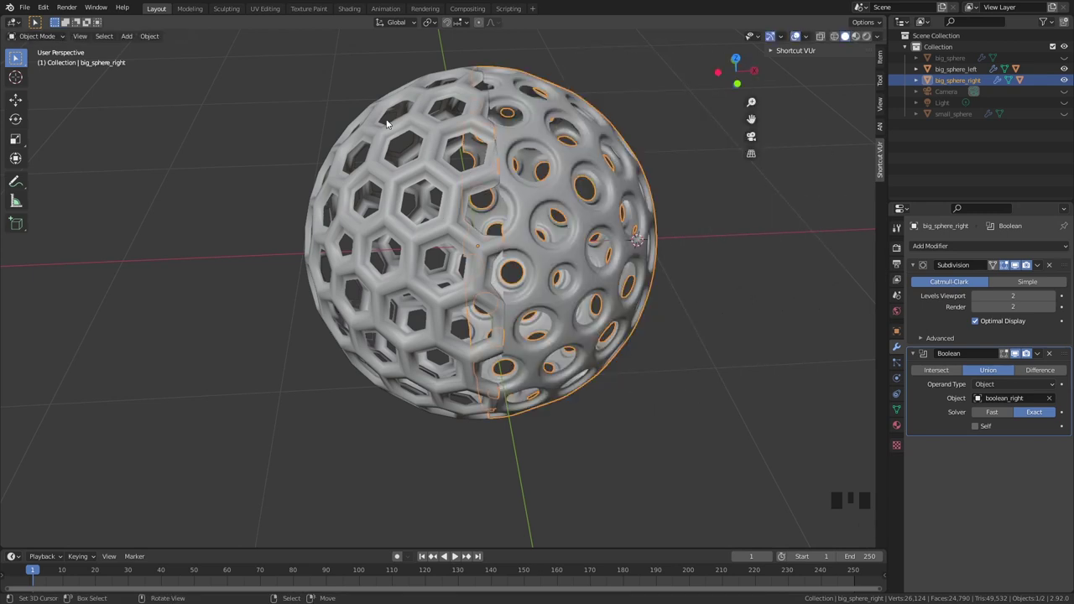
Show the whole big_sphere and test-rotate it around its vertical axis.
{"action": "right_click", "coordinate": [384, 125]}
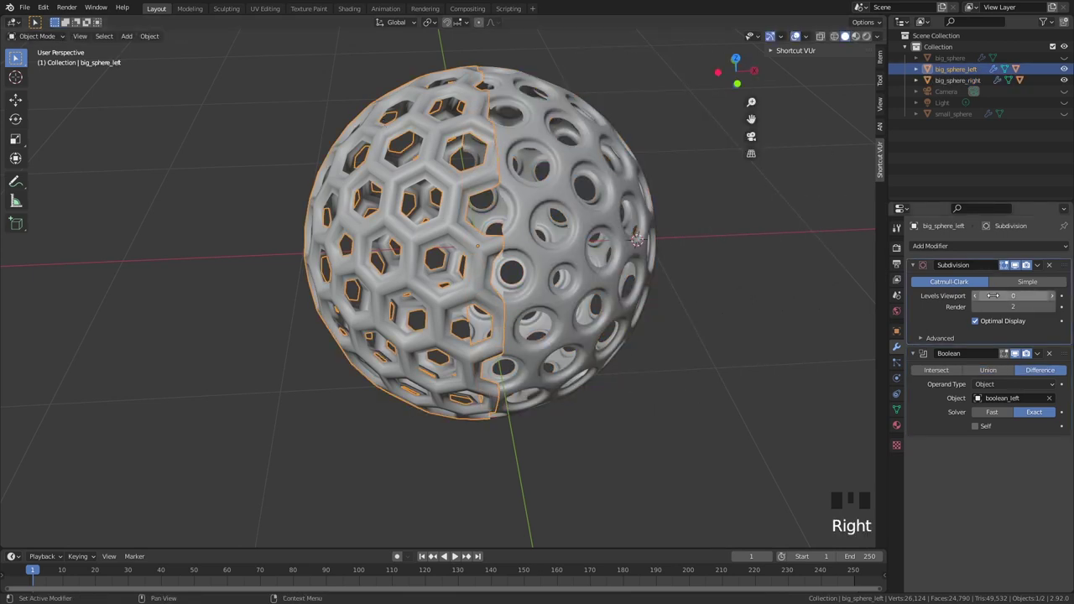
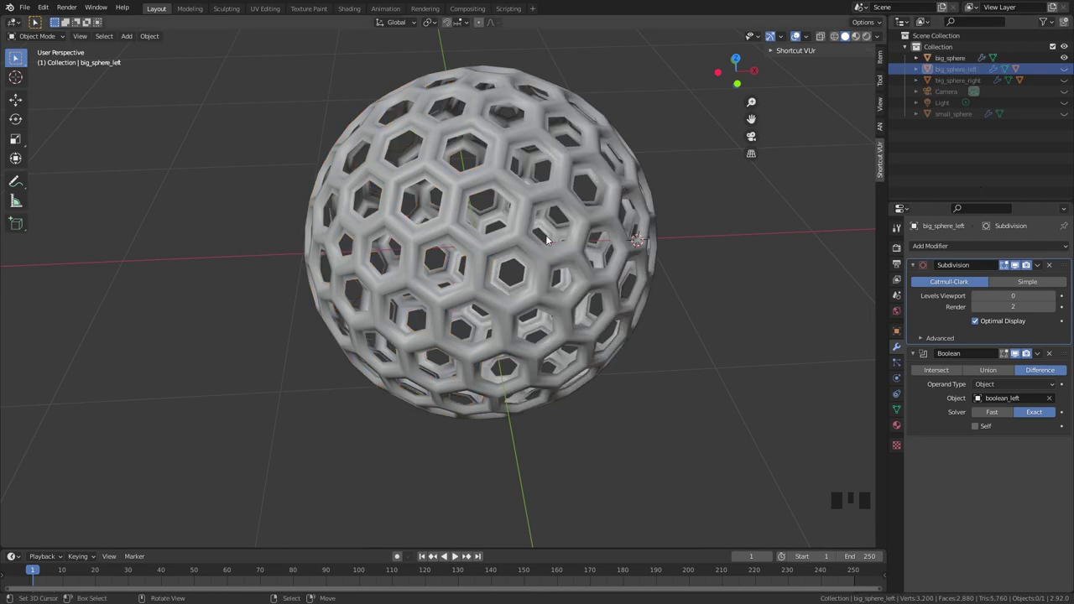
{"action": "right_click", "coordinate": [548, 235]}
{"action": "key", "text": "r"}
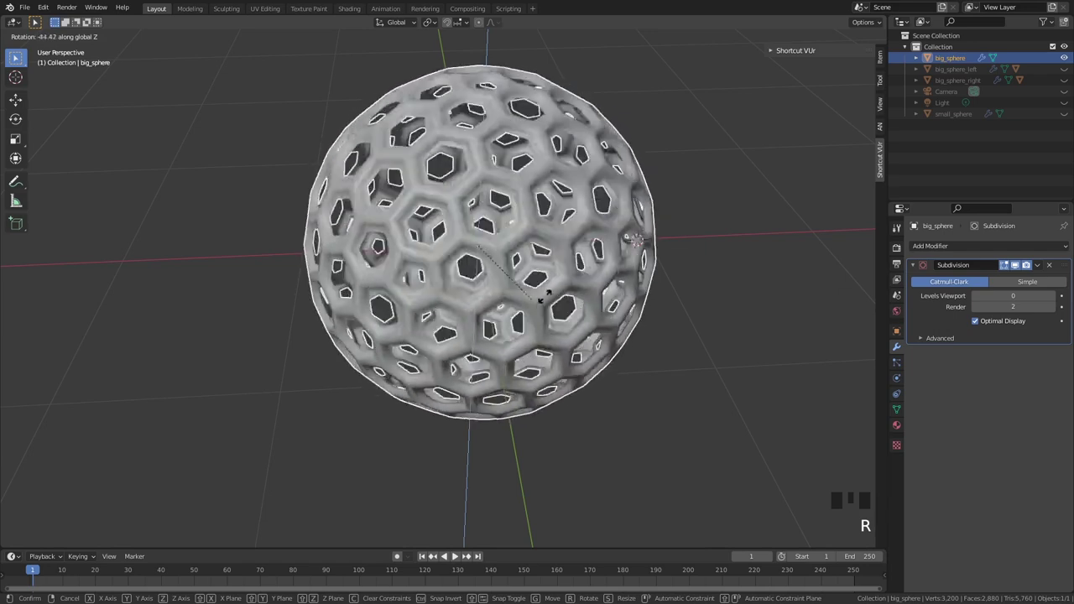
{"action": "left_click_drag", "start_coordinate": [692, 248], "coordinate": [664, 125]}
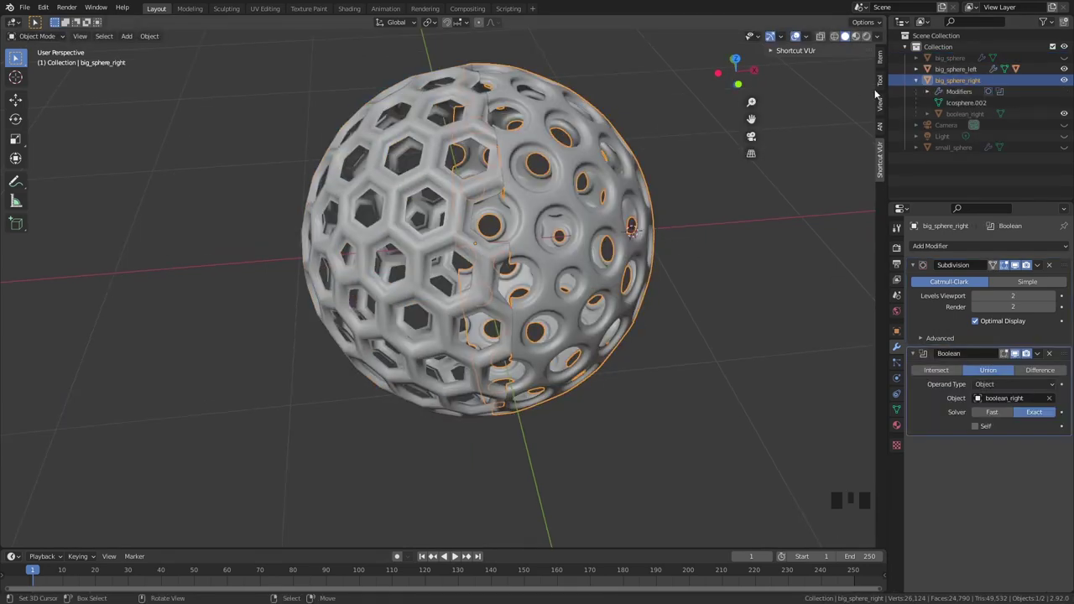
{"action": "left_click", "coordinate": [1013, 57]}
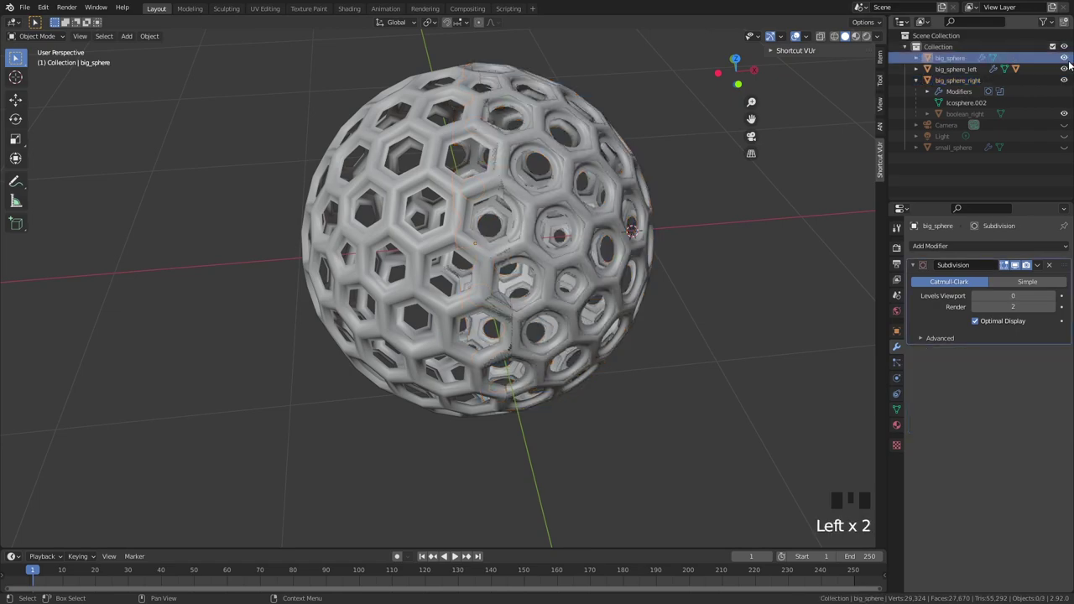
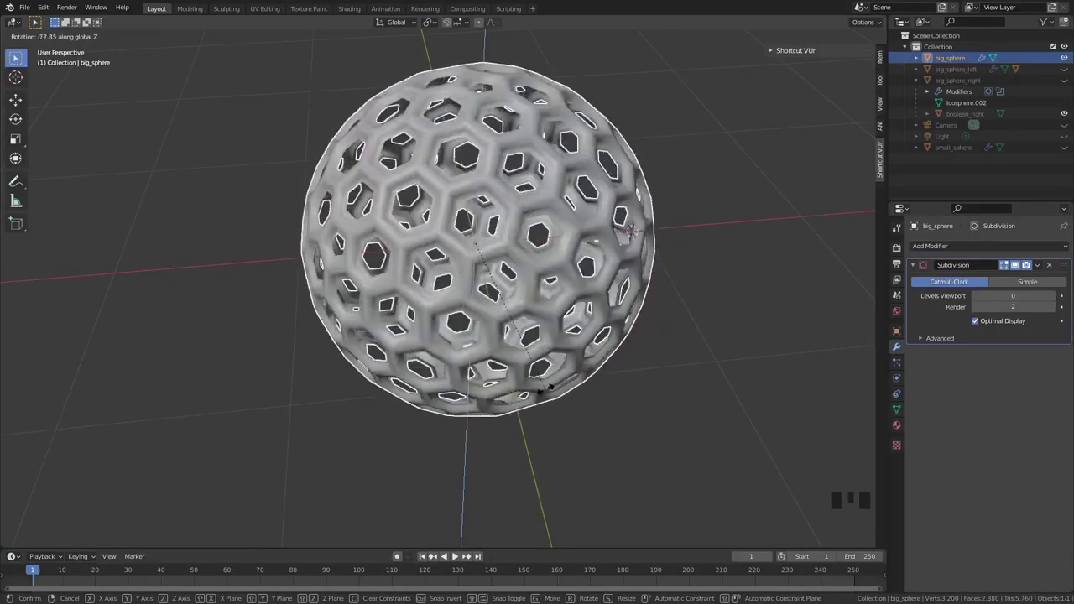
Snap the 3D cursor to the origin ready to add a plain-axes empty there.
{"action": "middle_click", "coordinate": [611, 260]}
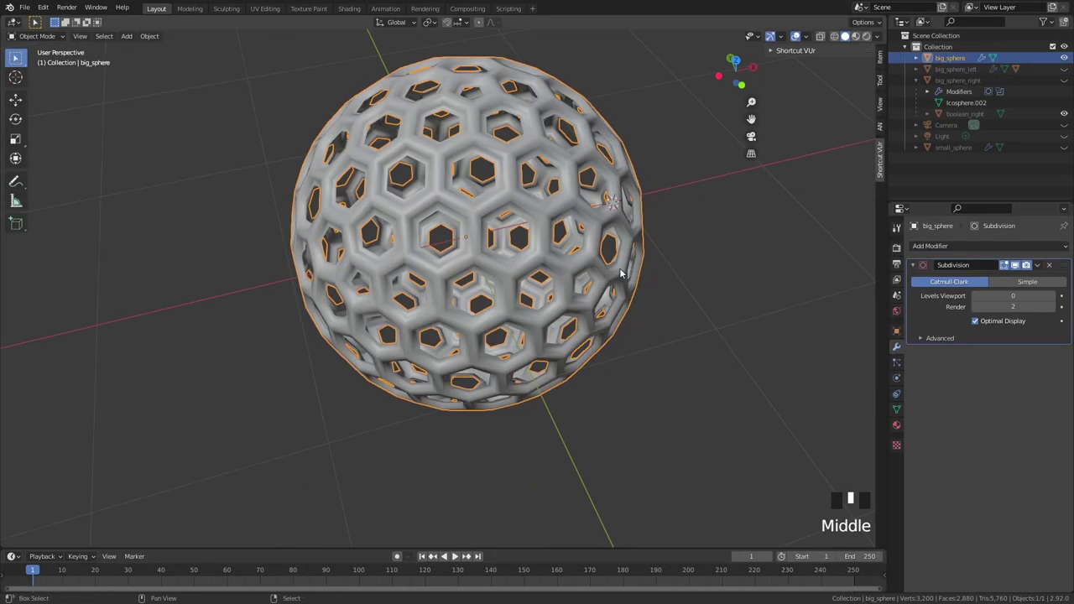
{"action": "key", "text": "shift+c"}
{"action": "key", "text": "shift+a"}
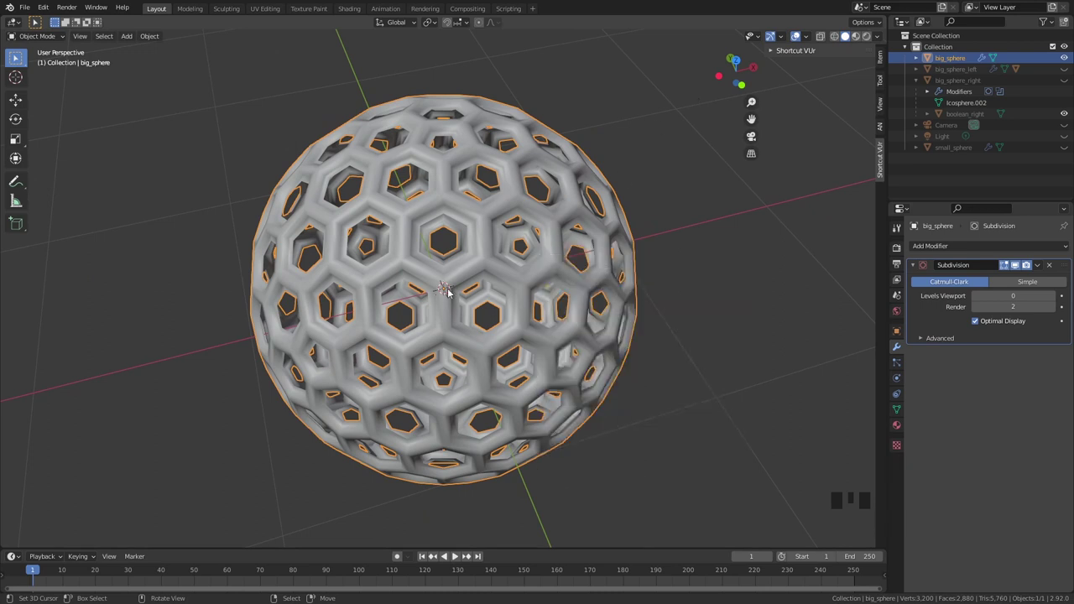
Add the empty and parent big_sphere, big_sphere_left and big_sphere_right to it.
{"action": "key", "text": "shift+a"}
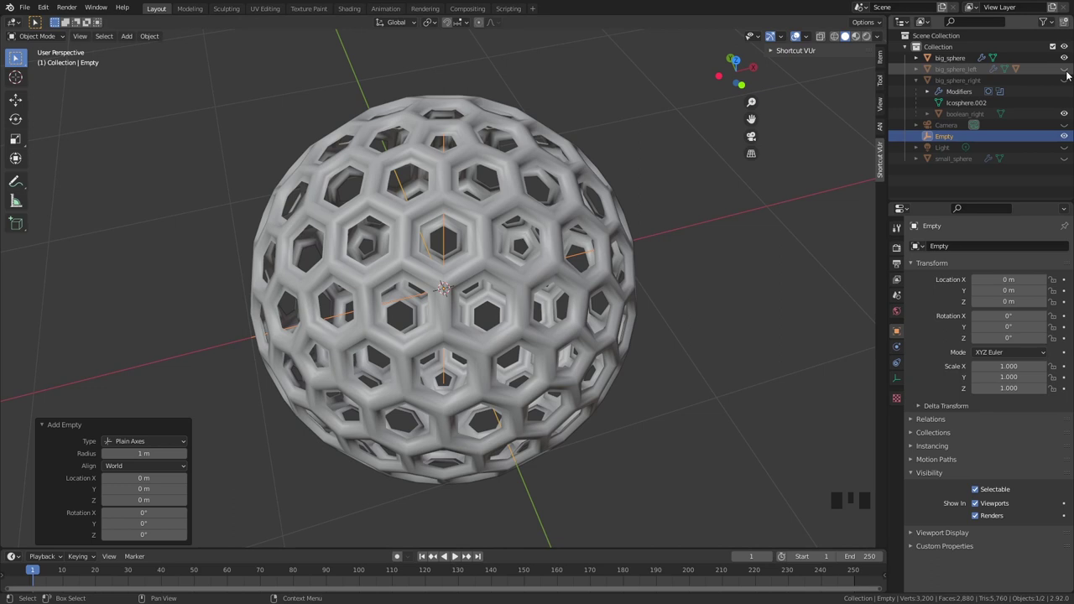
{"action": "left_click", "coordinate": [1071, 73]}
{"action": "left_click", "coordinate": [1070, 82]}
{"action": "left_click", "coordinate": [950, 77]}
{"action": "left_click", "coordinate": [954, 69]}
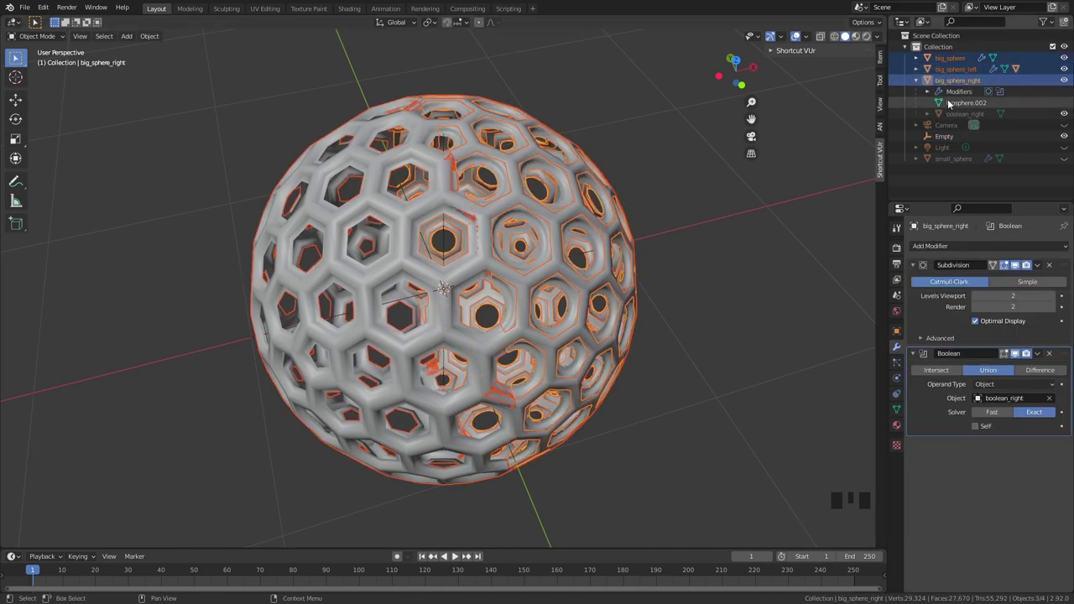
{"action": "left_click", "coordinate": [952, 140]}
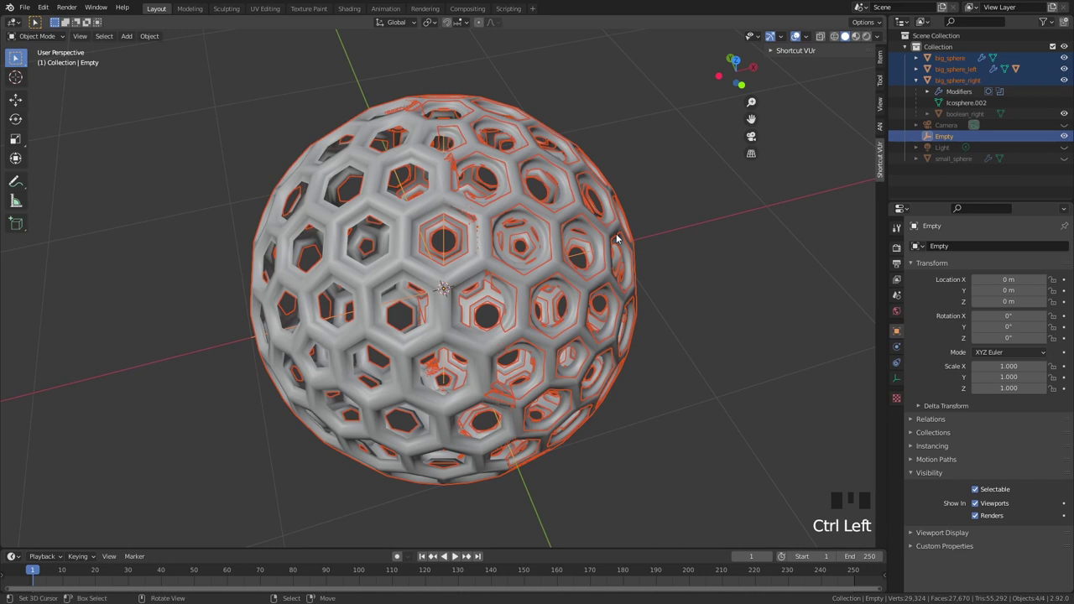
{"action": "key", "text": "ctrl+p"}
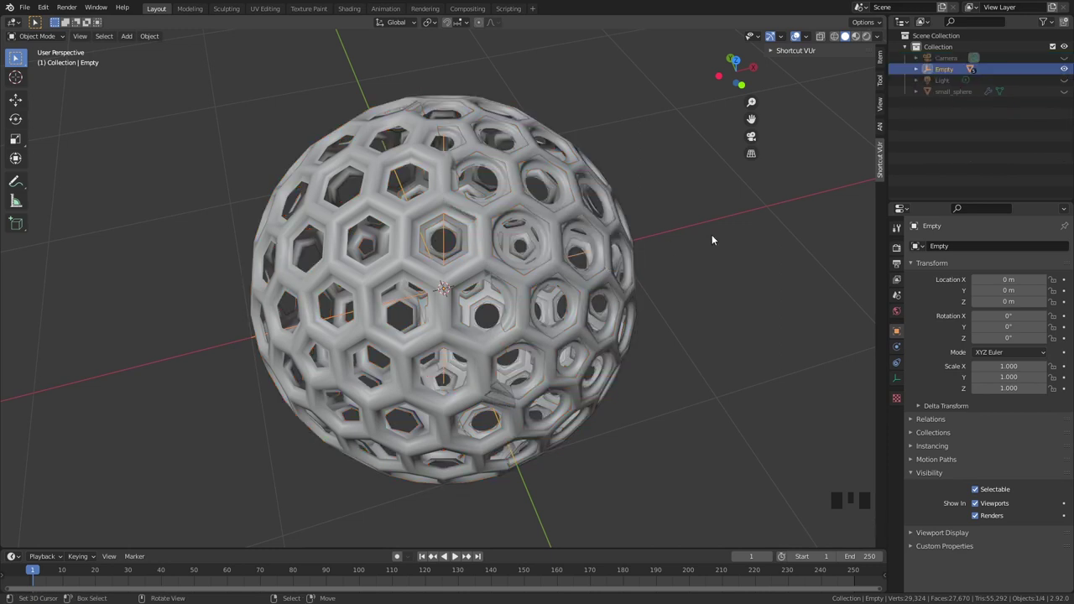
Hide the whole big_sphere in the Outliner so only the two halves show.
{"action": "left_click", "coordinate": [917, 69]}
{"action": "left_click", "coordinate": [969, 82]}
{"action": "left_click", "coordinate": [969, 91]}
{"action": "left_click", "coordinate": [973, 104]}
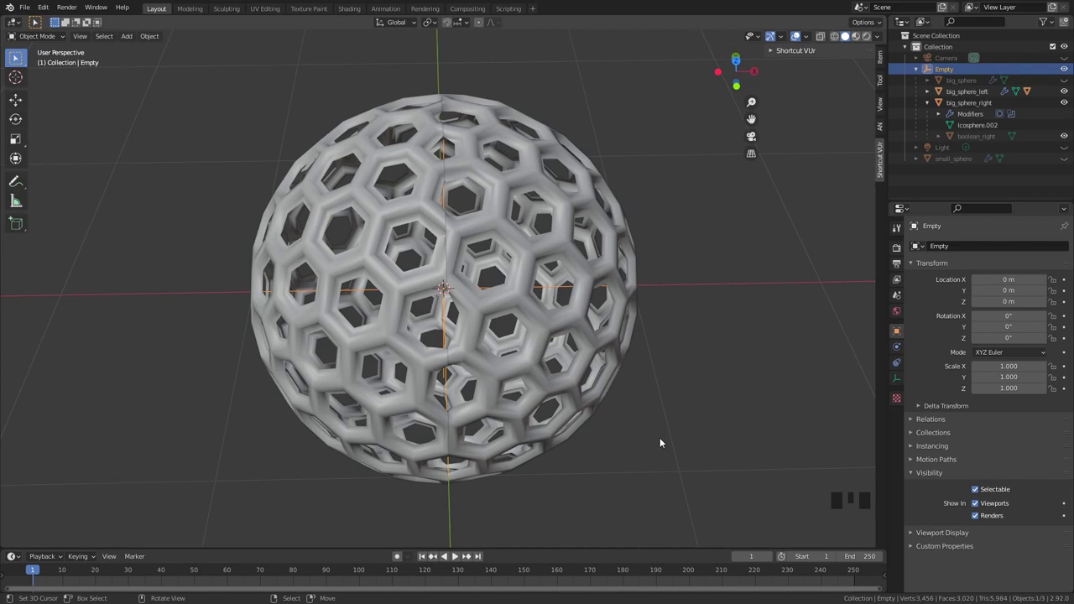
{"action": "left_click_drag", "start_coordinate": [672, 328], "coordinate": [746, 359]}
View through the camera with Lock Camera to View and reframe the shot on the sphere.
{"action": "key", "text": "KP_0"}
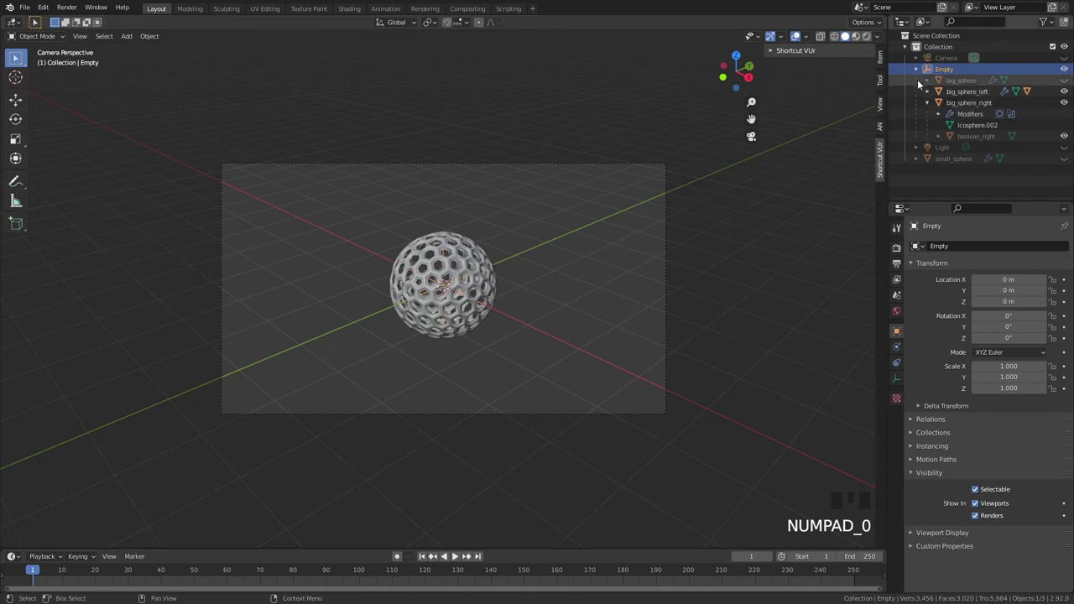
{"action": "left_click", "coordinate": [884, 102]}
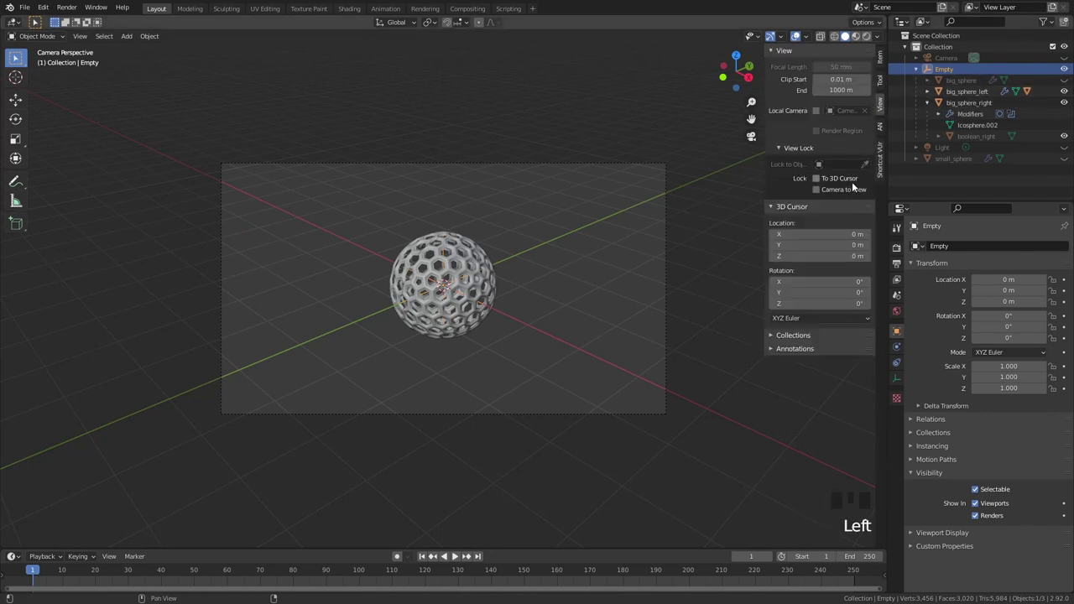
{"action": "left_click", "coordinate": [859, 191]}
{"action": "left_click_drag", "start_coordinate": [537, 307], "coordinate": [584, 279]}
{"action": "scroll", "scroll_direction": "up", "scroll_amount": 3}
{"action": "middle_click", "coordinate": [591, 279]}
{"action": "scroll", "scroll_direction": "down", "scroll_amount": 3}
{"action": "left_click_drag", "start_coordinate": [603, 304], "coordinate": [818, 189]}
{"action": "left_click", "coordinate": [818, 190]}
{"action": "scroll", "scroll_direction": "down", "scroll_amount": 3}
{"action": "left_click_drag", "start_coordinate": [513, 353], "coordinate": [568, 404]}
{"action": "scroll", "scroll_direction": "down", "scroll_amount": 3}
Add a mesh plane and scale it up into a large ground beneath the sphere.
{"action": "key", "text": "shift+a"}
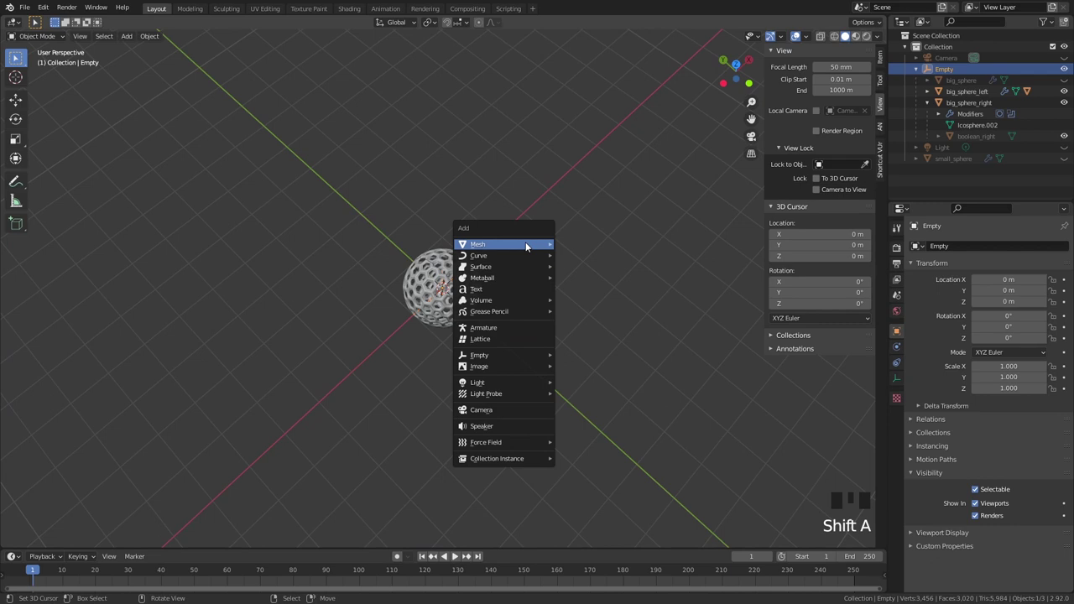
{"action": "key", "text": "s"}
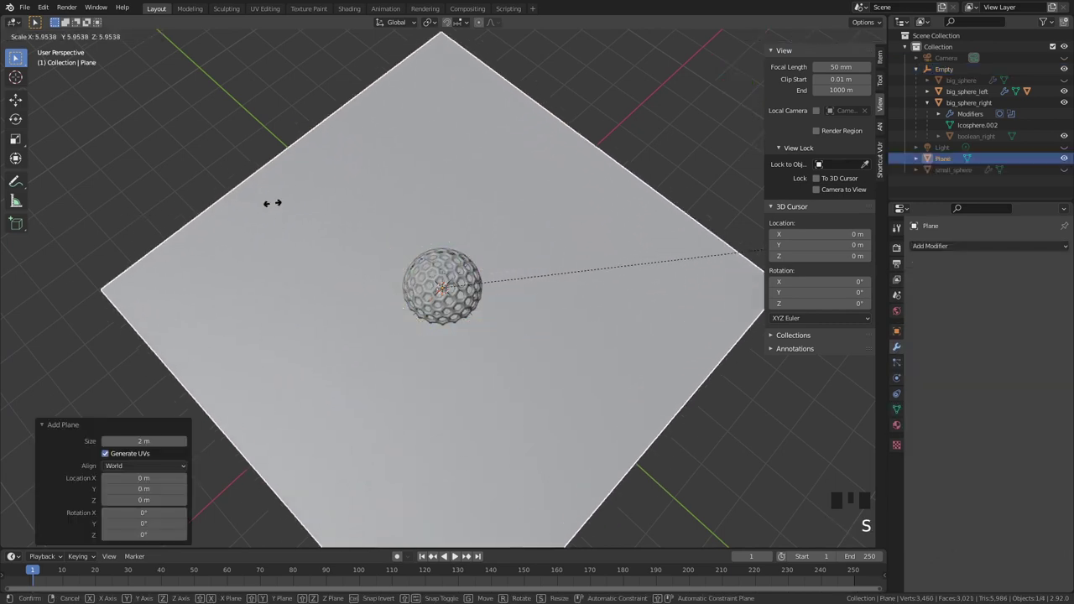
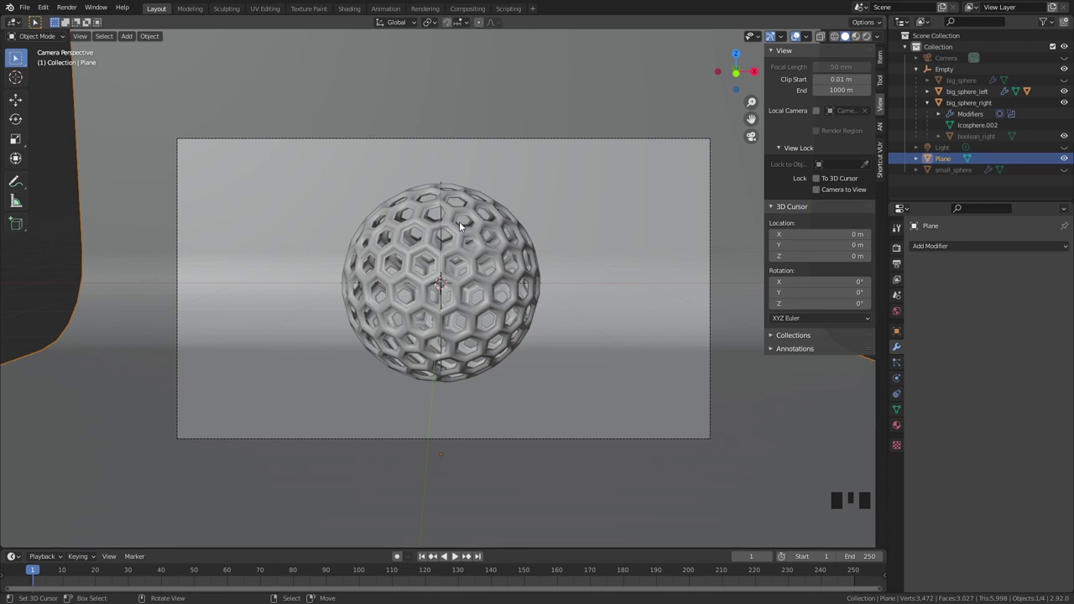
Select the Empty and keyframe its starting rotation at frame 1.
{"action": "right_click", "coordinate": [444, 178]}
{"action": "right_click", "coordinate": [443, 189]}
{"action": "right_click", "coordinate": [441, 205]}
{"action": "right_click", "coordinate": [441, 209]}
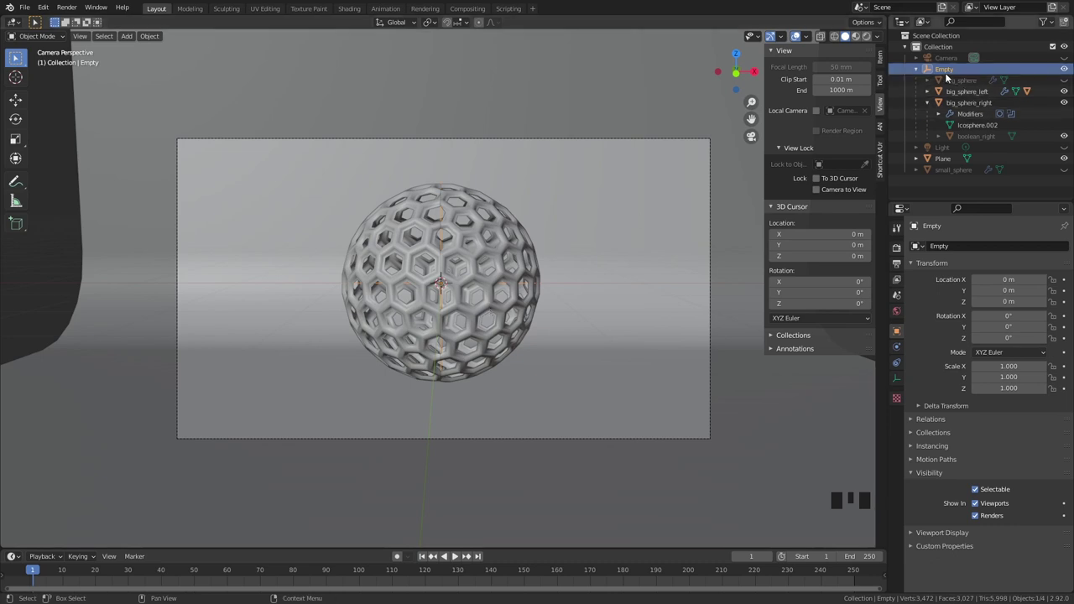
{"action": "key", "text": "i"}
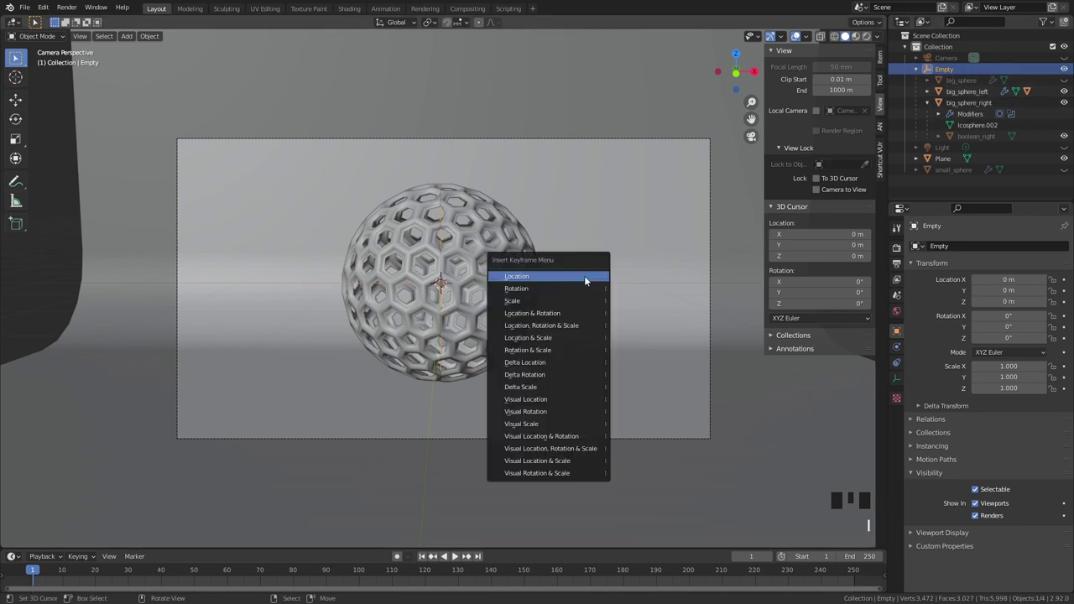
{"action": "key", "text": "space"}
At frame 60 rotate the Empty 360° on Z and keyframe the full turn.
{"action": "left_click_drag", "start_coordinate": [44, 576], "coordinate": [513, 313]}
{"action": "key", "text": "space"}
{"action": "key", "text": "space"}
{"action": "left_click_drag", "start_coordinate": [228, 574], "coordinate": [615, 279]}
{"action": "key", "text": "r"}
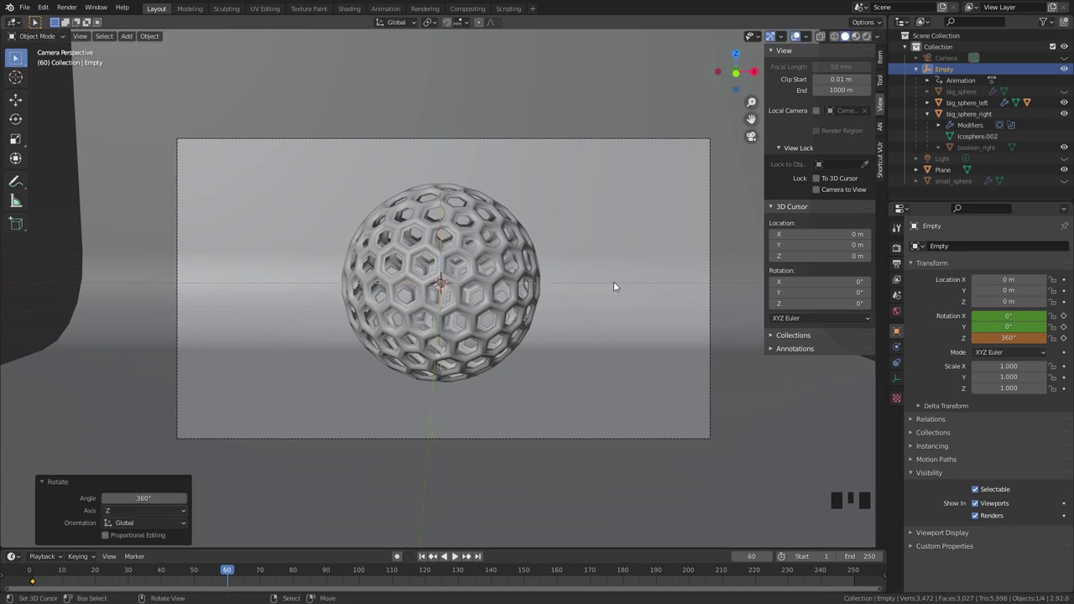
{"action": "key", "text": "i"}
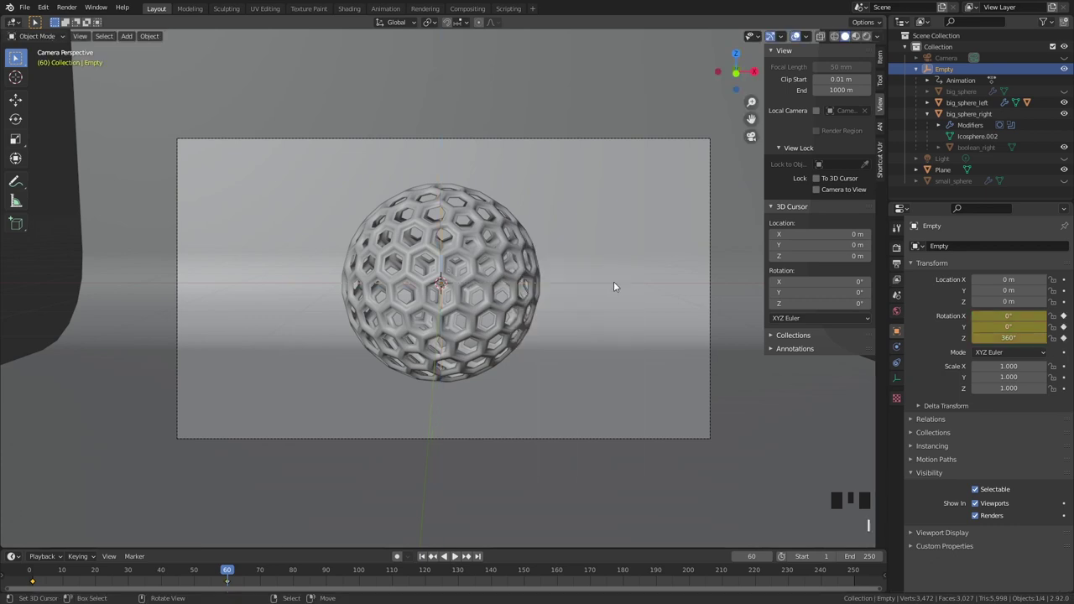
Scrub and play back the spin animation to check it.
{"action": "left_click_drag", "start_coordinate": [27, 572], "coordinate": [67, 576]}
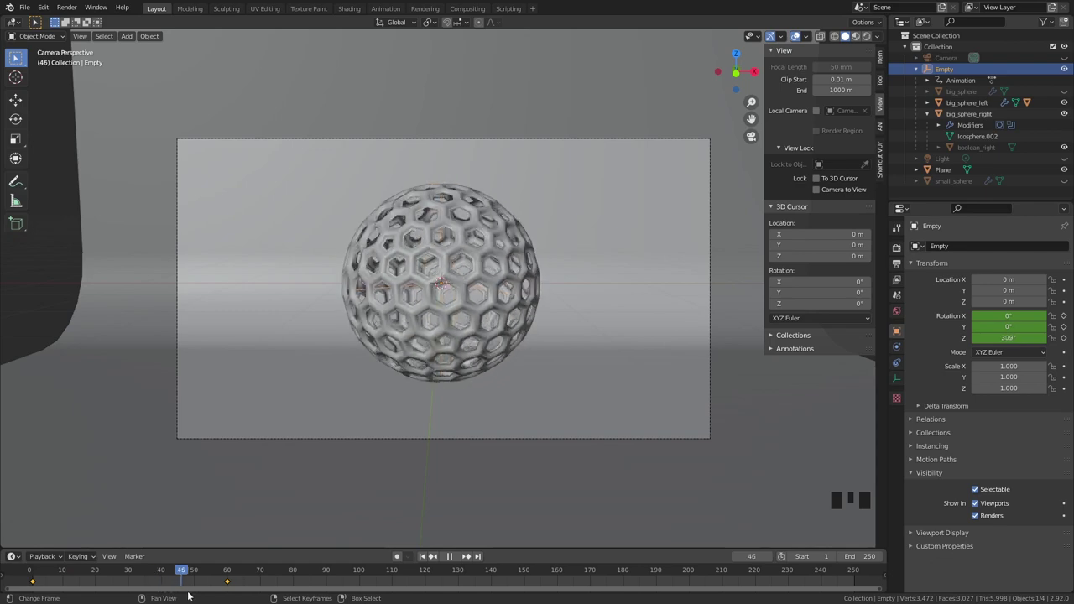
{"action": "key", "text": "space"}
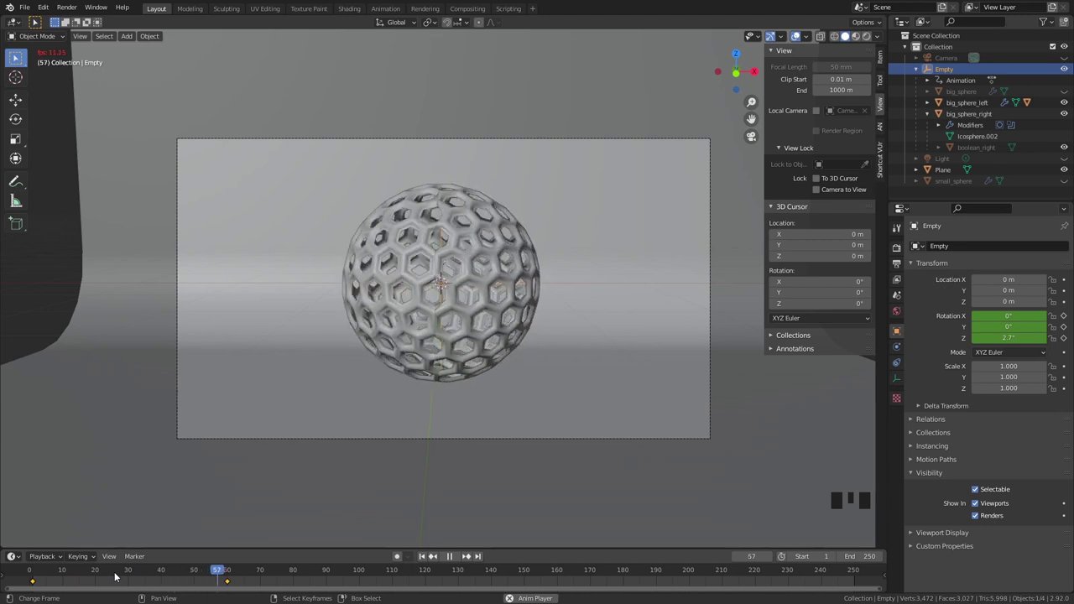
{"action": "key", "text": "space"}
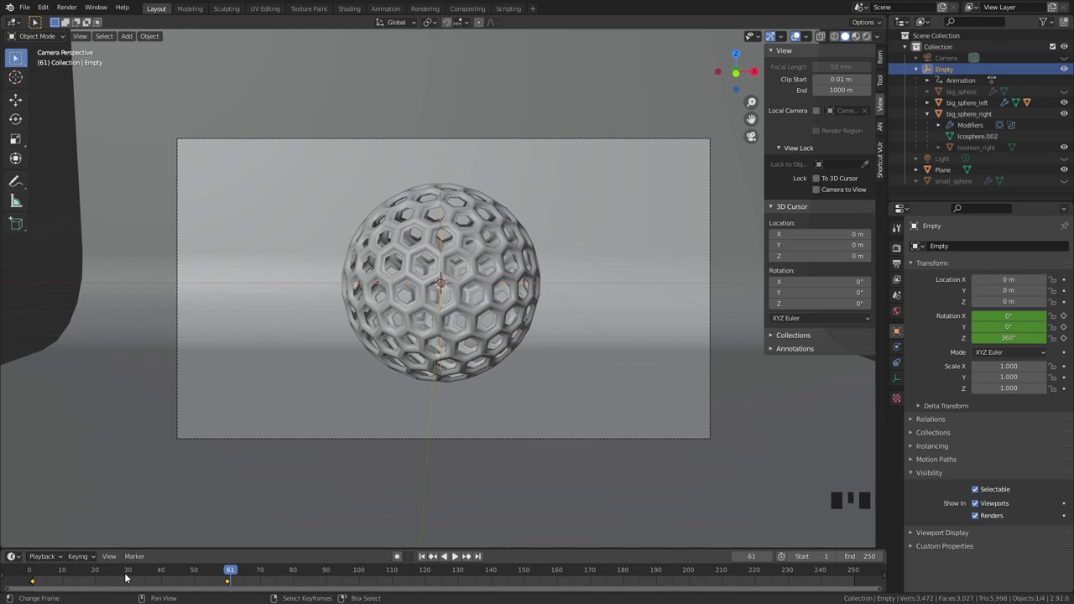
Keyframe the halves' closed pose at frame 60 and move on to frame 100.
{"action": "right_click", "coordinate": [470, 243]}
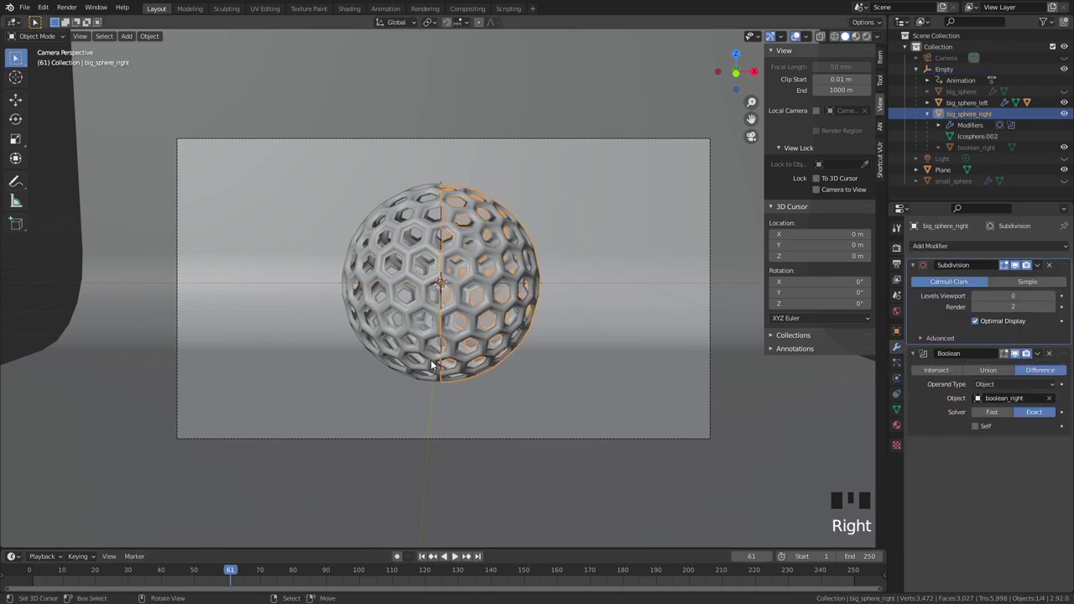
{"action": "key", "text": "r"}
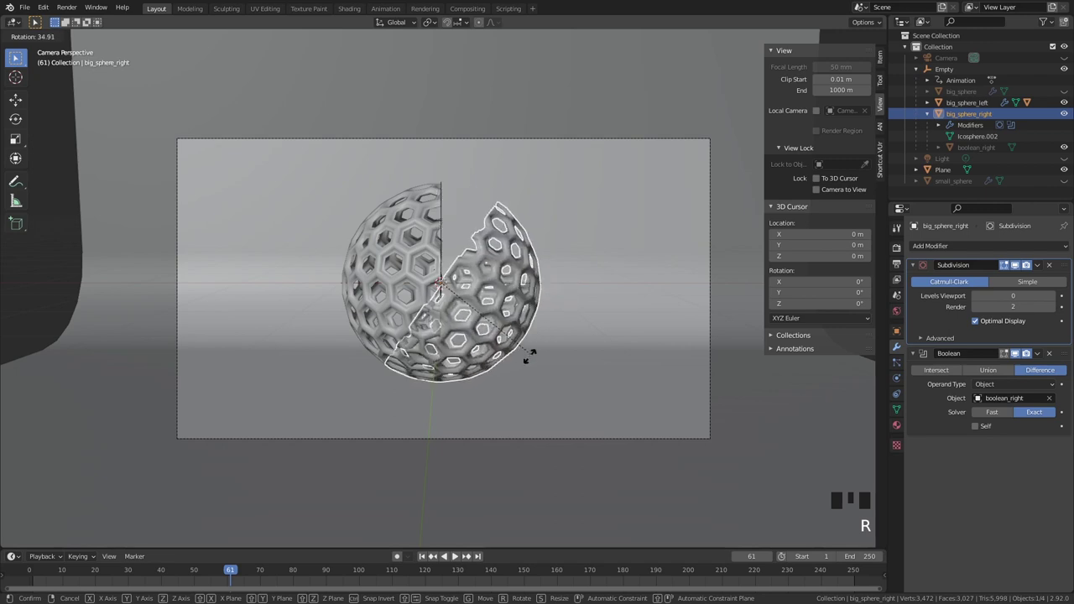
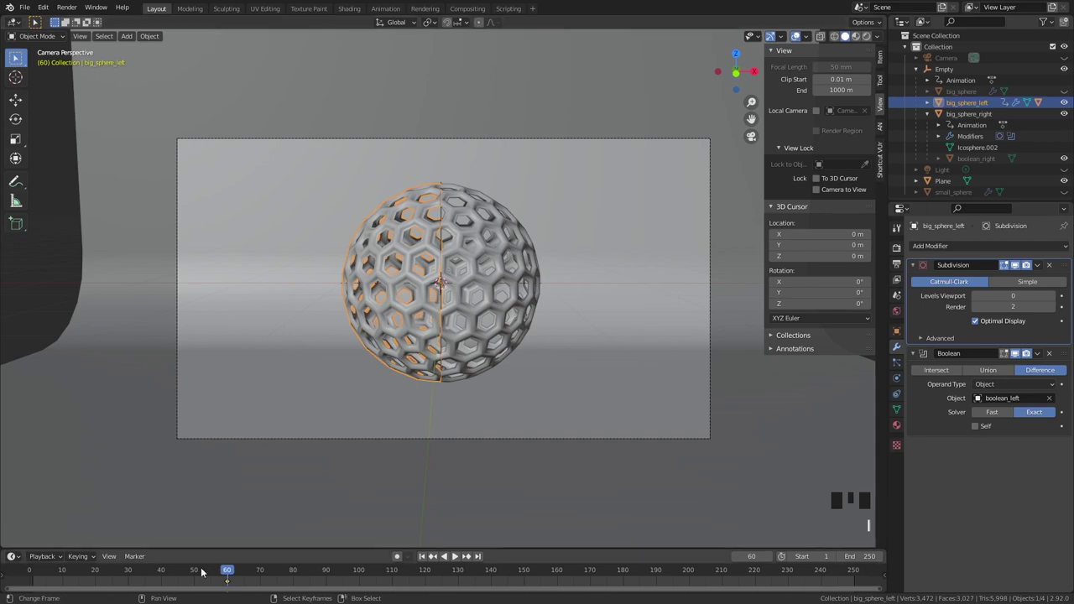
{"action": "left_click_drag", "start_coordinate": [130, 576], "coordinate": [68, 583]}
{"action": "key", "text": "space"}
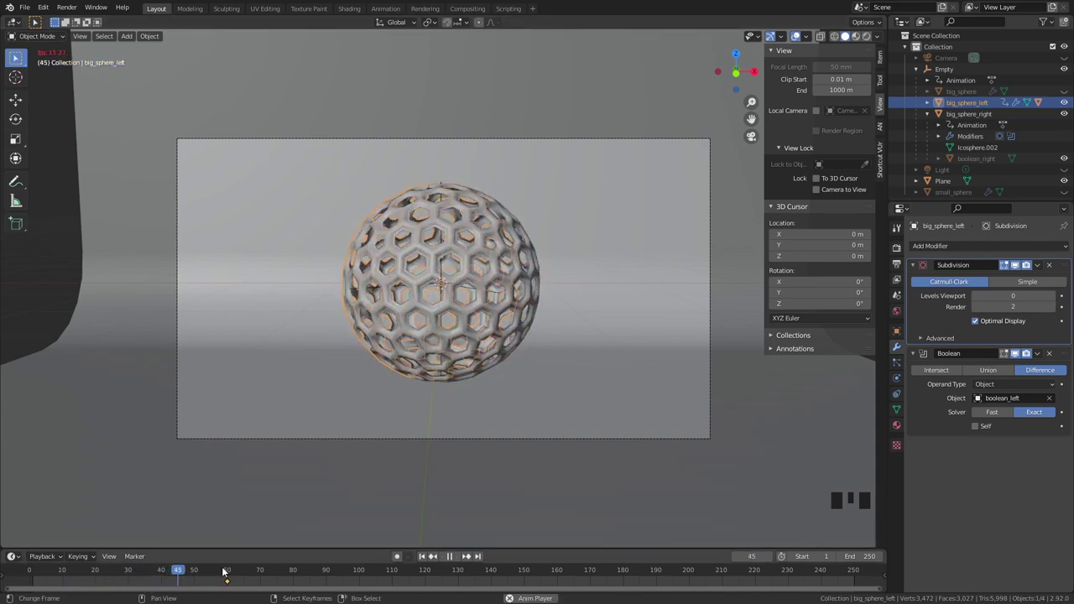
{"action": "key", "text": "space"}
{"action": "left_click_drag", "start_coordinate": [234, 572], "coordinate": [358, 584]}
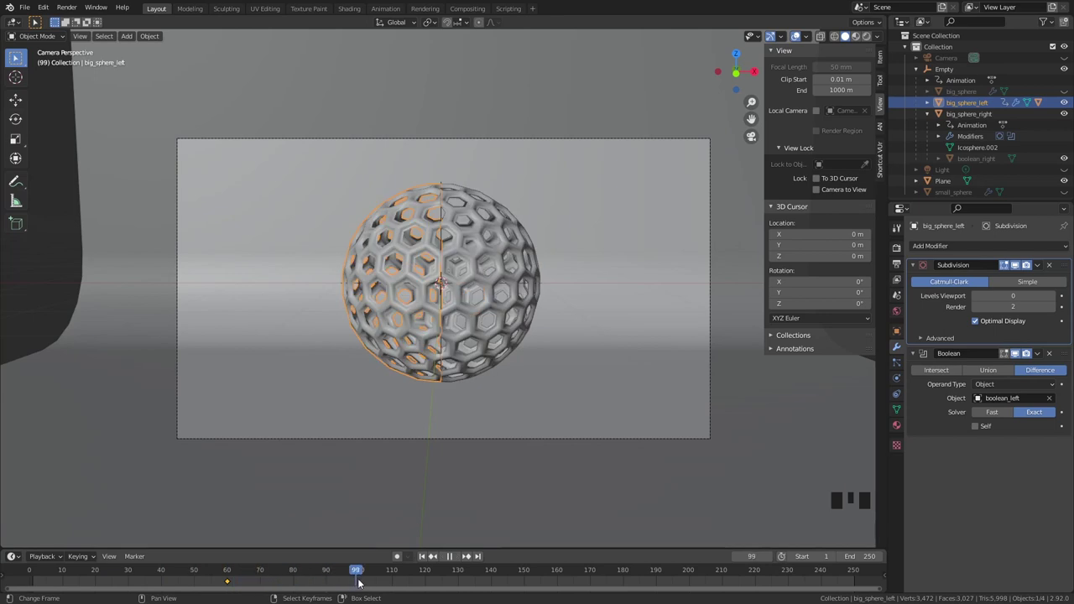
Rotate each hemisphere outward on Z at frame 100 and keyframe both opened poses.
{"action": "right_click", "coordinate": [533, 249]}
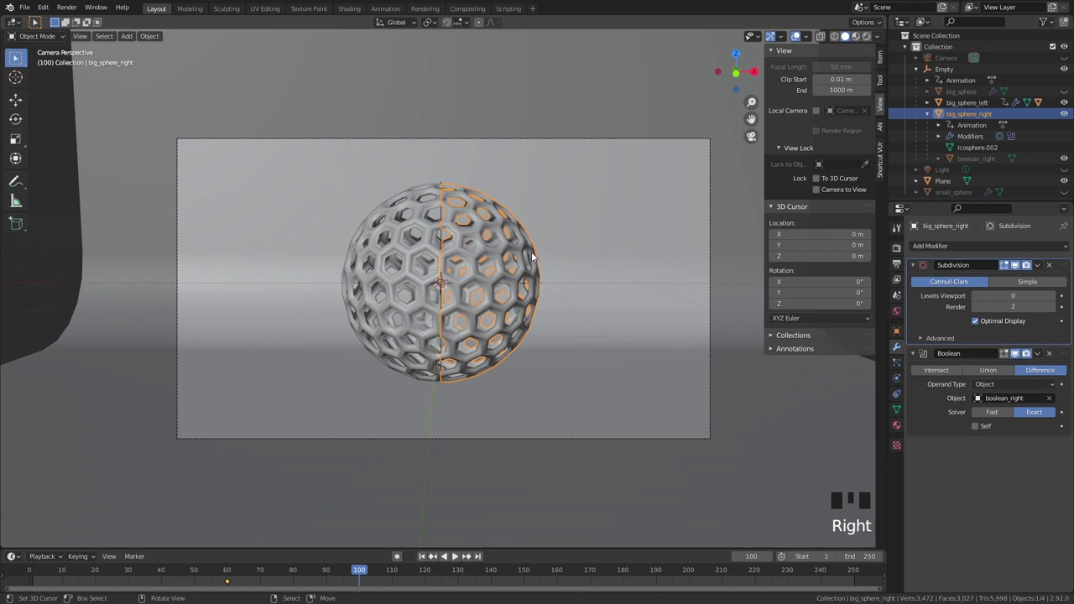
{"action": "key", "text": "g"}
{"action": "key", "text": "r"}
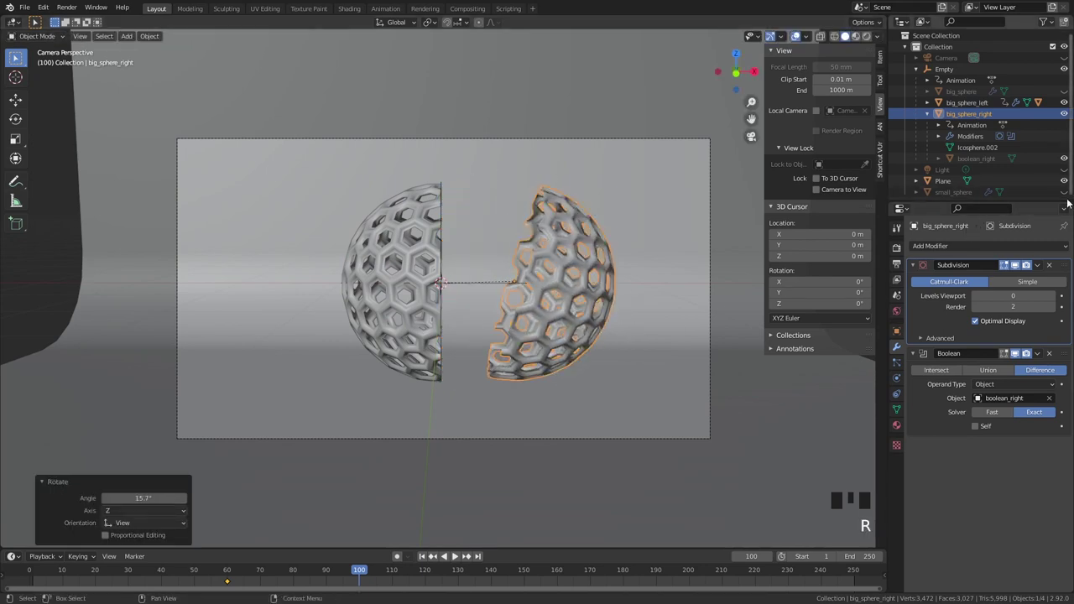
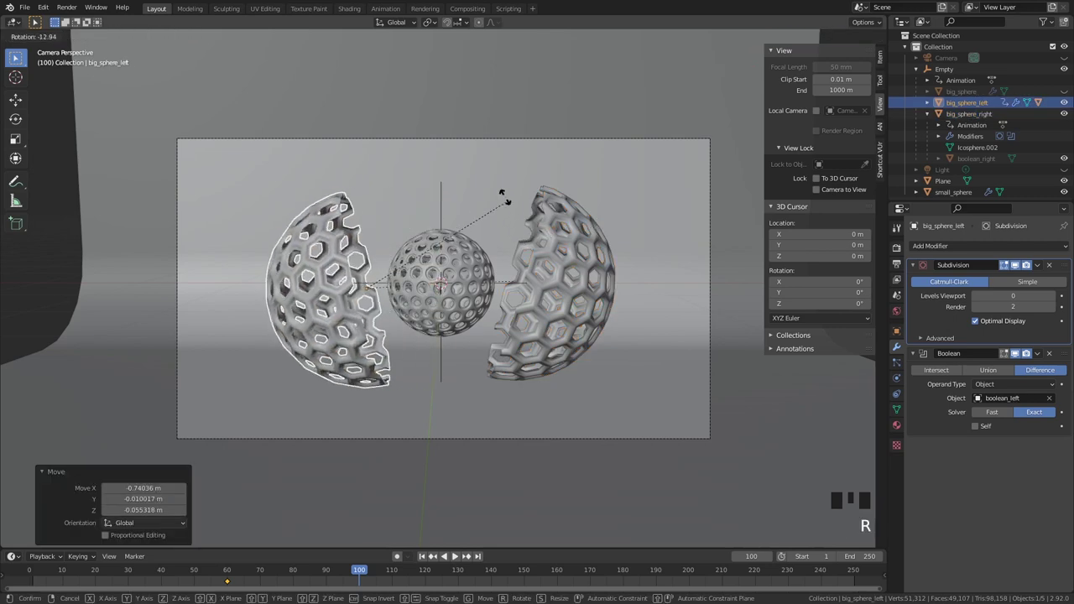
{"action": "key", "text": "r"}
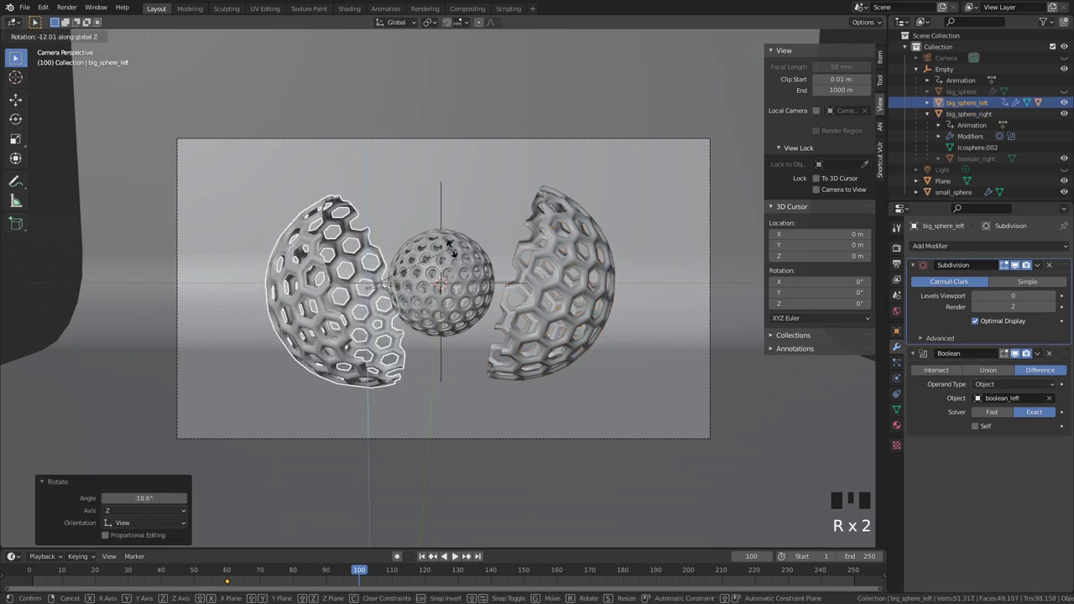
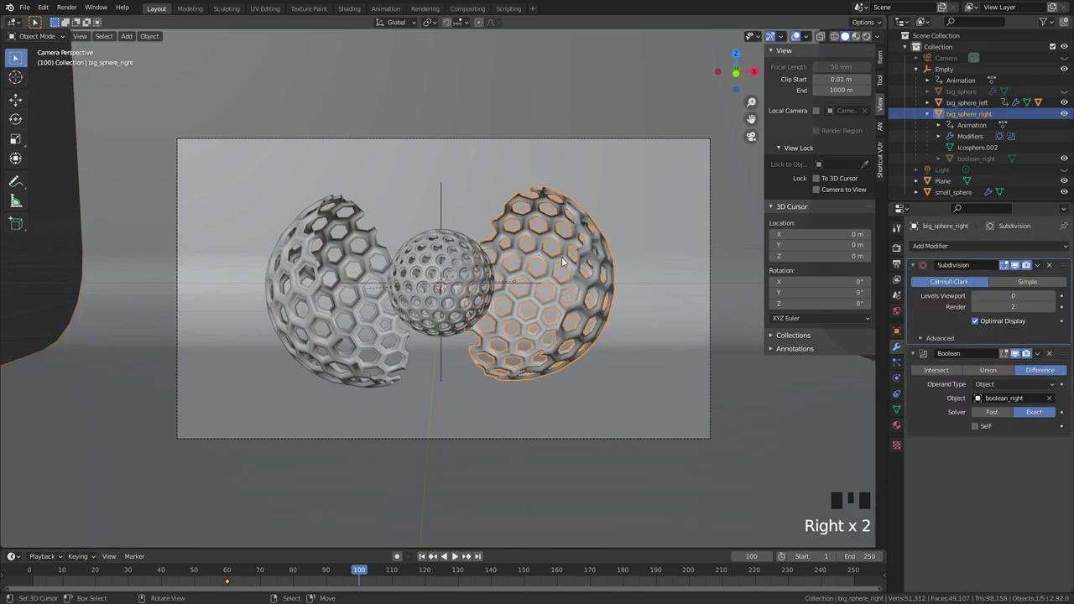
{"action": "key", "text": "i"}
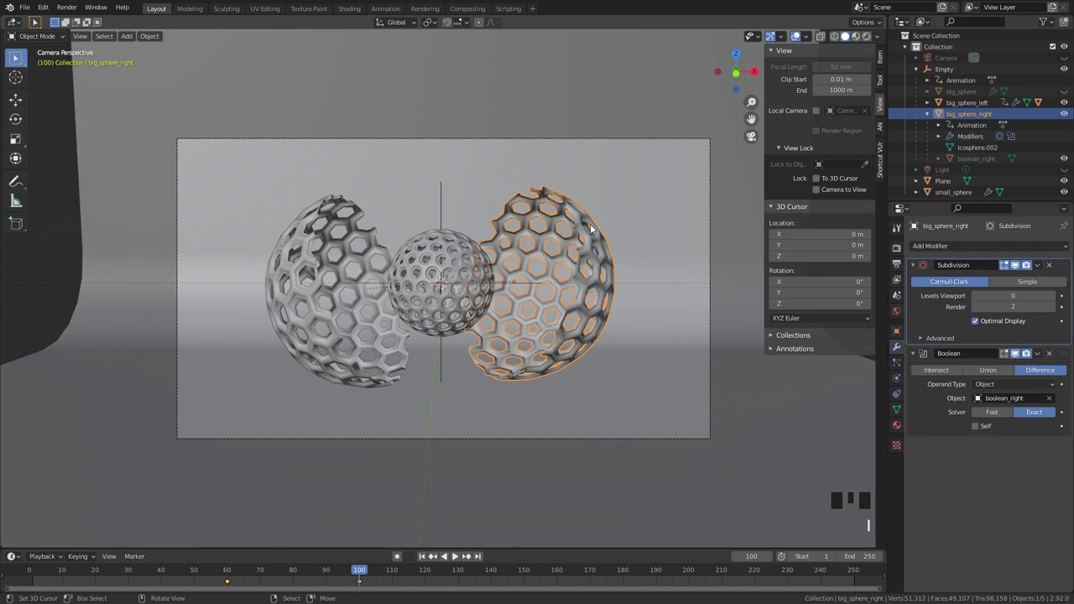
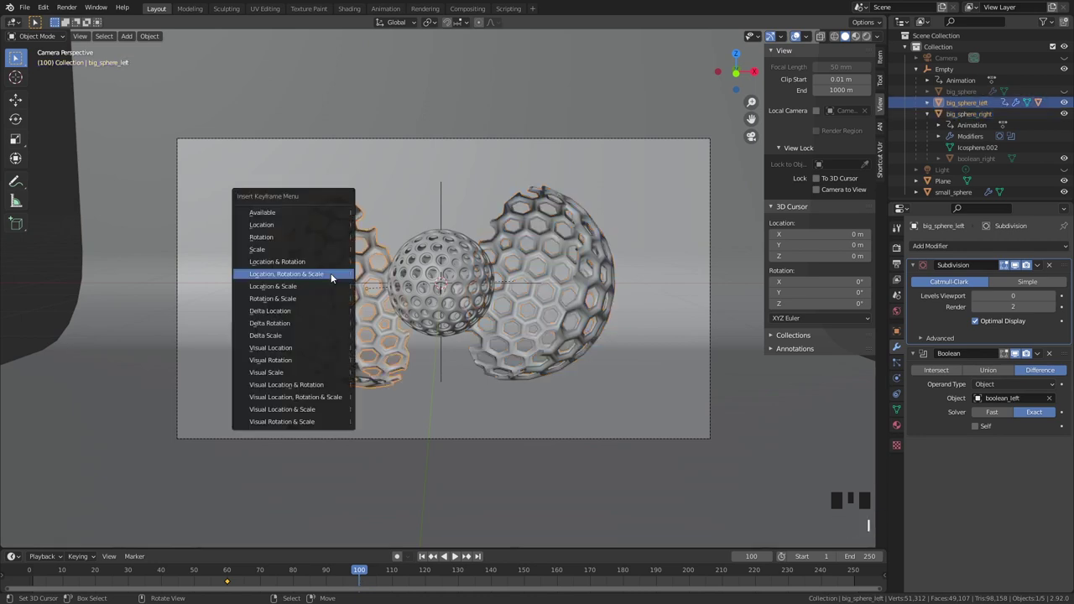
{"action": "key", "text": "i"}
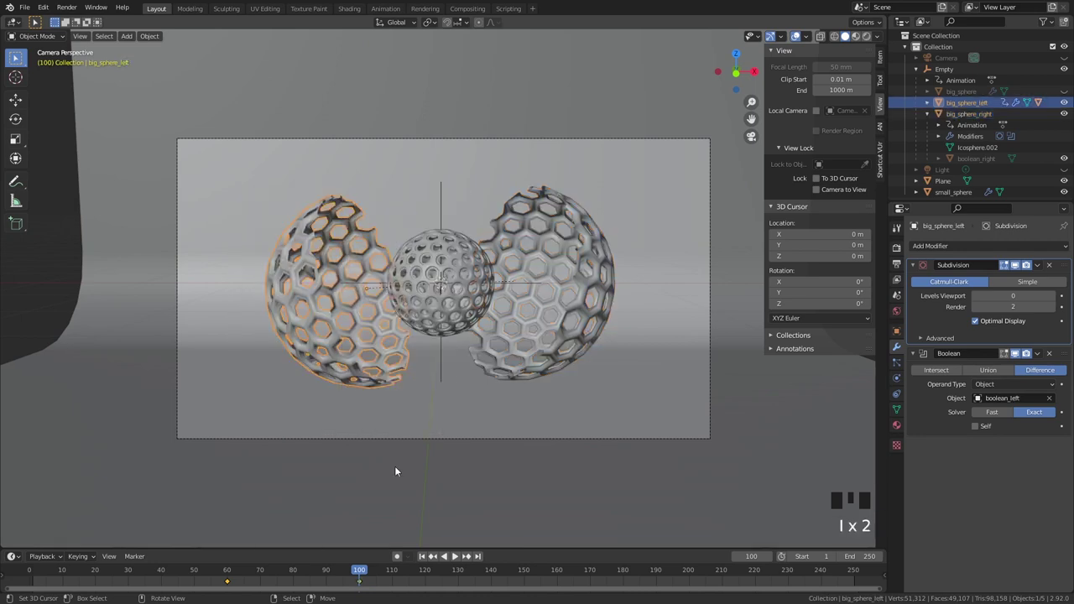
Scrub back and play the opening animation to review it.
{"action": "left_click_drag", "start_coordinate": [244, 570], "coordinate": [81, 583]}
{"action": "key", "text": "space"}
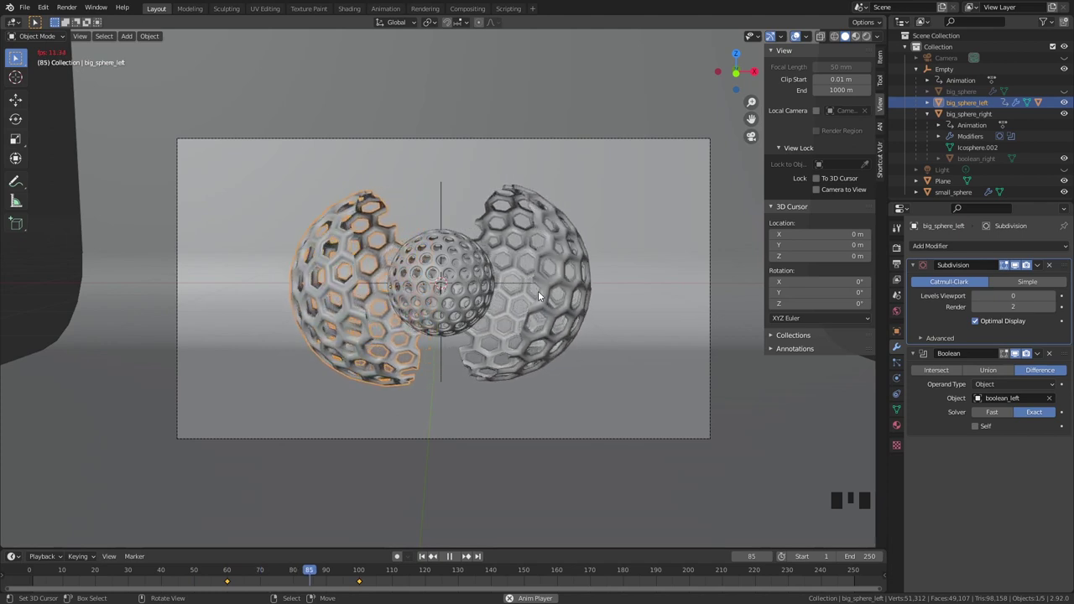
{"action": "key", "text": "space"}
{"action": "key", "text": "space"}
{"action": "key", "text": "space"}
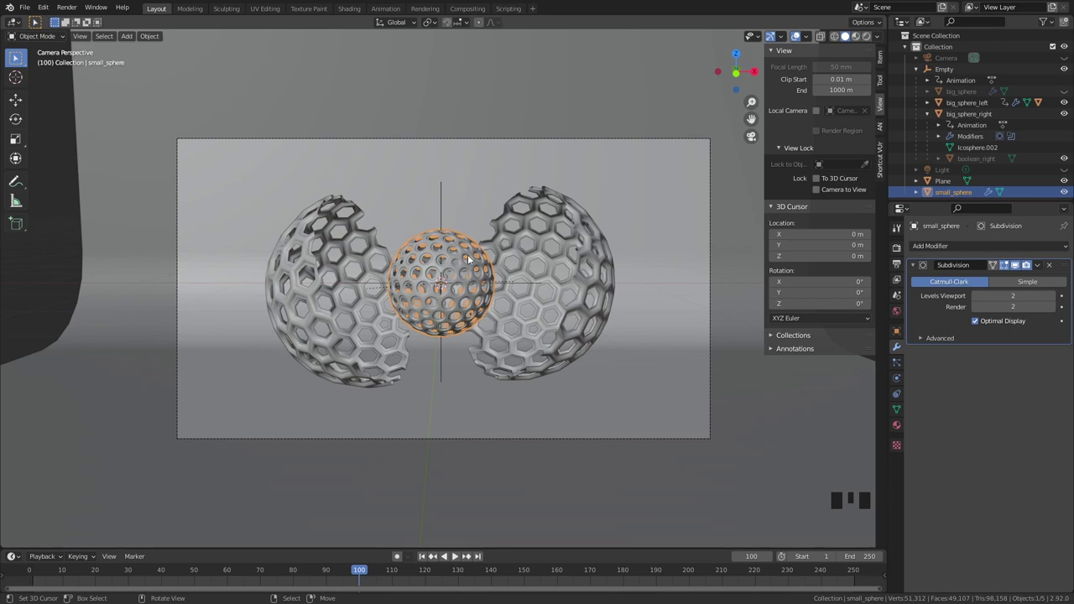
{"action": "right_click", "coordinate": [453, 254]}
{"action": "right_click", "coordinate": [452, 254]}
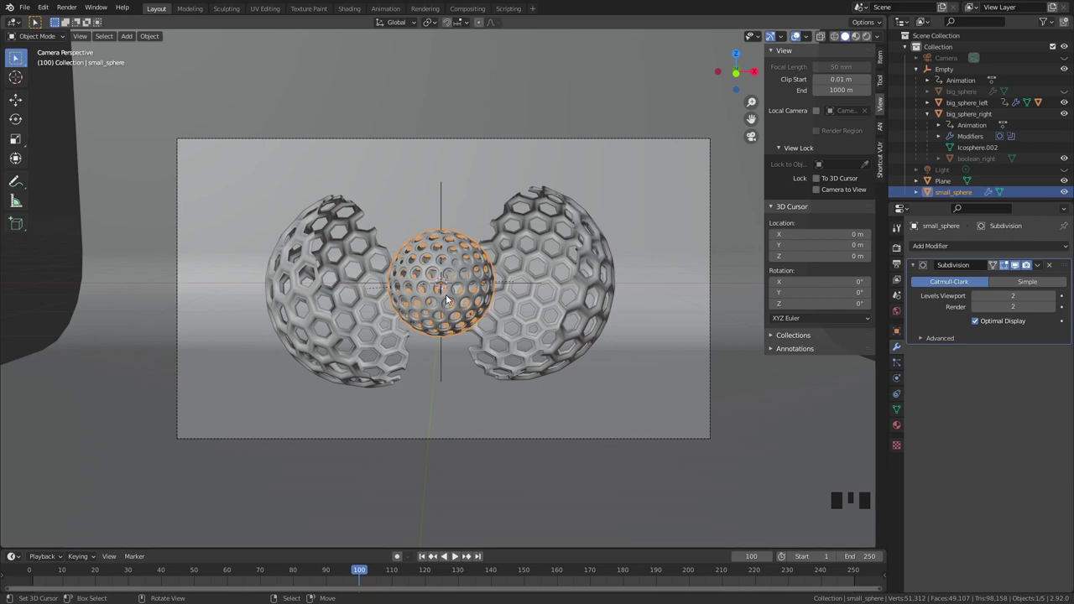
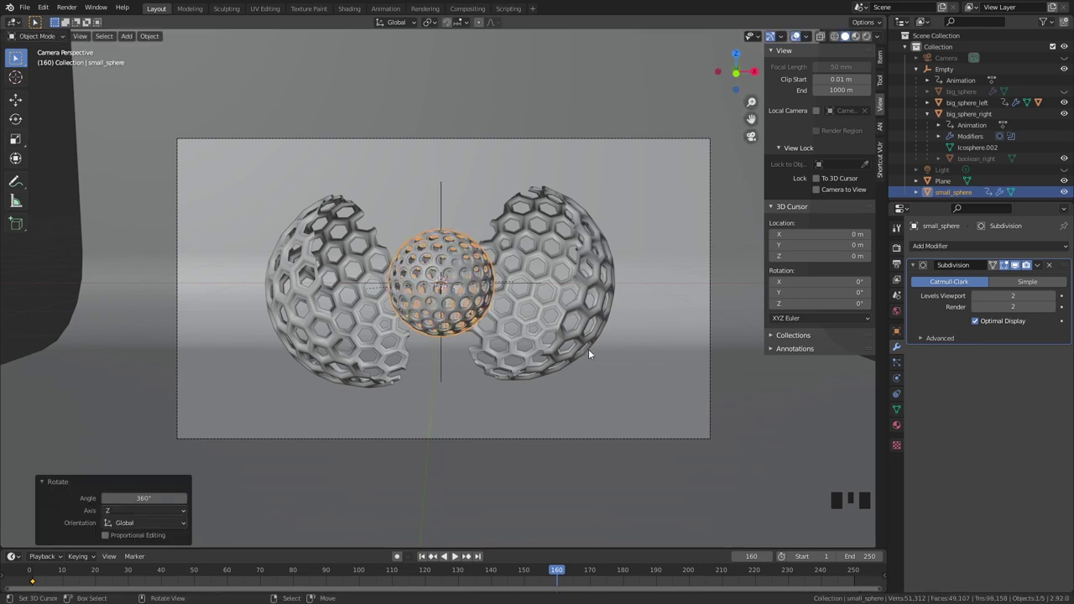
{"action": "key", "text": "i"}
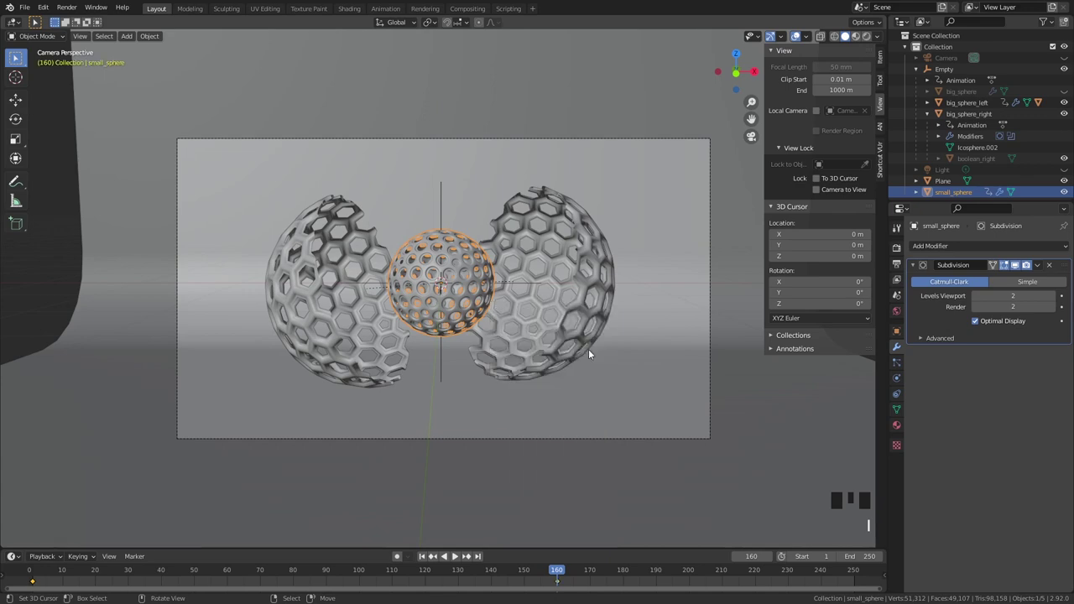
{"action": "left_click_drag", "start_coordinate": [40, 568], "coordinate": [61, 568]}
{"action": "key", "text": "space"}
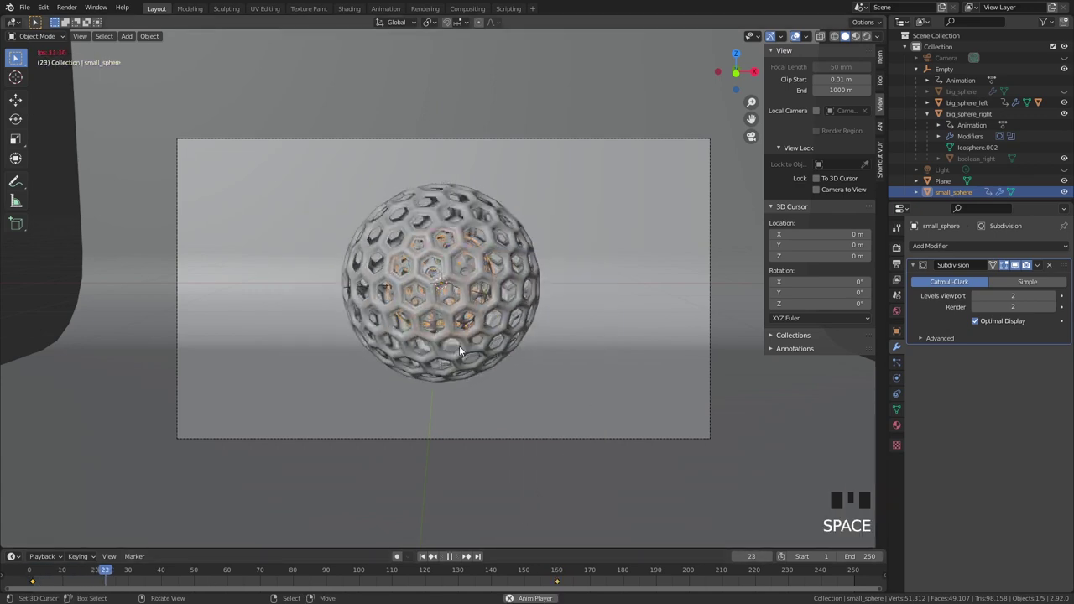
{"action": "key", "text": "space"}
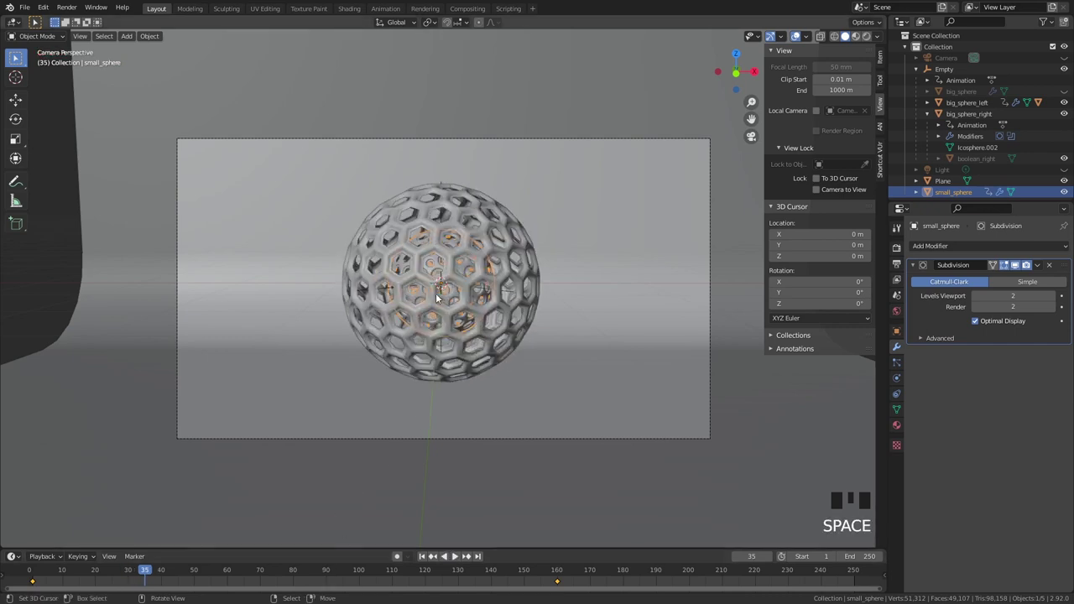
{"action": "right_click", "coordinate": [485, 221]}
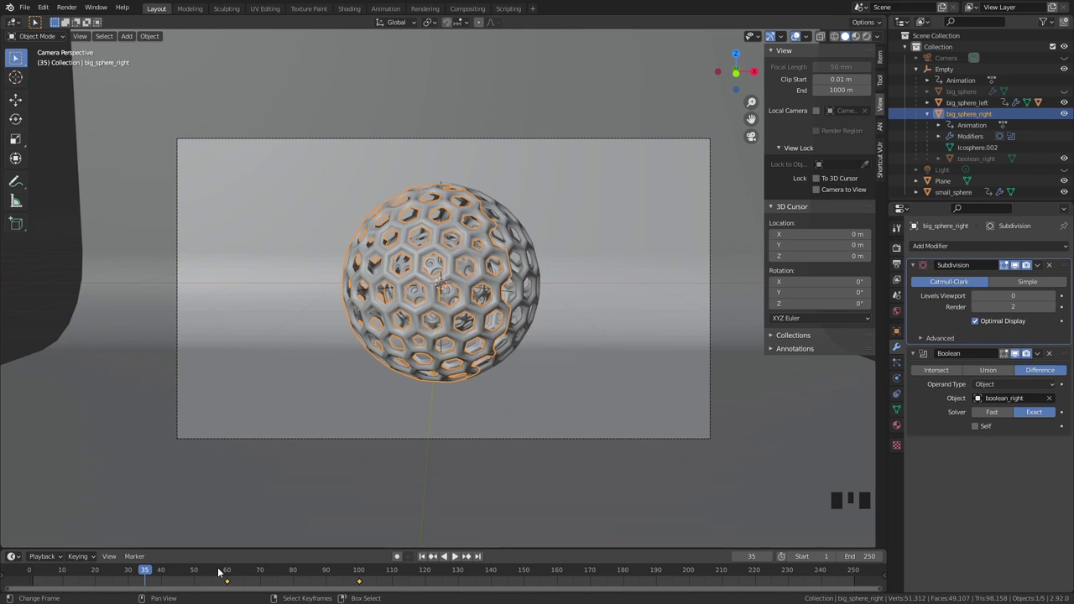
{"action": "left_click_drag", "start_coordinate": [225, 570], "coordinate": [378, 573]}
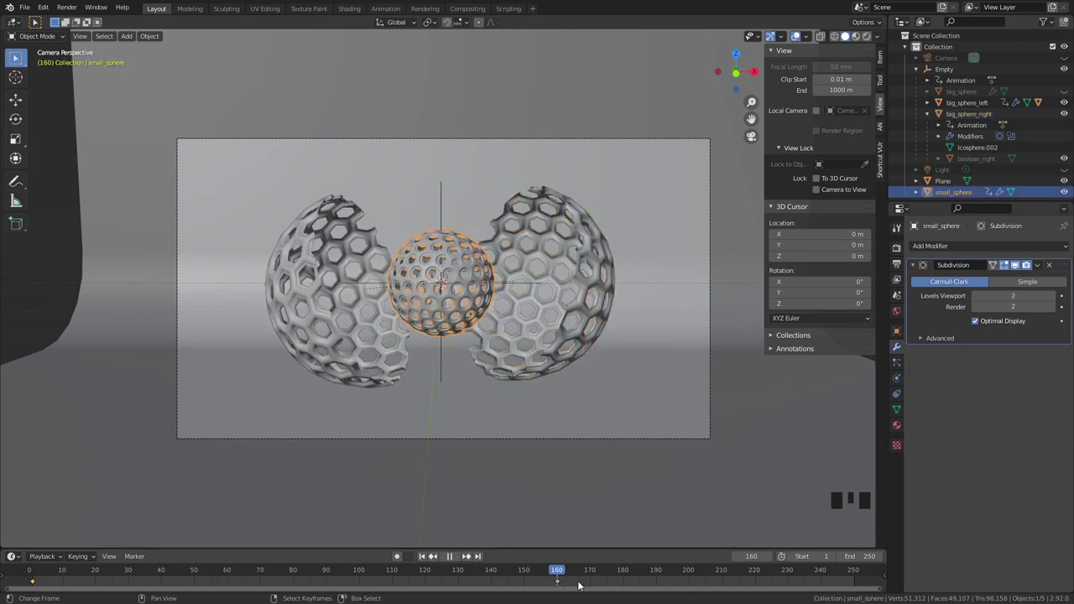
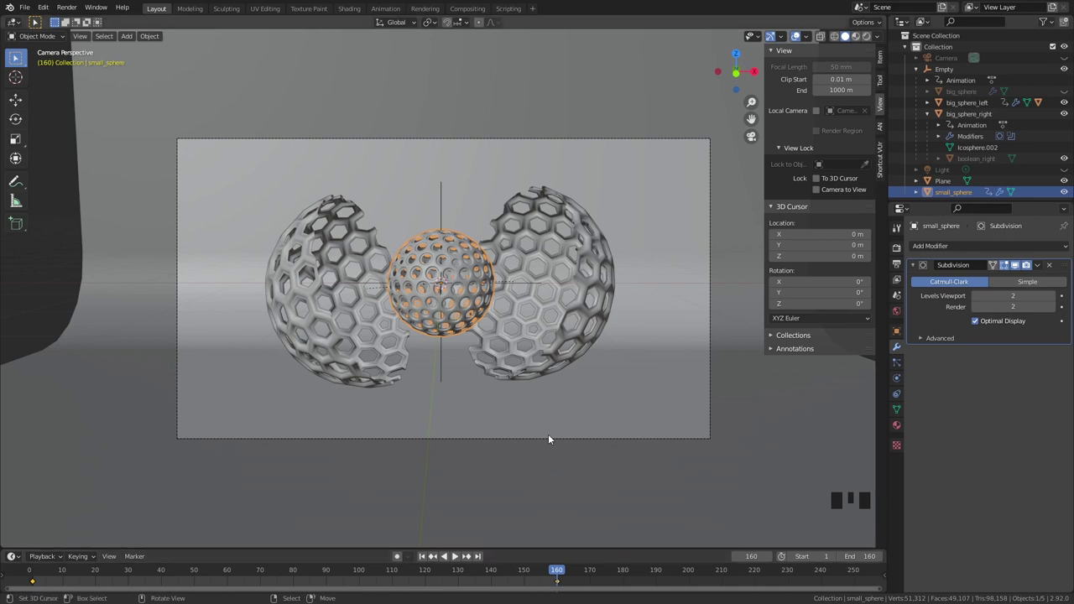
{"action": "right_click", "coordinate": [552, 438]}
{"action": "right_click", "coordinate": [553, 439]}
{"action": "right_click", "coordinate": [556, 446]}
{"action": "right_click", "coordinate": [556, 446]}
{"action": "right_click", "coordinate": [555, 446]}
{"action": "right_click", "coordinate": [557, 438]}
{"action": "left_click_drag", "start_coordinate": [56, 568], "coordinate": [32, 568]}
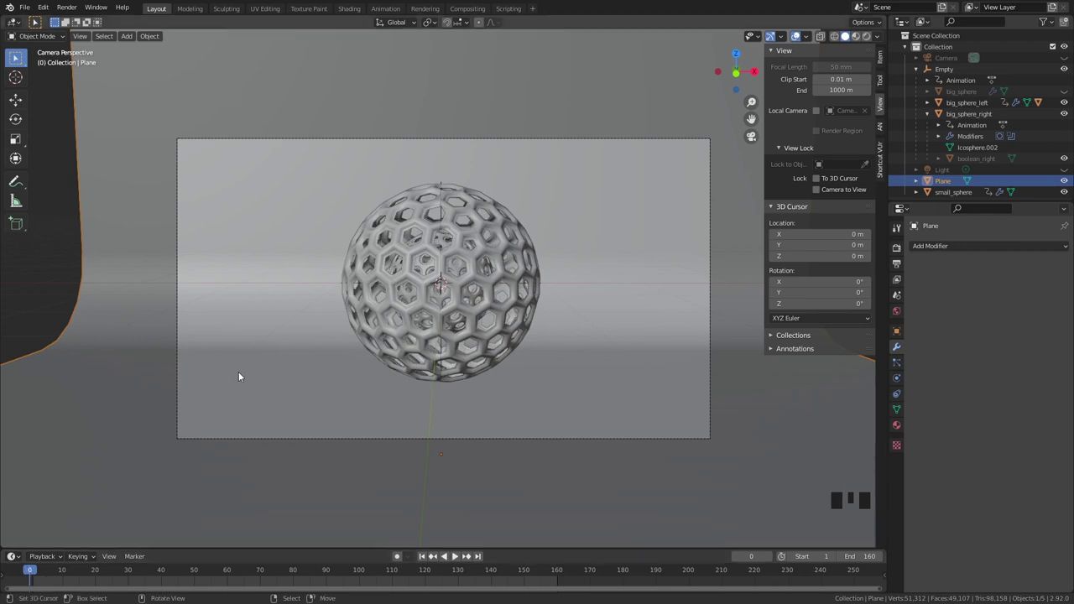
Review the animation and return the timeline to frame 1.
{"action": "key", "text": "Right"}
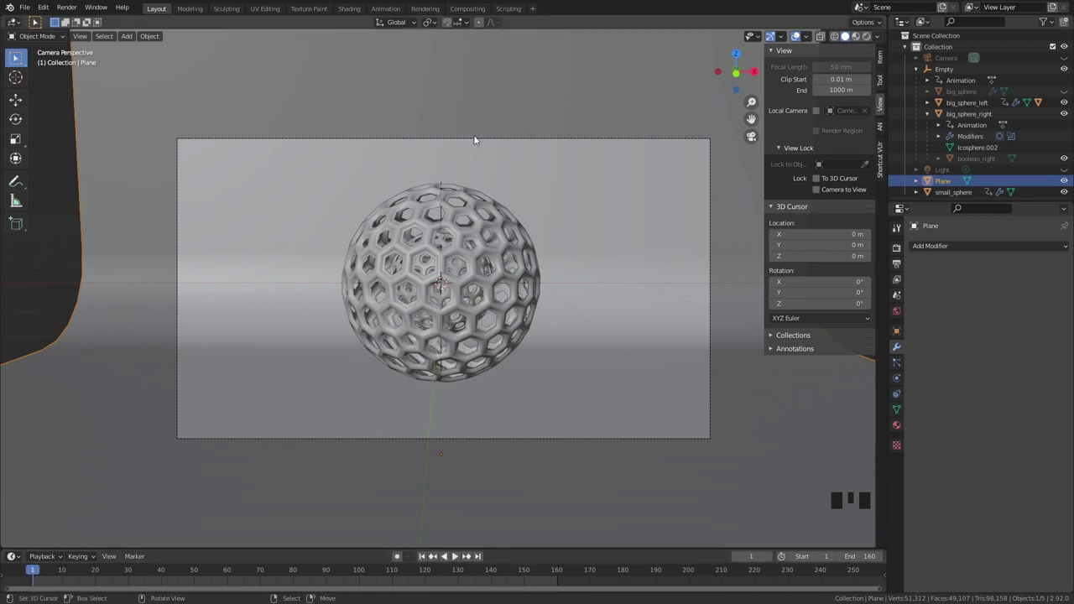
{"action": "left_click_drag", "start_coordinate": [290, 577], "coordinate": [344, 587]}
{"action": "left_click_drag", "start_coordinate": [324, 567], "coordinate": [154, 577]}
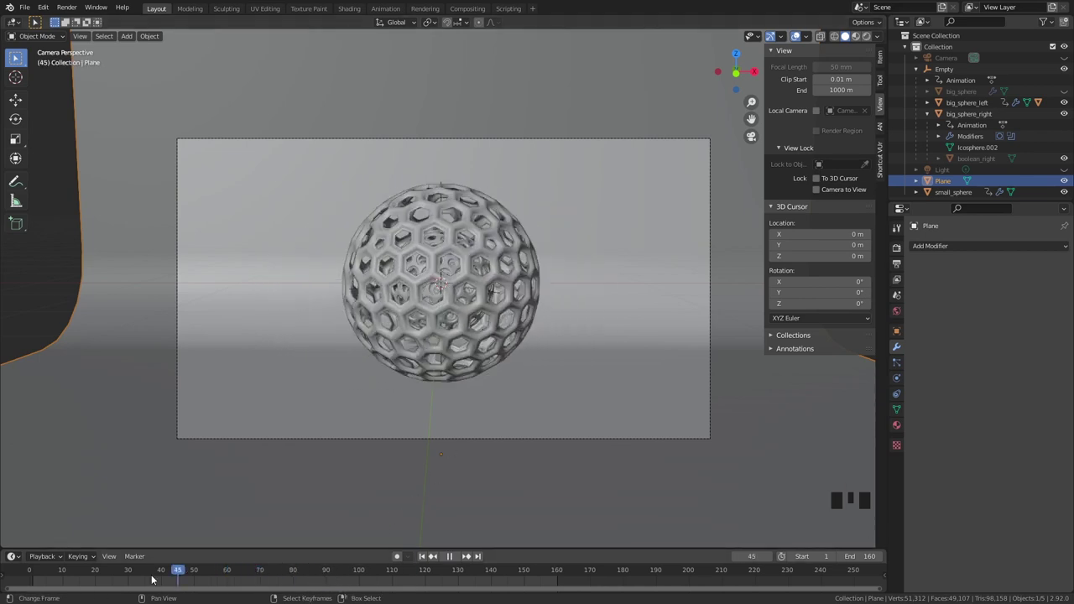
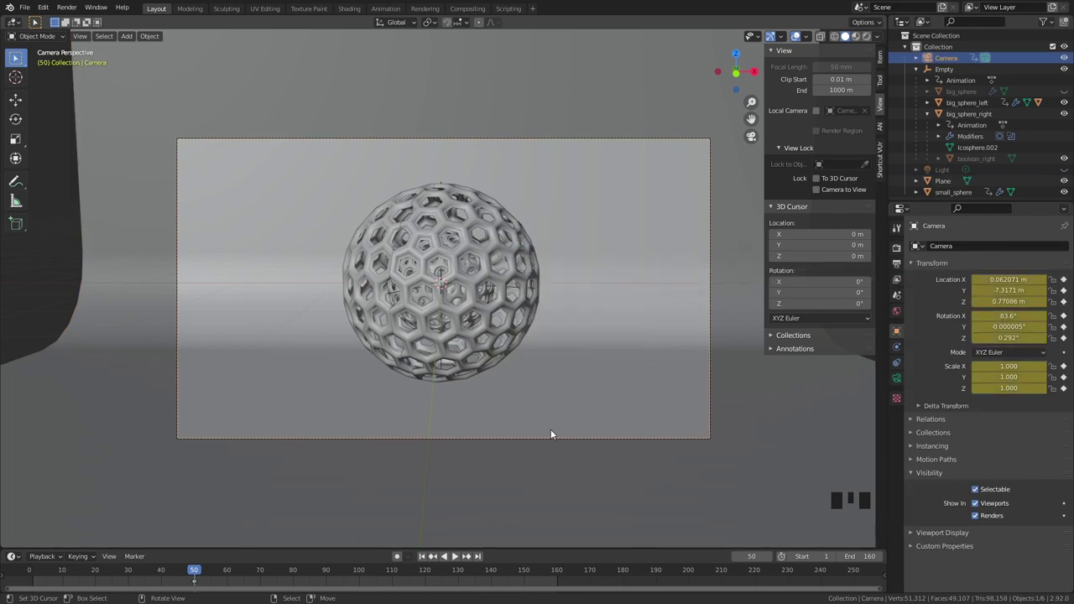
{"action": "left_click_drag", "start_coordinate": [36, 575], "coordinate": [401, 223]}
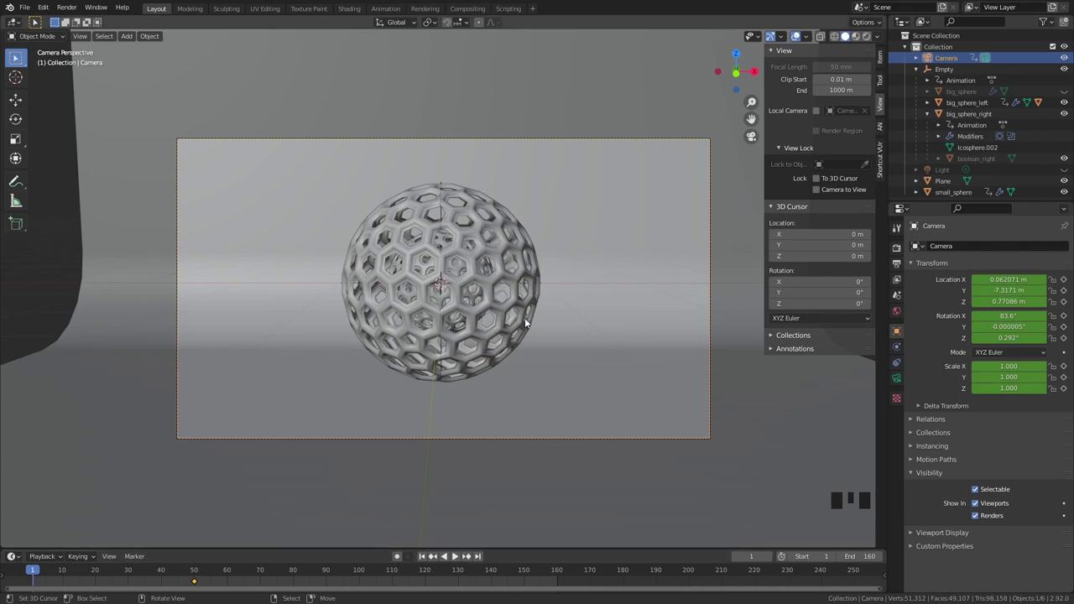
With Lock Camera to View, move the camera close to the sphere and keyframe it at frame 1.
{"action": "left_click", "coordinate": [831, 192]}
{"action": "scroll", "scroll_direction": "up", "scroll_amount": 3}
{"action": "left_click_drag", "start_coordinate": [566, 181], "coordinate": [460, 299]}
{"action": "scroll", "scroll_direction": "up", "scroll_amount": 3}
{"action": "left_click_drag", "start_coordinate": [492, 268], "coordinate": [481, 274]}
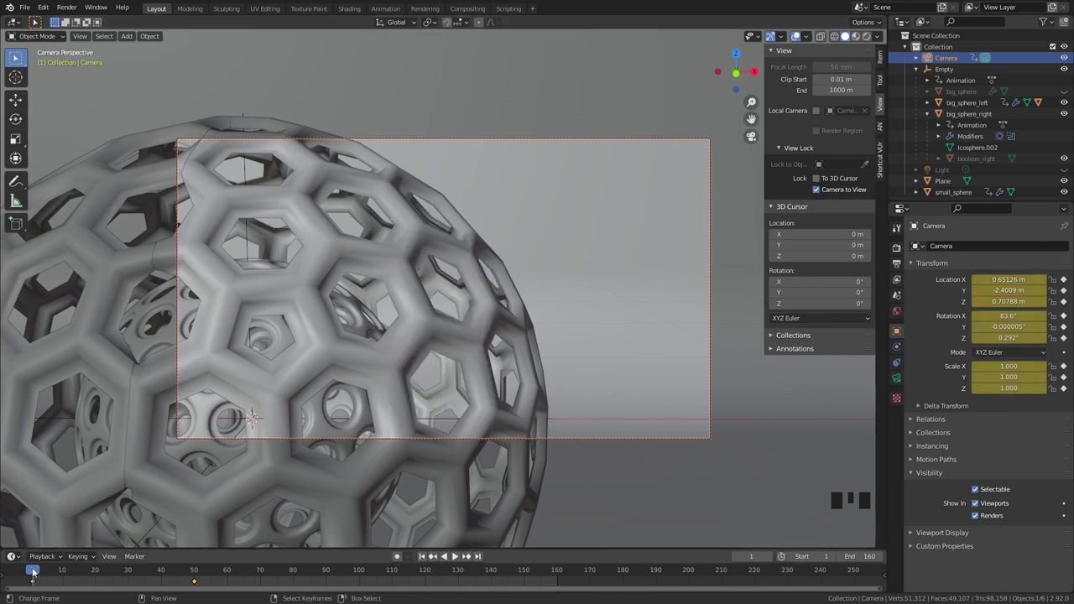
{"action": "key", "text": "space"}
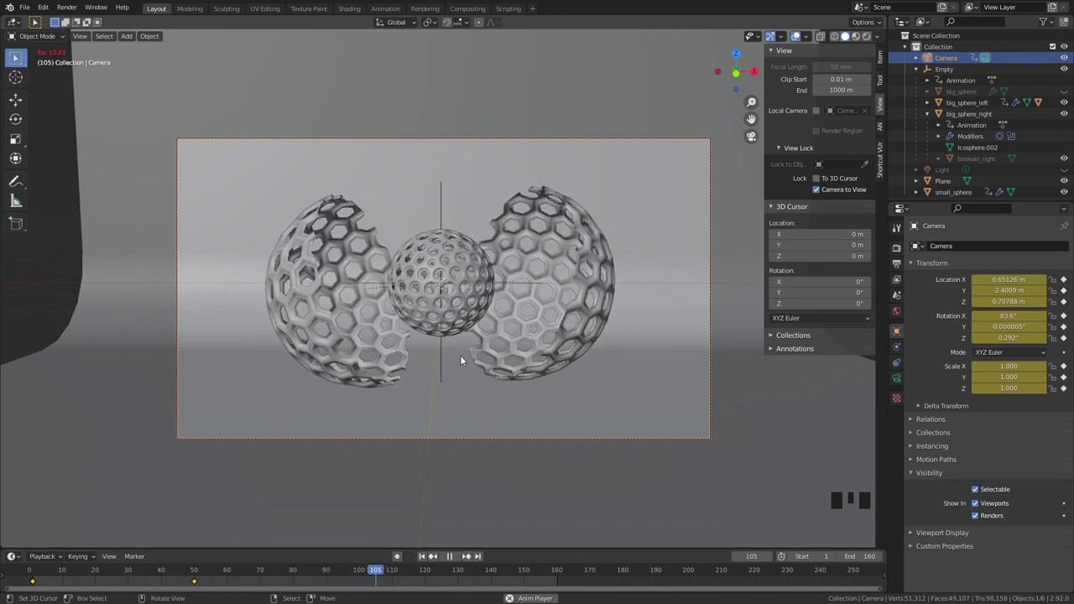
Play and scrub the timeline to check the camera pull-back to frame 50.
{"action": "key", "text": "space"}
{"action": "left_click_drag", "start_coordinate": [414, 579], "coordinate": [370, 479]}
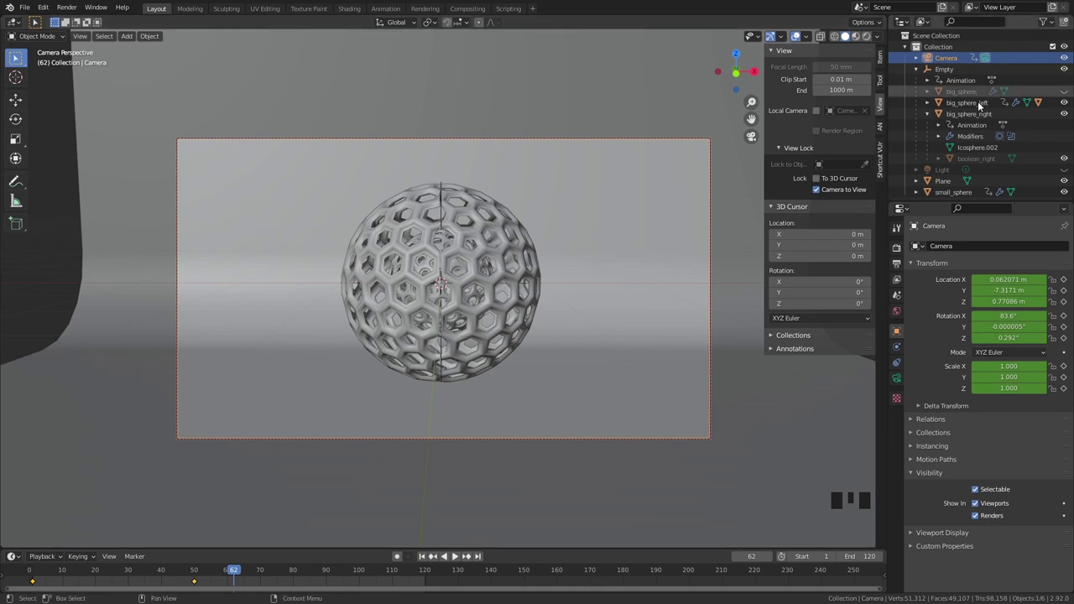
Hide big_sphere_left and big_sphere_right in the Outliner and inspect the remaining spheres.
{"action": "left_click", "coordinate": [986, 107]}
{"action": "left_click", "coordinate": [983, 116]}
{"action": "left_click", "coordinate": [1067, 92]}
{"action": "scroll", "scroll_direction": "up", "scroll_amount": 3}
{"action": "left_click_drag", "start_coordinate": [559, 227], "coordinate": [557, 267]}
{"action": "scroll", "scroll_direction": "down", "scroll_amount": 3}
{"action": "middle_click", "coordinate": [499, 286]}
{"action": "scroll", "scroll_direction": "up", "scroll_amount": 3}
{"action": "left_click_drag", "start_coordinate": [511, 268], "coordinate": [502, 279]}
{"action": "scroll", "scroll_direction": "down", "scroll_amount": 3}
{"action": "scroll", "scroll_direction": "up", "scroll_amount": 3}
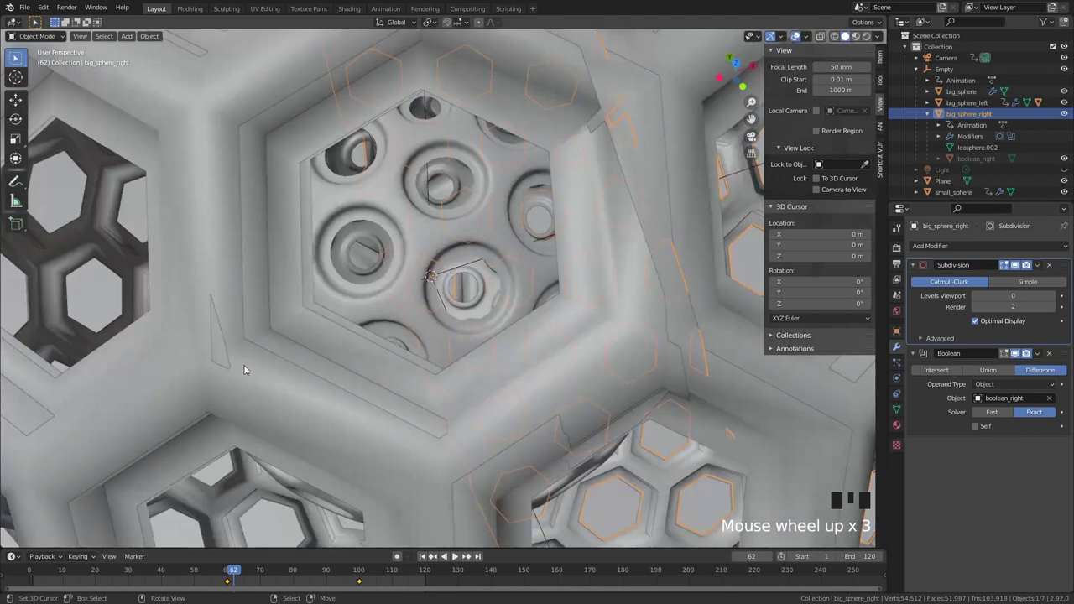
{"action": "scroll", "scroll_direction": "down", "scroll_amount": 3}
{"action": "scroll", "scroll_direction": "down", "scroll_amount": 3}
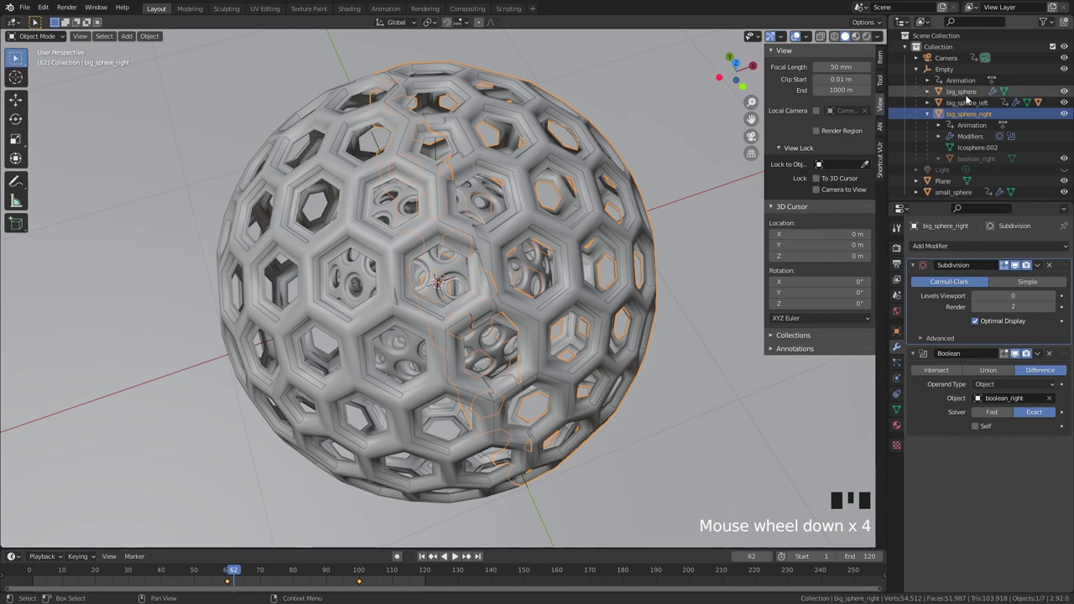
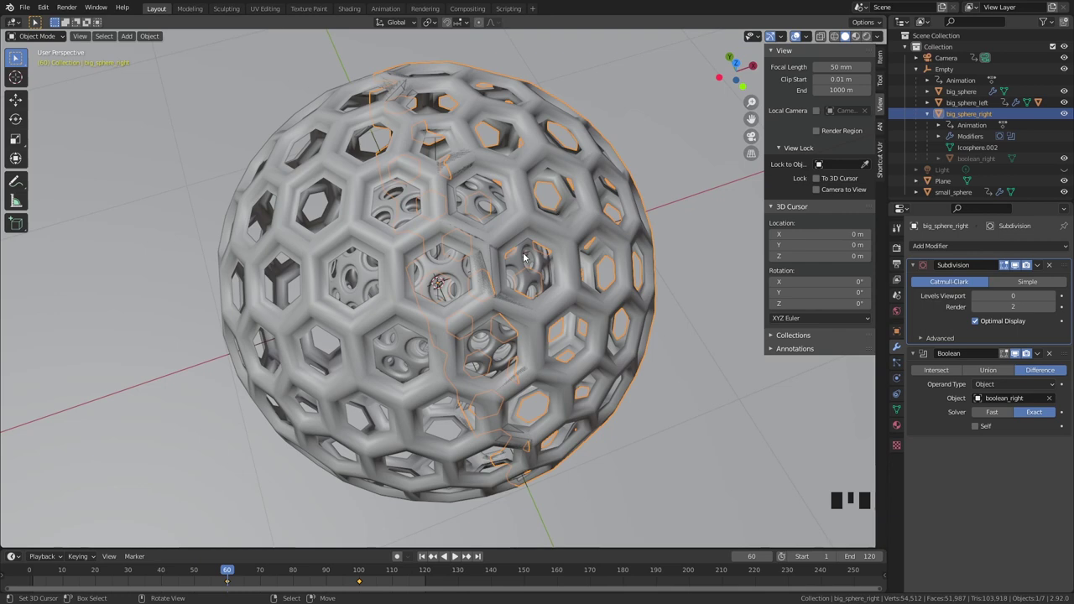
Step back to frame 59 and show big_sphere's transform properties.
{"action": "key", "text": "Left"}
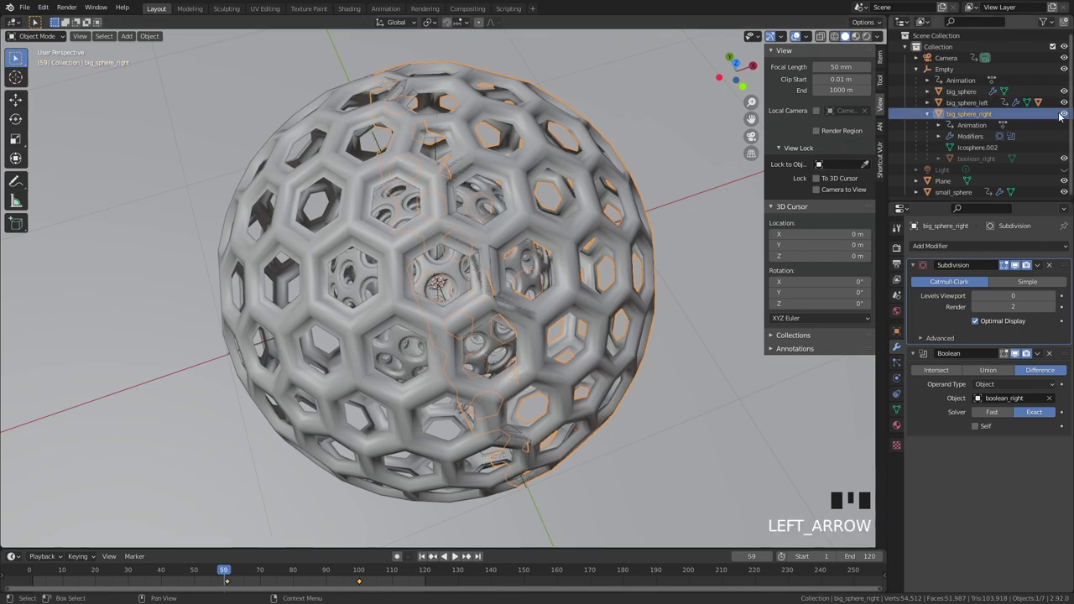
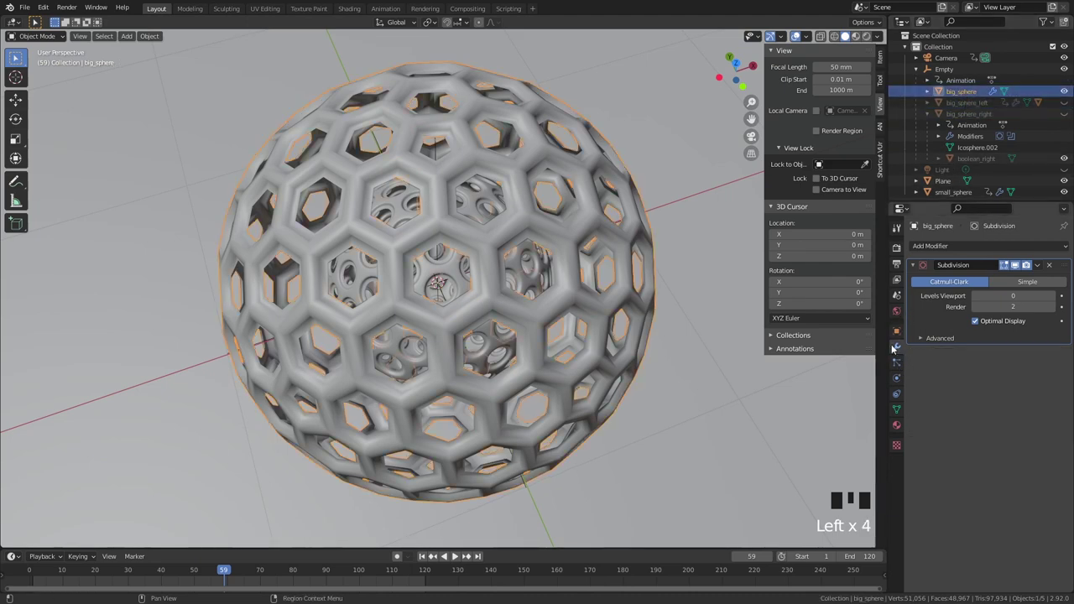
{"action": "left_click", "coordinate": [900, 334]}
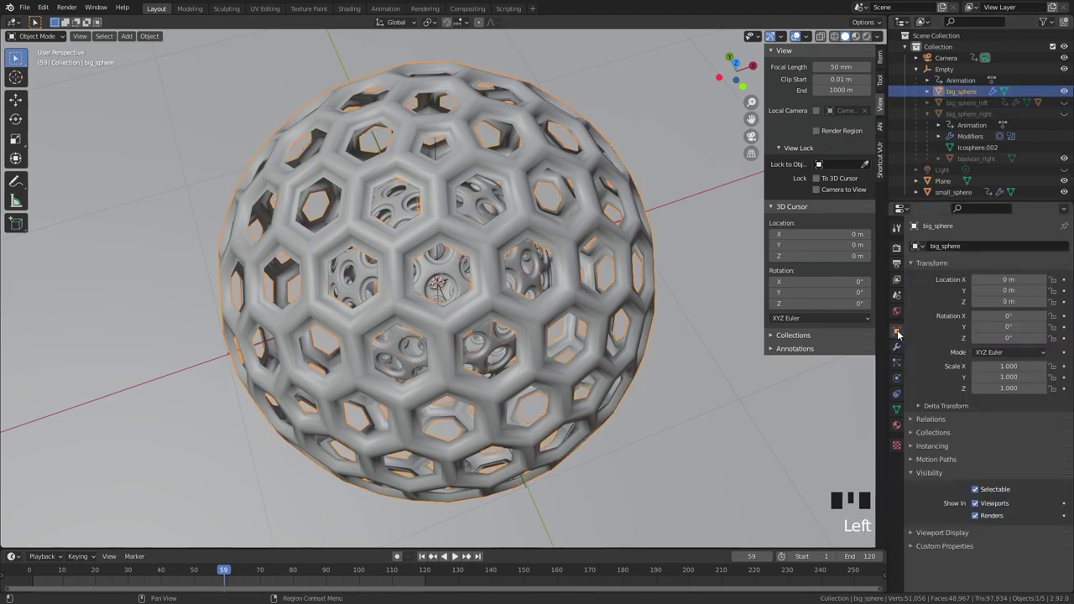
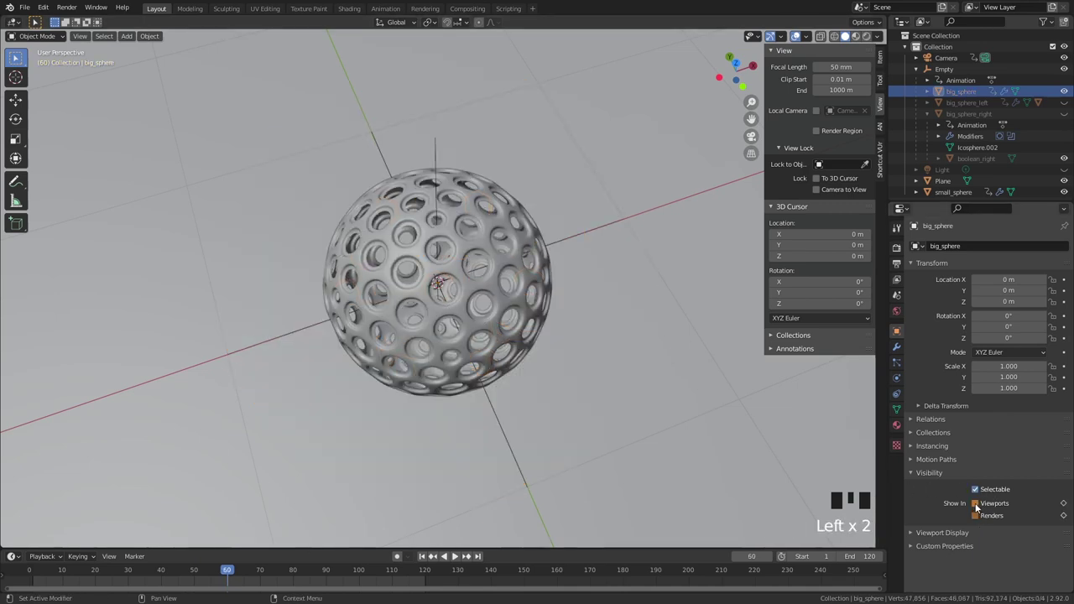
Scrub the timeline back and forth a frame at a time to check the opening animation.
{"action": "left_click_drag", "start_coordinate": [978, 504], "coordinate": [670, 339]}
{"action": "key", "text": "Left"}
{"action": "key", "text": "Right"}
{"action": "key", "text": "Left"}
{"action": "key", "text": "Right"}
{"action": "key", "text": "Left"}
{"action": "key", "text": "Right"}
{"action": "key", "text": "Left"}
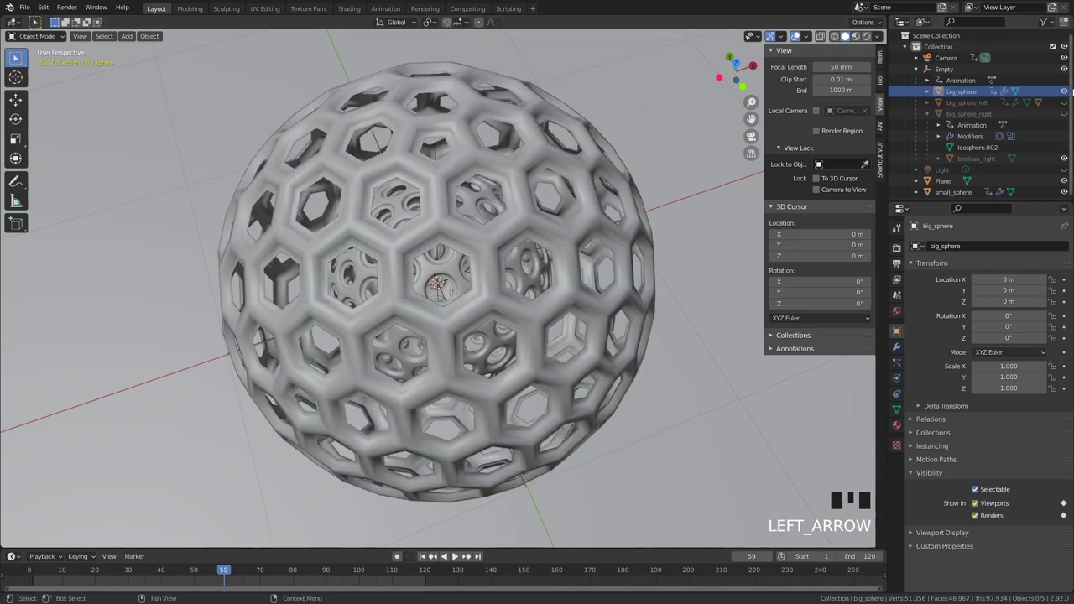
Unhide big_sphere_left and big_sphere_right and hide big_sphere in the Outliner.
{"action": "left_click", "coordinate": [1066, 106]}
{"action": "left_click", "coordinate": [1066, 115]}
{"action": "left_click", "coordinate": [978, 107]}
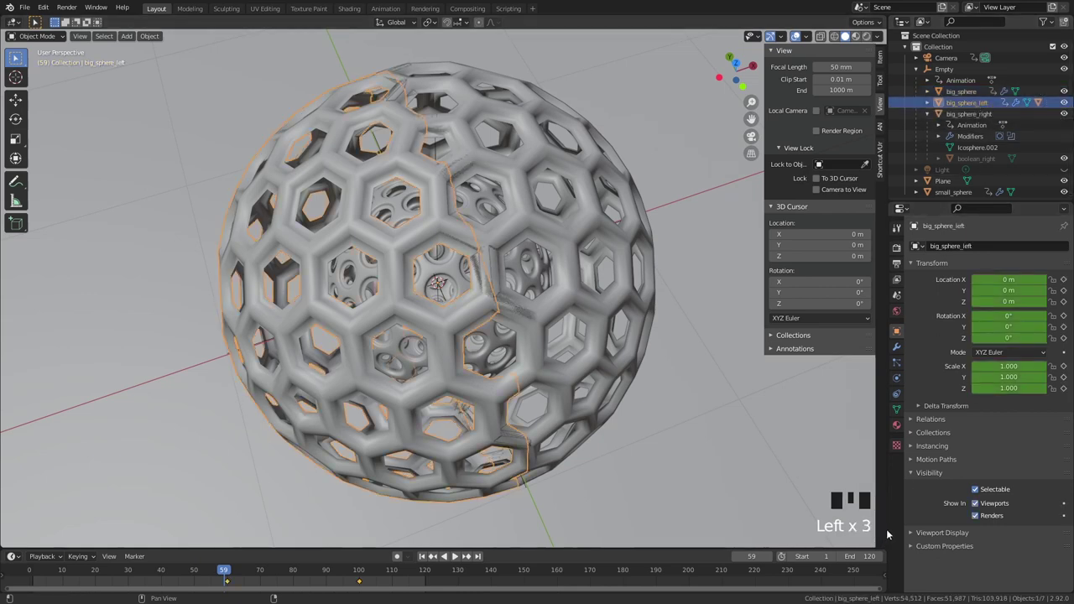
{"action": "left_click", "coordinate": [983, 517]}
{"action": "left_click_drag", "start_coordinate": [980, 504], "coordinate": [969, 115]}
{"action": "left_click", "coordinate": [969, 115]}
{"action": "left_click_drag", "start_coordinate": [978, 505], "coordinate": [978, 524]}
{"action": "left_click_drag", "start_coordinate": [978, 504], "coordinate": [464, 458]}
{"action": "key", "text": "Right"}
Collapse the Empty hierarchy in the Outliner and frame the hemispheres in the viewport.
{"action": "left_click", "coordinate": [979, 503]}
{"action": "left_click", "coordinate": [980, 517]}
{"action": "left_click_drag", "start_coordinate": [981, 502], "coordinate": [968, 108]}
{"action": "left_click", "coordinate": [968, 108]}
{"action": "left_click", "coordinate": [982, 506]}
{"action": "left_click", "coordinate": [978, 516]}
{"action": "left_click_drag", "start_coordinate": [976, 501], "coordinate": [631, 246]}
{"action": "scroll", "scroll_direction": "down", "scroll_amount": 3}
{"action": "left_click_drag", "start_coordinate": [534, 228], "coordinate": [503, 248]}
{"action": "scroll", "scroll_direction": "up", "scroll_amount": 3}
Step the timeline forward to frame 80 so the halves are swung apart.
{"action": "key", "text": "Right"}
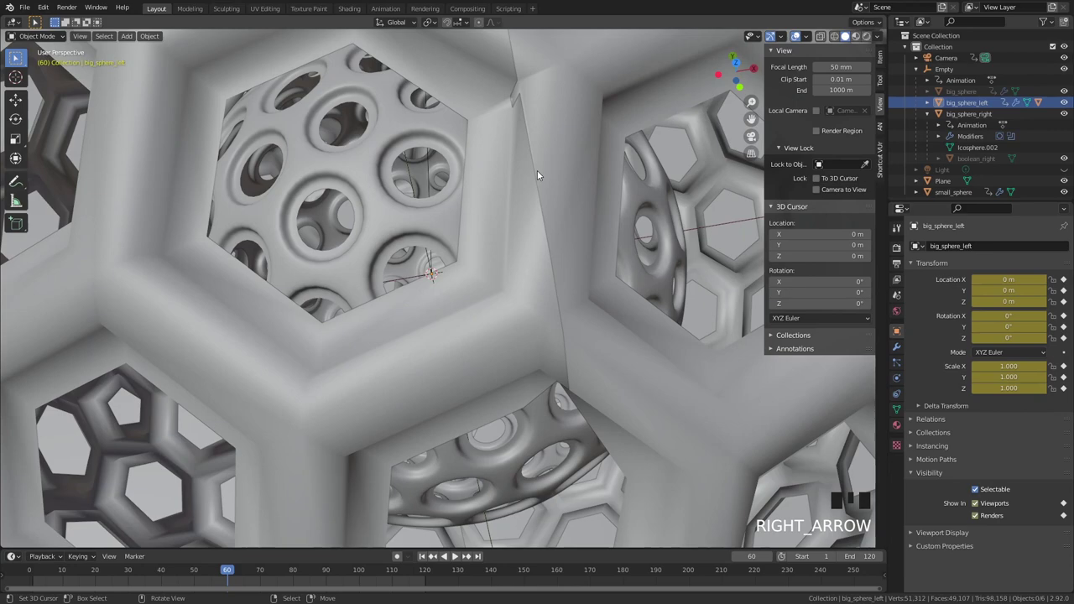
{"action": "key", "text": "Right"}
{"action": "key", "text": "Right"}
{"action": "key", "text": "Right"}
{"action": "key", "text": "Right"}
{"action": "key", "text": "Right"}
{"action": "key", "text": "Right"}
{"action": "key", "text": "Right"}
{"action": "key", "text": "Right"}
{"action": "key", "text": "Right"}
{"action": "key", "text": "Right"}
{"action": "key", "text": "Right"}
{"action": "key", "text": "Right"}
{"action": "key", "text": "Right"}
{"action": "key", "text": "Right"}
{"action": "scroll", "scroll_direction": "down", "scroll_amount": 3}
{"action": "key", "text": "Right"}
{"action": "key", "text": "Right"}
{"action": "key", "text": "Right"}
{"action": "key", "text": "Left"}
{"action": "key", "text": "Left"}
{"action": "key", "text": "Left"}
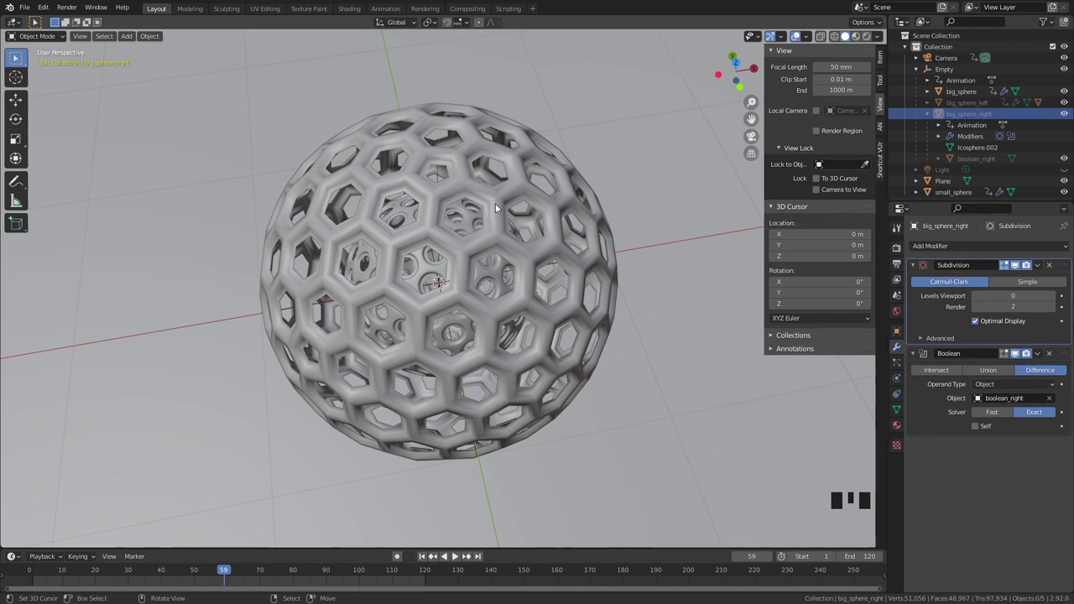
Switch to camera view and select big_sphere_left among the opened halves.
{"action": "left_click", "coordinate": [500, 205]}
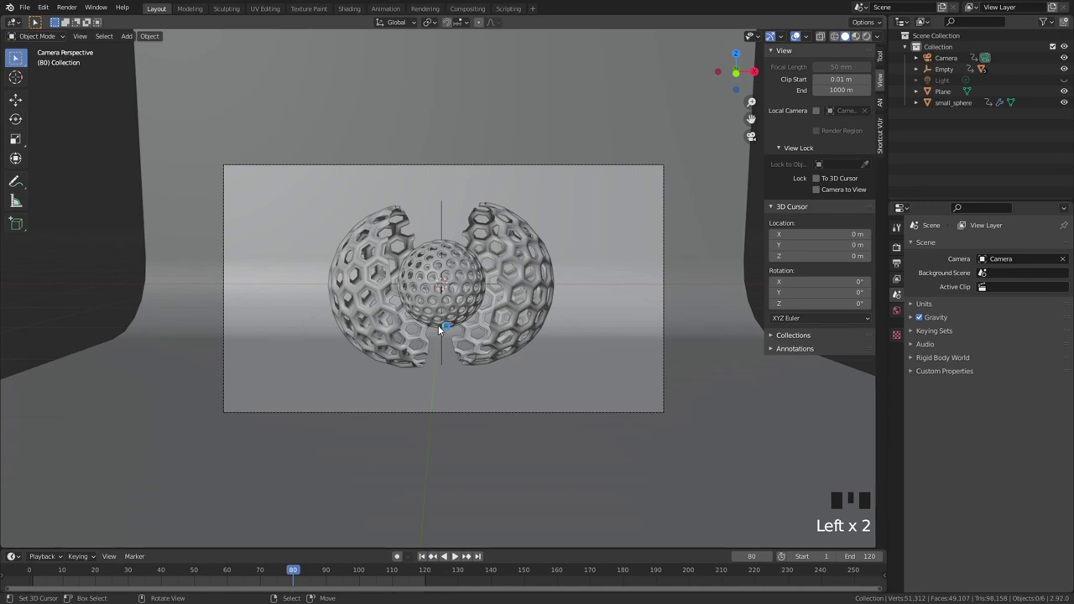
{"action": "right_click", "coordinate": [503, 257]}
{"action": "right_click", "coordinate": [441, 276]}
{"action": "right_click", "coordinate": [371, 271]}
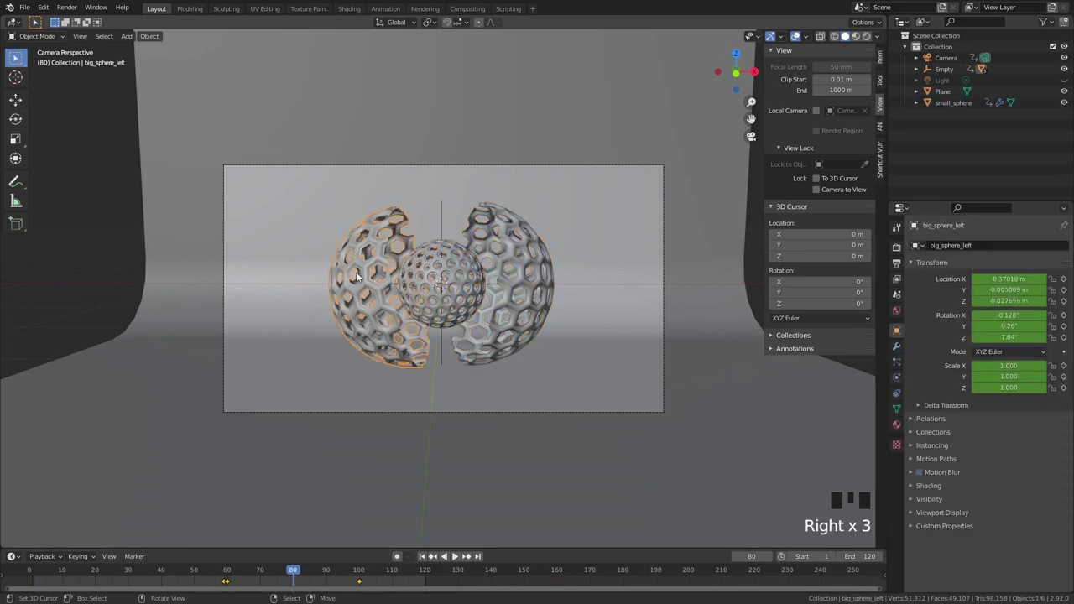